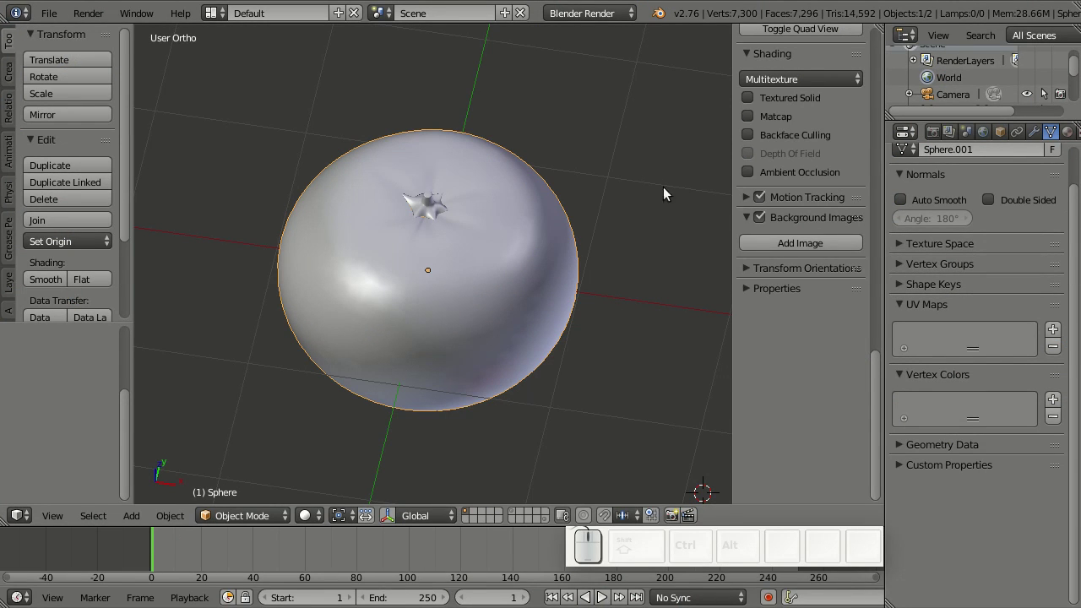
Leave the render engine unchanged, hide the stalk object with H and select the tangerine sphere
{"action": "left_click", "coordinate": [621, 14]}
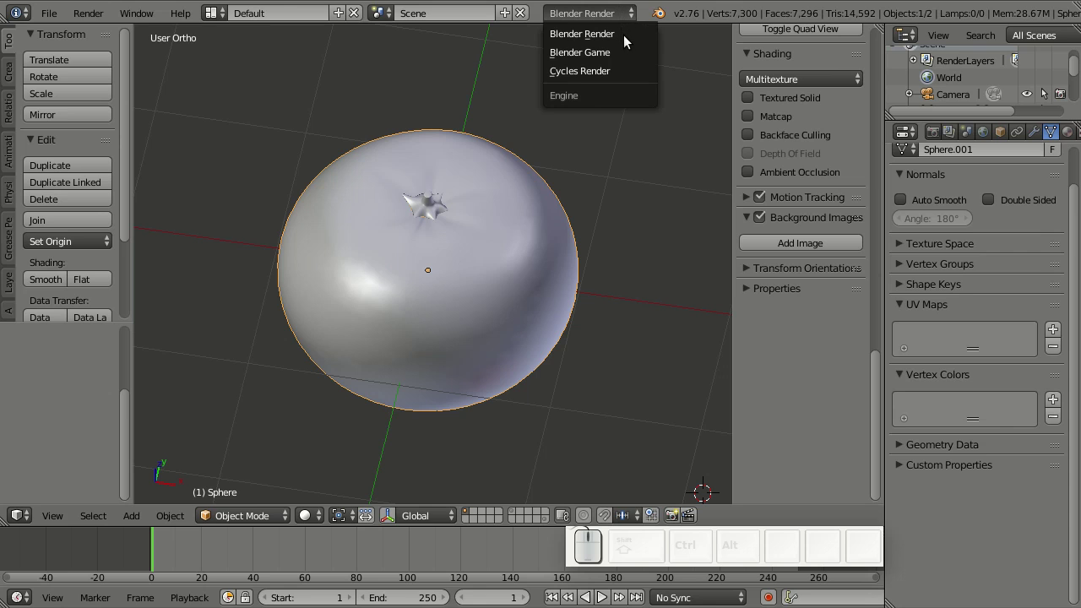
{"action": "left_click", "coordinate": [636, 43]}
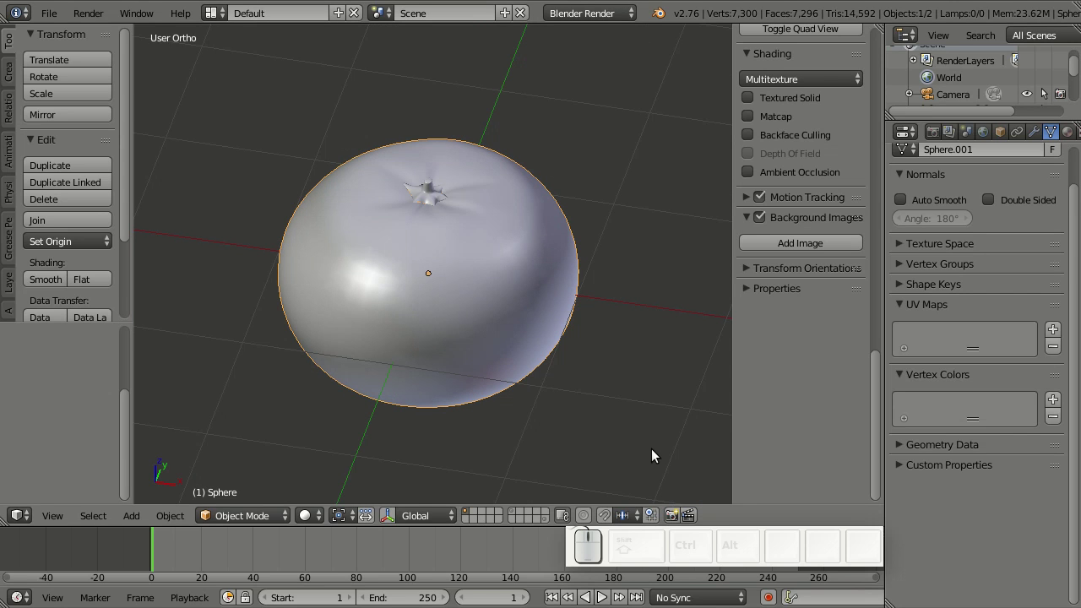
{"action": "left_click_drag", "start_coordinate": [433, 200], "coordinate": [504, 303]}
{"action": "key", "text": "h"}
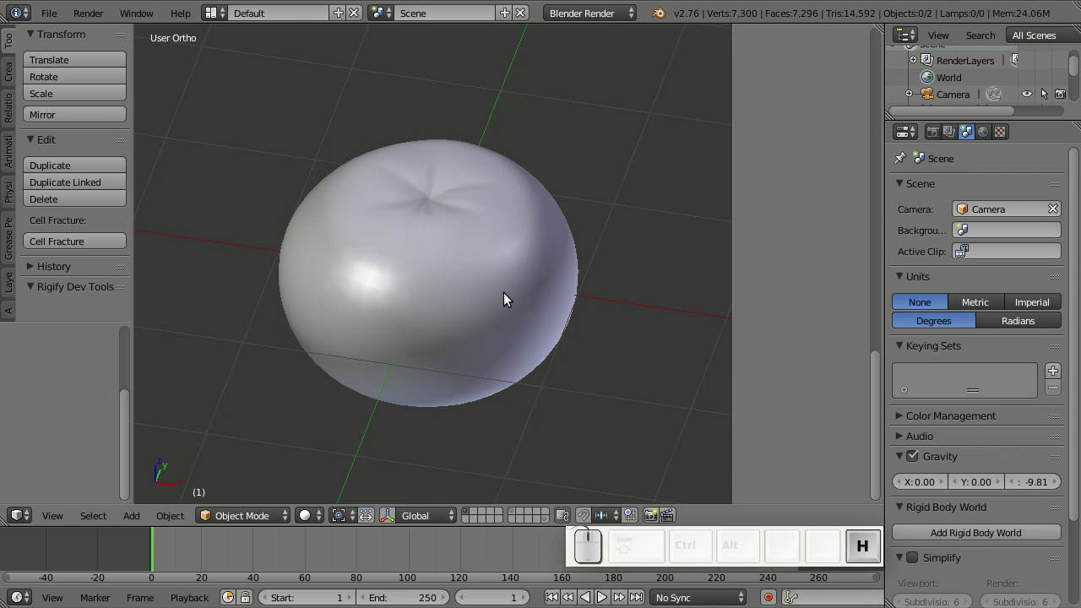
{"action": "left_click_drag", "start_coordinate": [535, 317], "coordinate": [519, 314]}
{"action": "left_click_drag", "start_coordinate": [524, 324], "coordinate": [518, 314]}
In Edit Mode with edge select, mark the edge ring around the top cap as a seam
{"action": "key", "text": "Tab"}
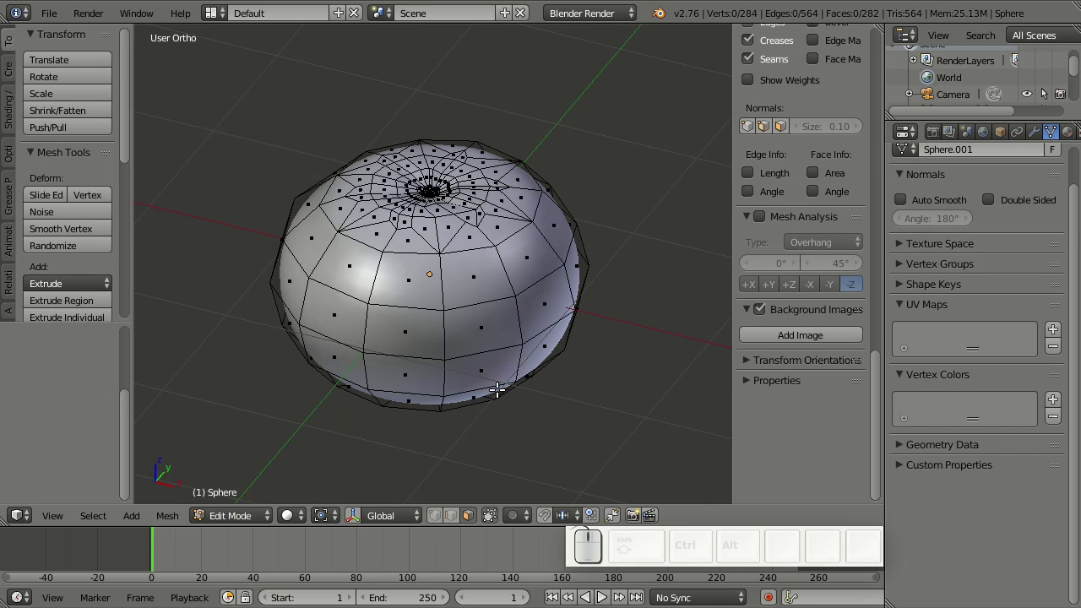
{"action": "left_click", "coordinate": [456, 518]}
{"action": "right_click", "coordinate": [464, 242]}
{"action": "middle_click", "coordinate": [515, 245]}
{"action": "right_click", "coordinate": [526, 174]}
{"action": "middle_click", "coordinate": [498, 210]}
{"action": "right_click", "coordinate": [486, 136]}
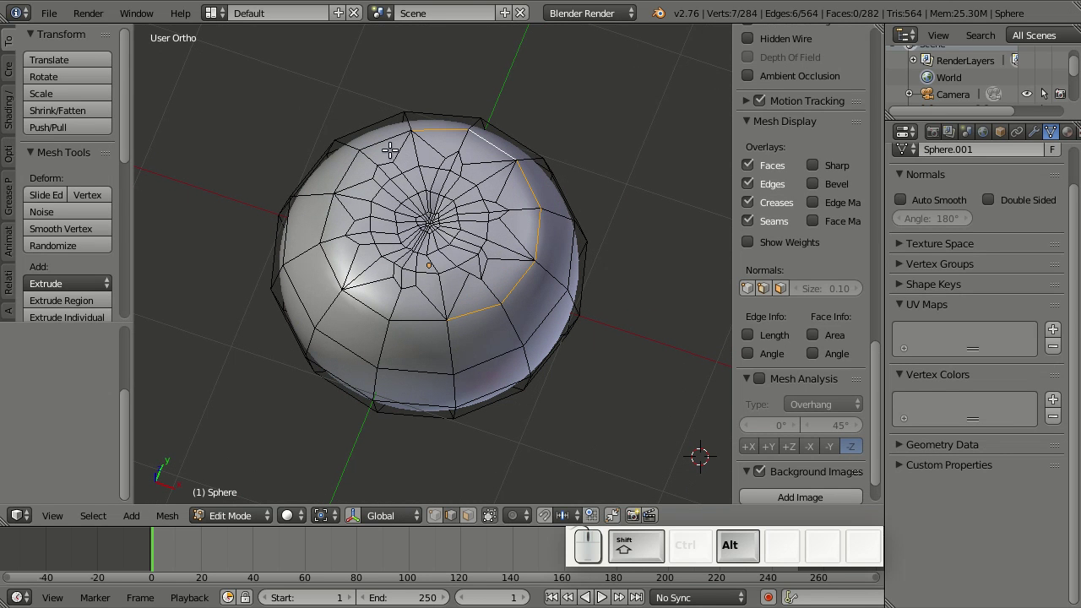
{"action": "left_click_drag", "start_coordinate": [376, 137], "coordinate": [326, 243]}
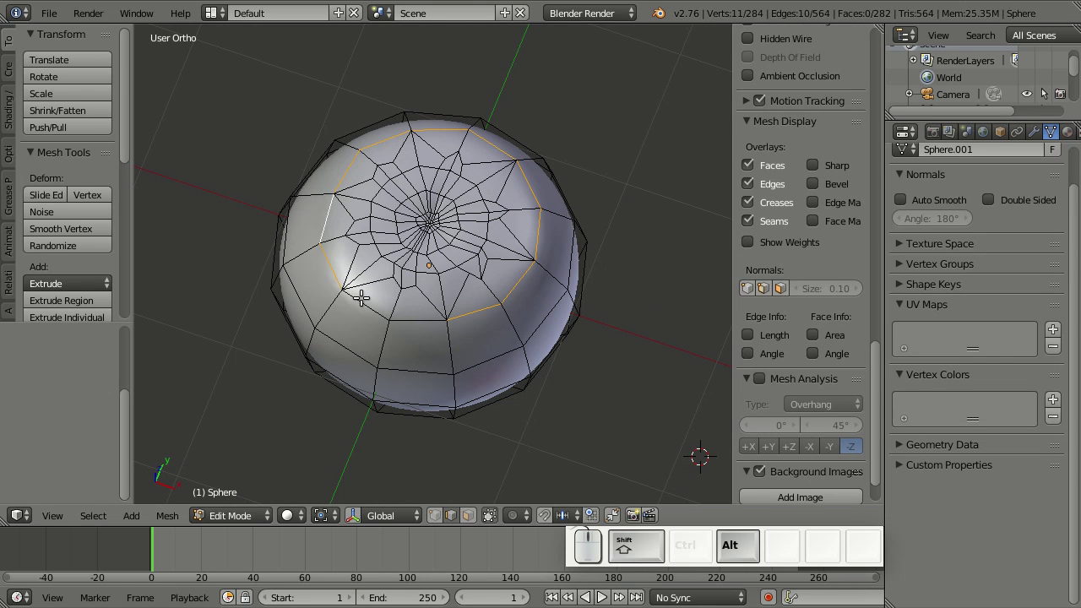
{"action": "left_click_drag", "start_coordinate": [360, 299], "coordinate": [571, 345]}
{"action": "key", "text": "ctrl+e"}
{"action": "left_click", "coordinate": [569, 291]}
Mark the edge ring around the bottom cap as a seam
{"action": "left_click_drag", "start_coordinate": [548, 356], "coordinate": [480, 234]}
{"action": "right_click", "coordinate": [458, 306]}
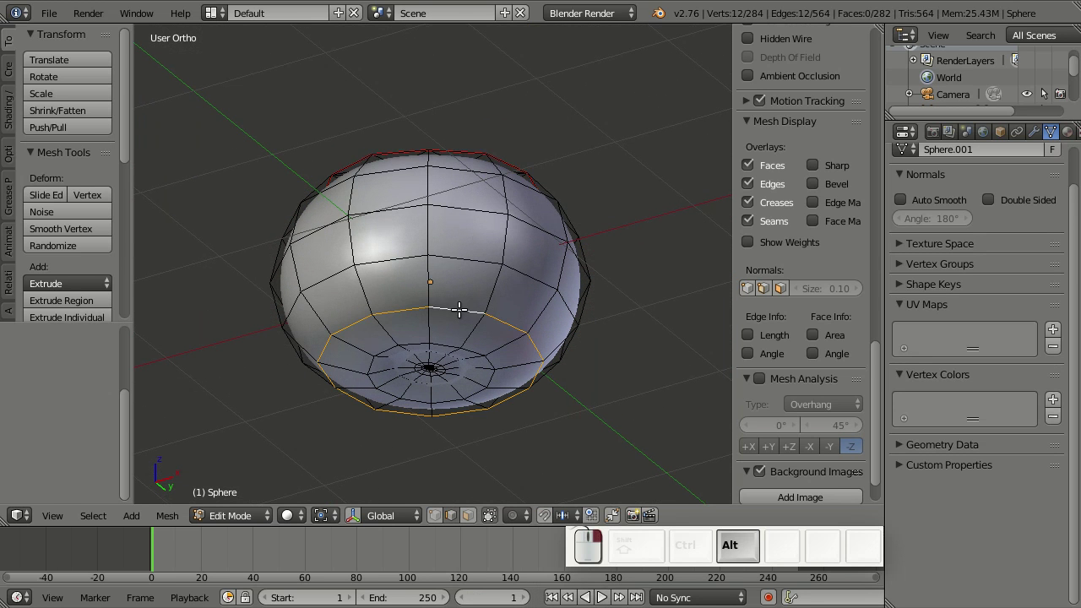
{"action": "key", "text": "ctrl+e"}
{"action": "left_click", "coordinate": [560, 279]}
Mark a seam down one vertical edge column on the side, then split the viewport into two areas
{"action": "left_click_drag", "start_coordinate": [474, 207], "coordinate": [477, 306]}
{"action": "right_click", "coordinate": [561, 229]}
{"action": "left_click_drag", "start_coordinate": [592, 297], "coordinate": [530, 359]}
{"action": "right_click", "coordinate": [522, 363]}
{"action": "key", "text": "ctrl+e"}
{"action": "left_click", "coordinate": [554, 287]}
{"action": "left_click_drag", "start_coordinate": [390, 355], "coordinate": [423, 348]}
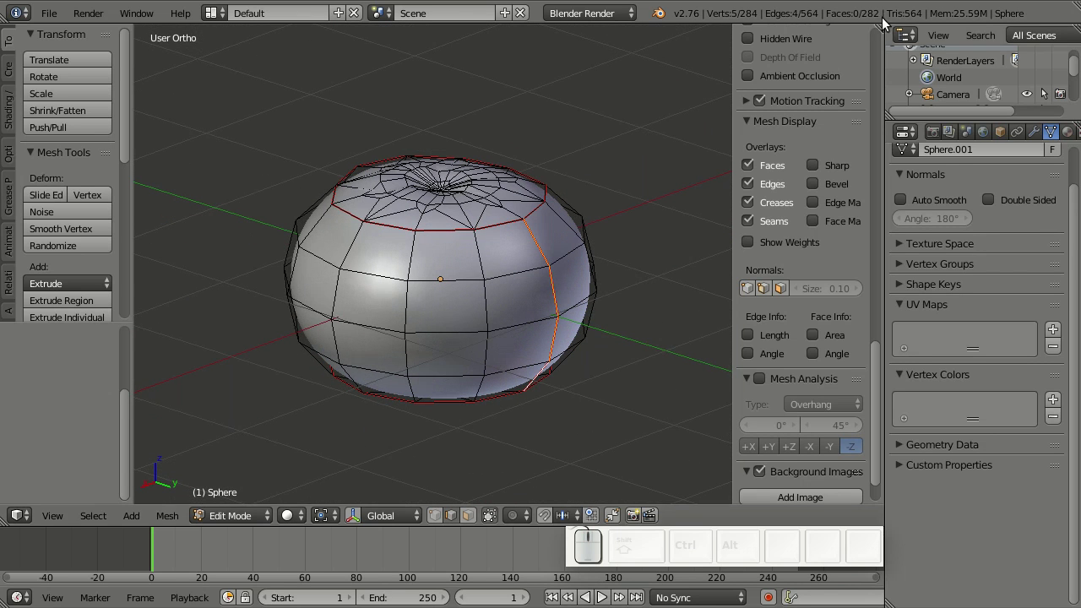
{"action": "left_click_drag", "start_coordinate": [858, 33], "coordinate": [587, 428]}
Make the left area a UV/Image Editor and unwrap the whole mesh along its seams into two caps and a strip
{"action": "left_click", "coordinate": [27, 519]}
{"action": "left_click", "coordinate": [60, 390]}
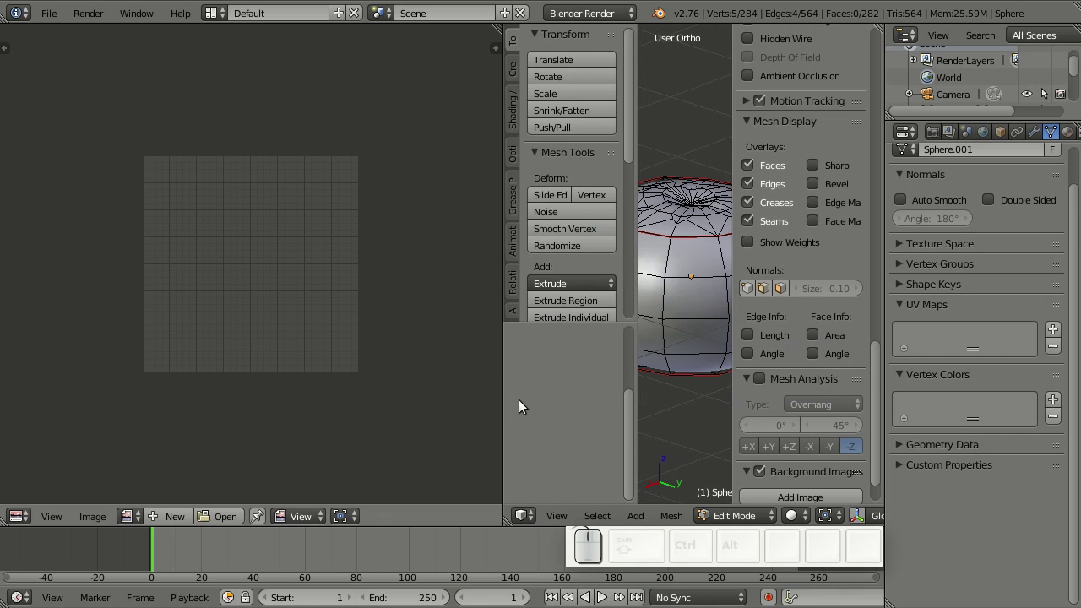
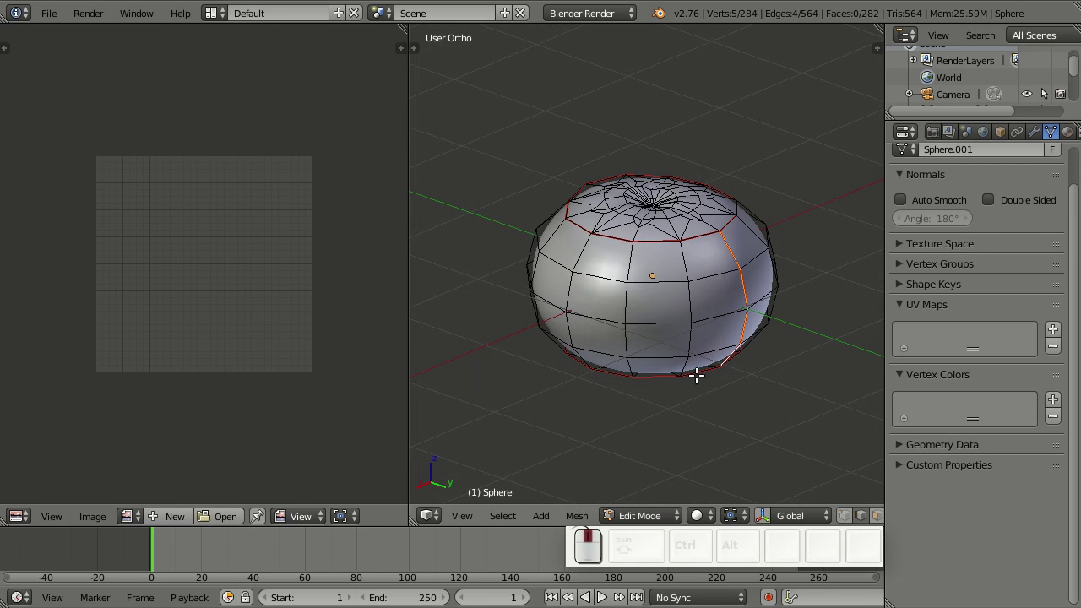
{"action": "key", "text": "a"}
{"action": "key", "text": "a"}
{"action": "key", "text": "u"}
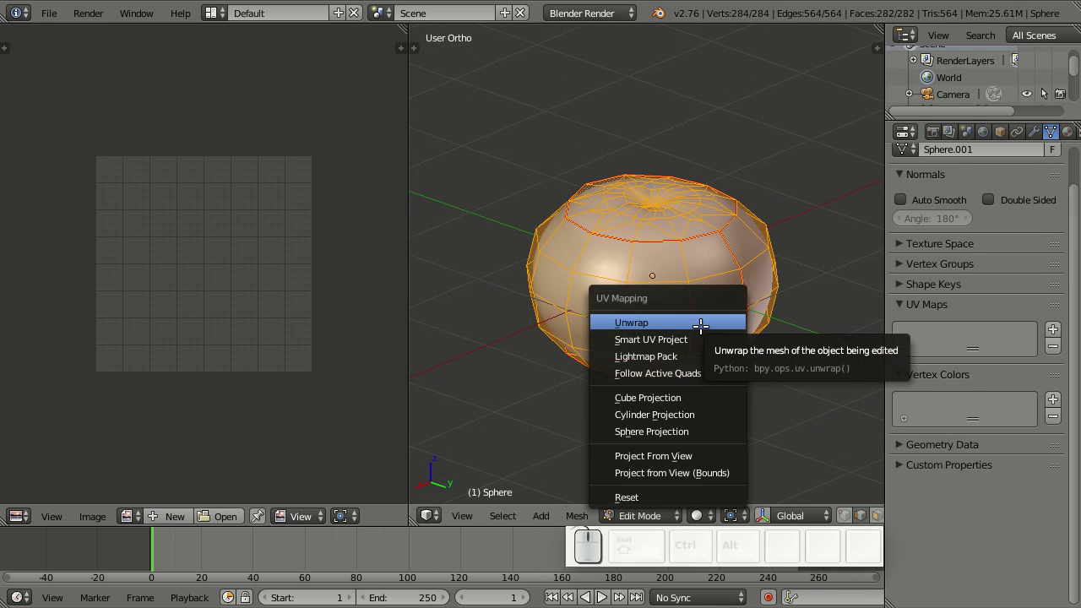
{"action": "left_click", "coordinate": [699, 322]}
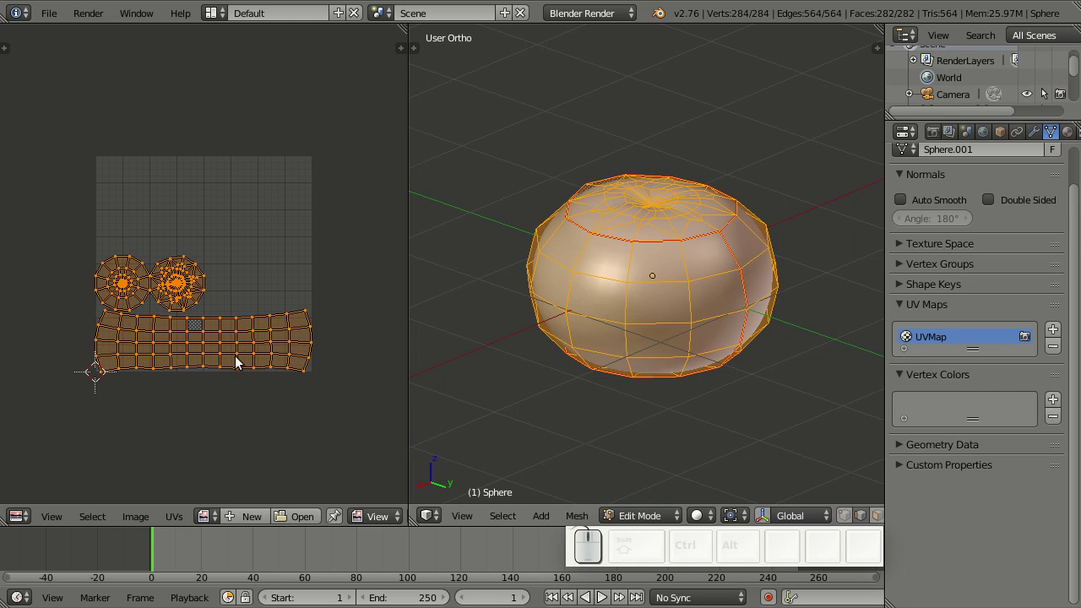
{"action": "scroll", "scroll_direction": "up", "scroll_amount": 3}
{"action": "left_click_drag", "start_coordinate": [483, 340], "coordinate": [722, 355]}
{"action": "scroll", "scroll_direction": "down", "scroll_amount": 3}
{"action": "scroll", "scroll_direction": "up", "scroll_amount": 3}
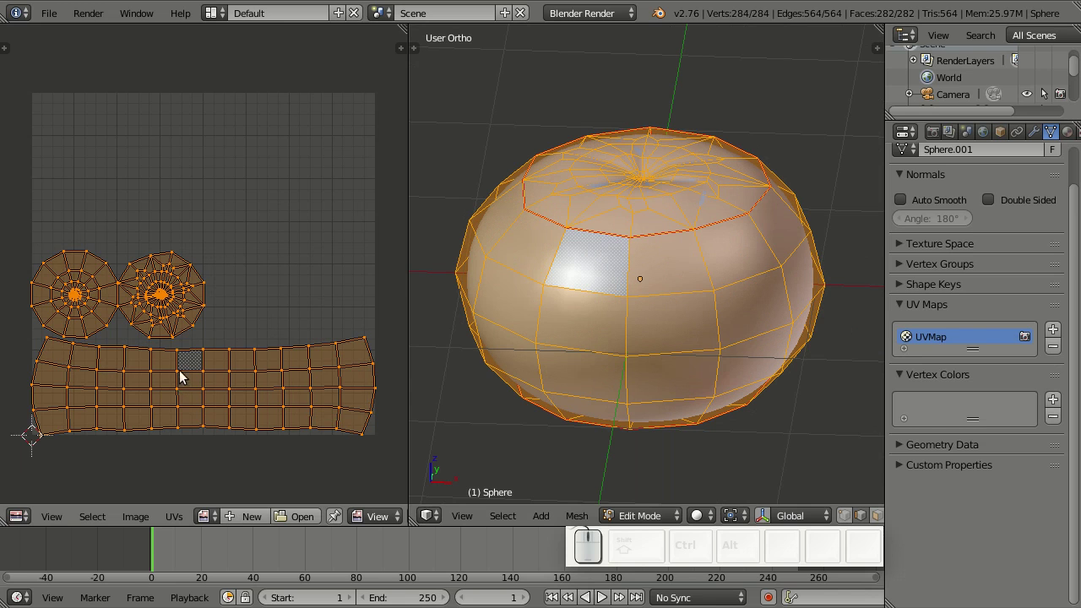
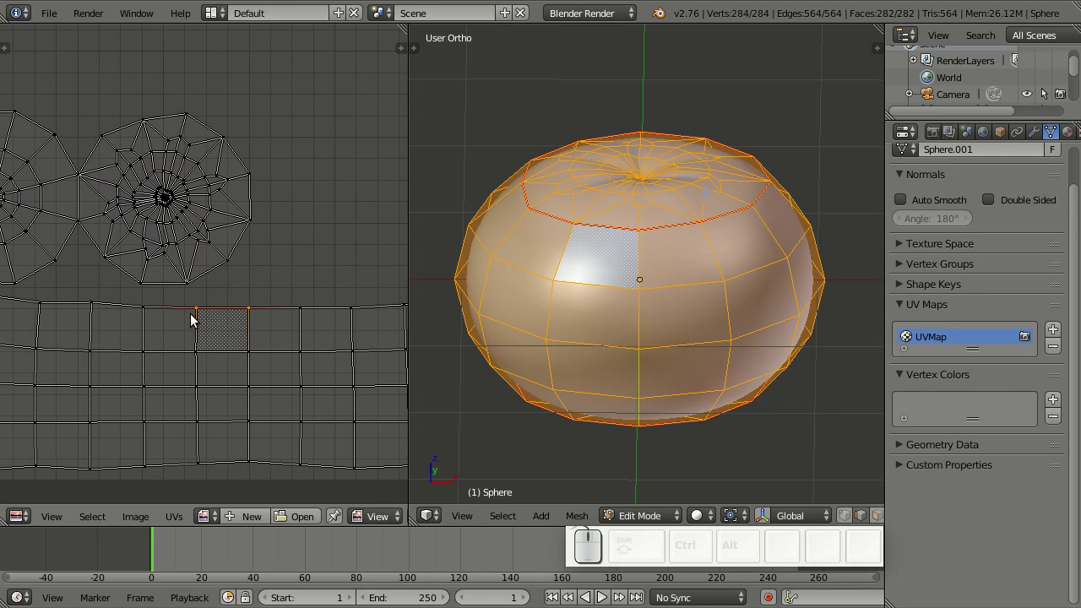
Square up one UV face of the side strip by aligning its corner vertices edge by edge
{"action": "right_click", "coordinate": [202, 306]}
{"action": "right_click", "coordinate": [199, 350]}
{"action": "key", "text": "shift+w"}
{"action": "left_click", "coordinate": [243, 184]}
{"action": "right_click", "coordinate": [207, 355]}
{"action": "key", "text": "shift+w"}
{"action": "left_click", "coordinate": [274, 184]}
{"action": "right_click", "coordinate": [247, 355]}
{"action": "key", "text": "shift+w"}
{"action": "left_click", "coordinate": [266, 177]}
Select the linked side faces without the caps and bring up the UV mapping options for Follow Active Quads
{"action": "key", "text": "l"}
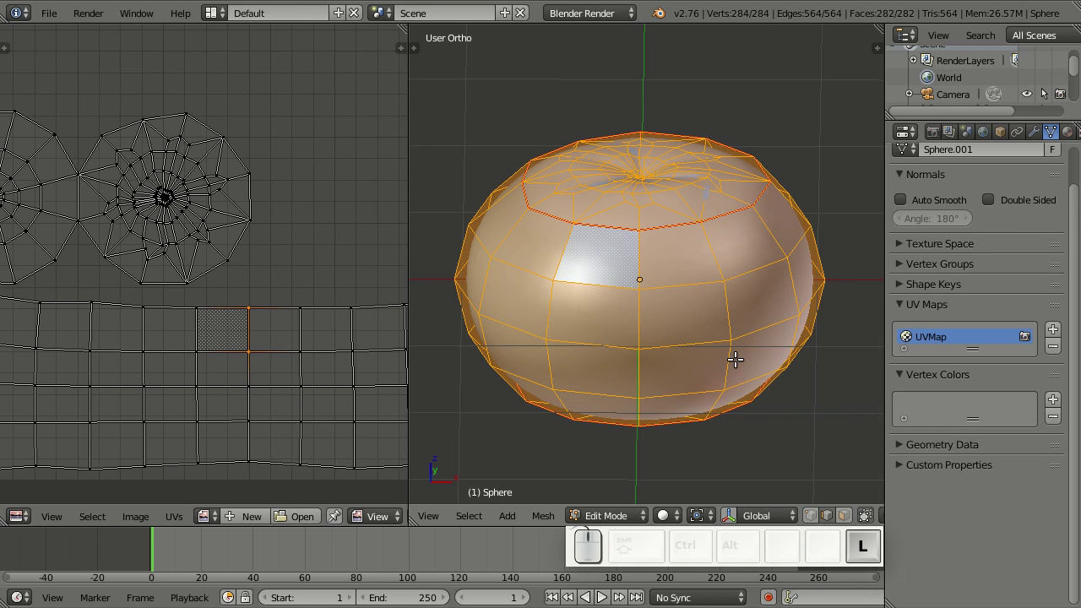
{"action": "key", "text": "a"}
{"action": "key", "text": "l"}
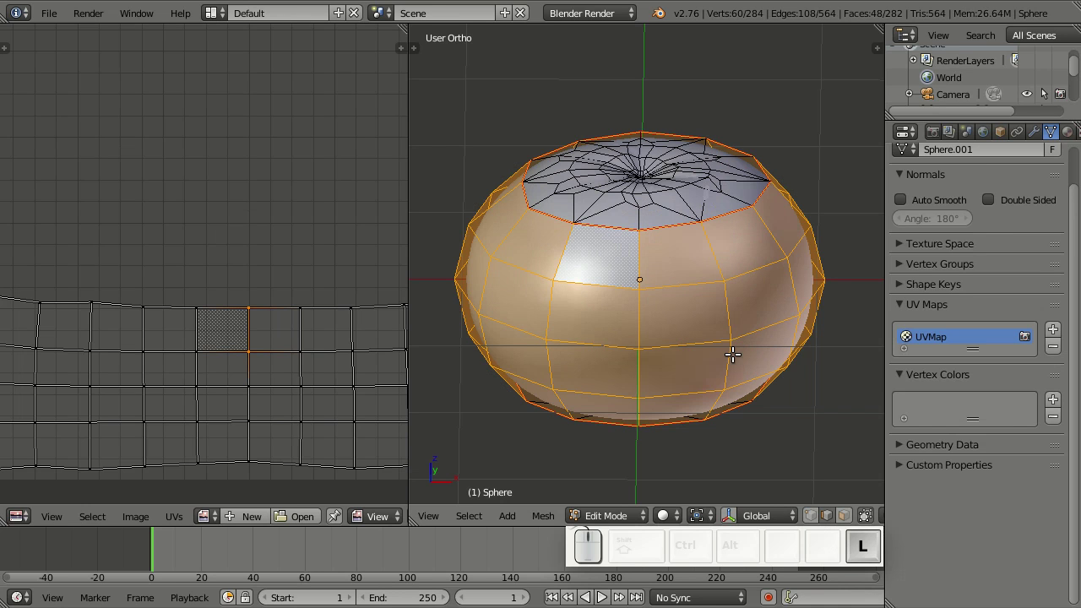
{"action": "key", "text": "u"}
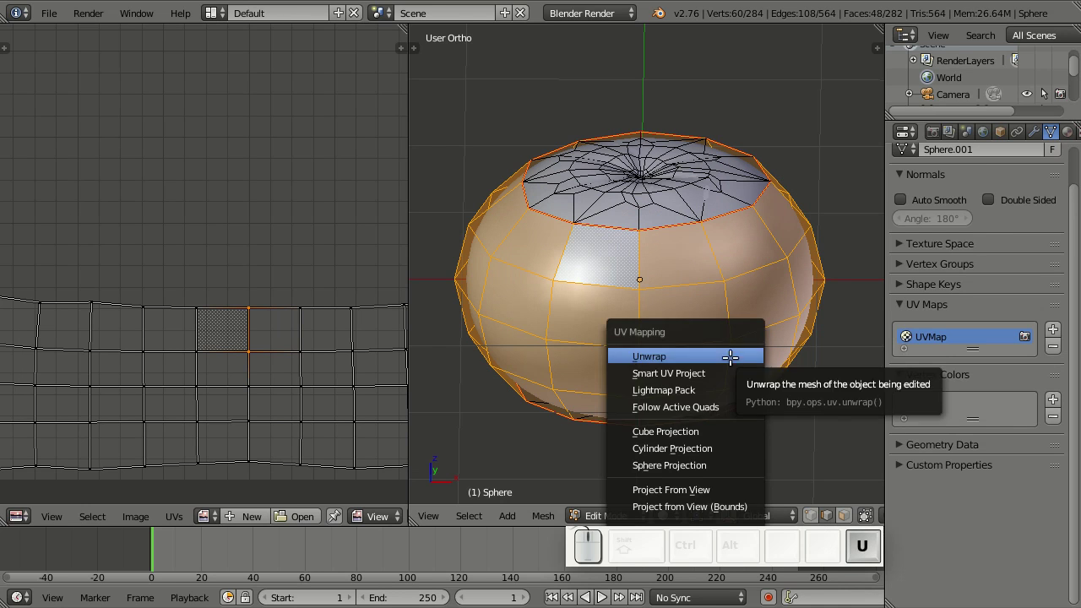
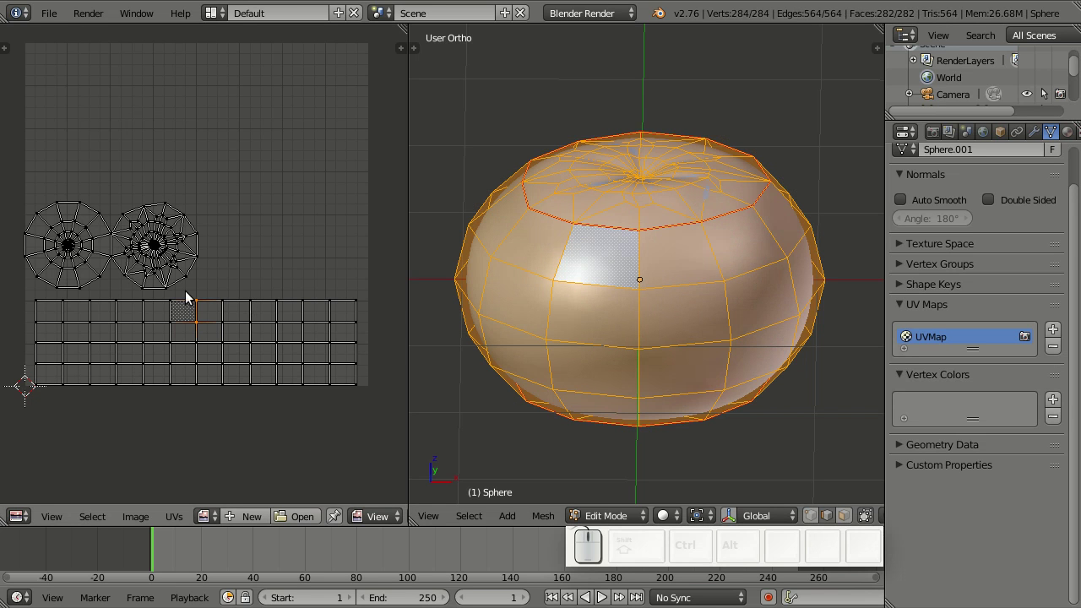
Move and scale the two cap islands into place inside the UV square
{"action": "key", "text": "l"}
{"action": "key", "text": "g"}
{"action": "key", "text": "x"}
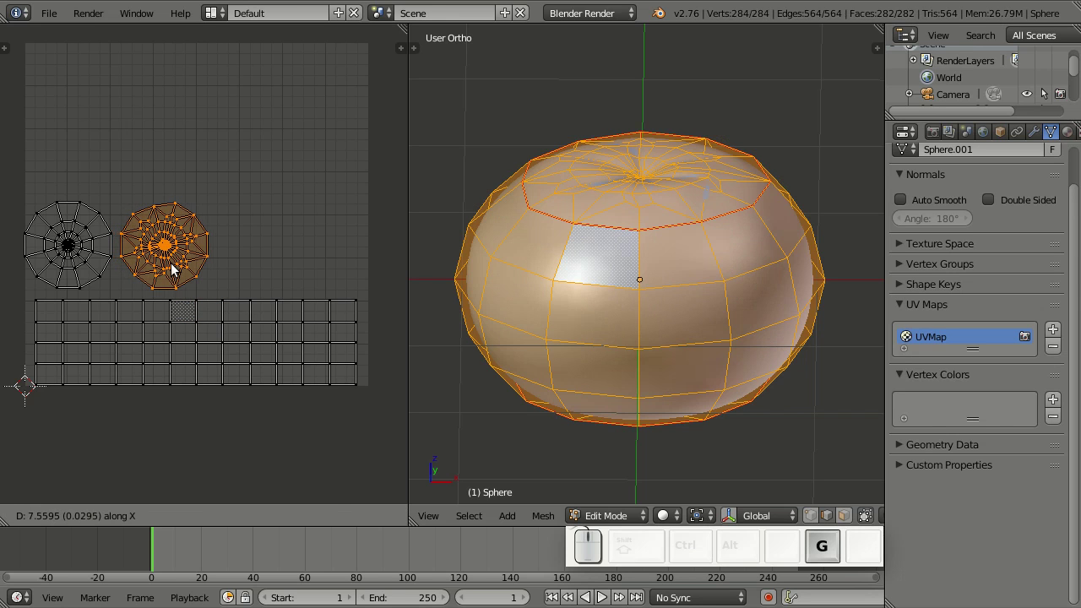
{"action": "left_click", "coordinate": [174, 268]}
{"action": "key", "text": "shift+l"}
{"action": "key", "text": "g"}
{"action": "key", "text": "x"}
{"action": "left_click", "coordinate": [274, 278]}
{"action": "key", "text": "g"}
{"action": "key", "text": "x"}
{"action": "left_click", "coordinate": [285, 276]}
Scale the side strip along one axis and move it into place in the UV square
{"action": "key", "text": "a"}
{"action": "key", "text": "a"}
{"action": "key", "text": "g"}
{"action": "key", "text": "y"}
{"action": "left_click", "coordinate": [282, 263]}
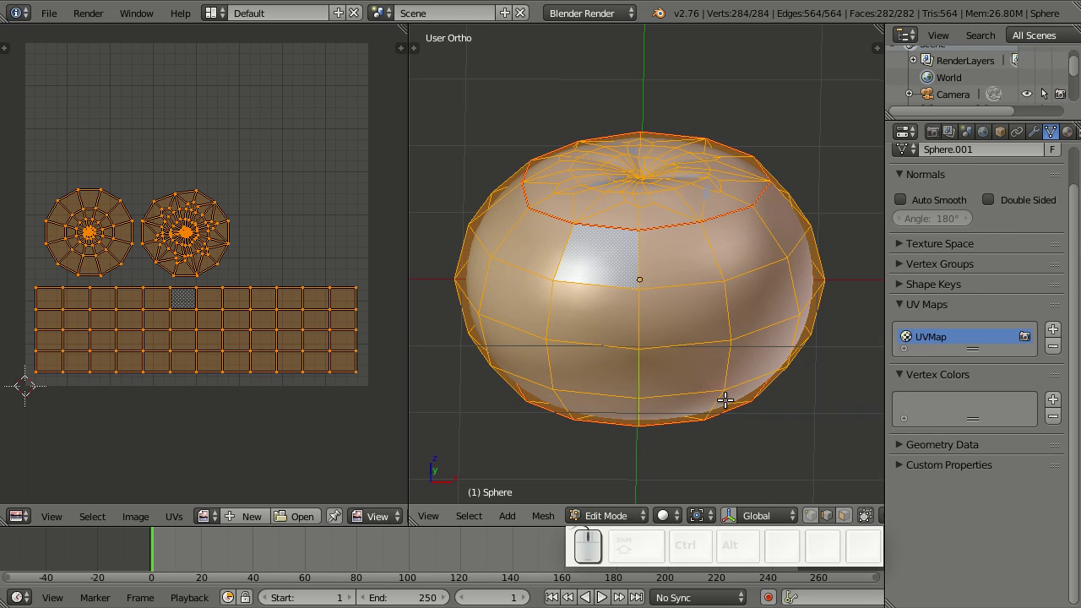
Rename the UV map to UVMap-Paint in Object Data
{"action": "left_click", "coordinate": [939, 345]}
{"action": "left_click", "coordinate": [971, 332]}
{"action": "key", "text": "-"}
{"action": "key", "text": "shift+p"}
{"action": "key", "text": "shift+a"}
{"action": "key", "text": "shift+i"}
{"action": "key", "text": "shift+n"}
{"action": "key", "text": "shift+t"}
{"action": "key", "text": "Return"}
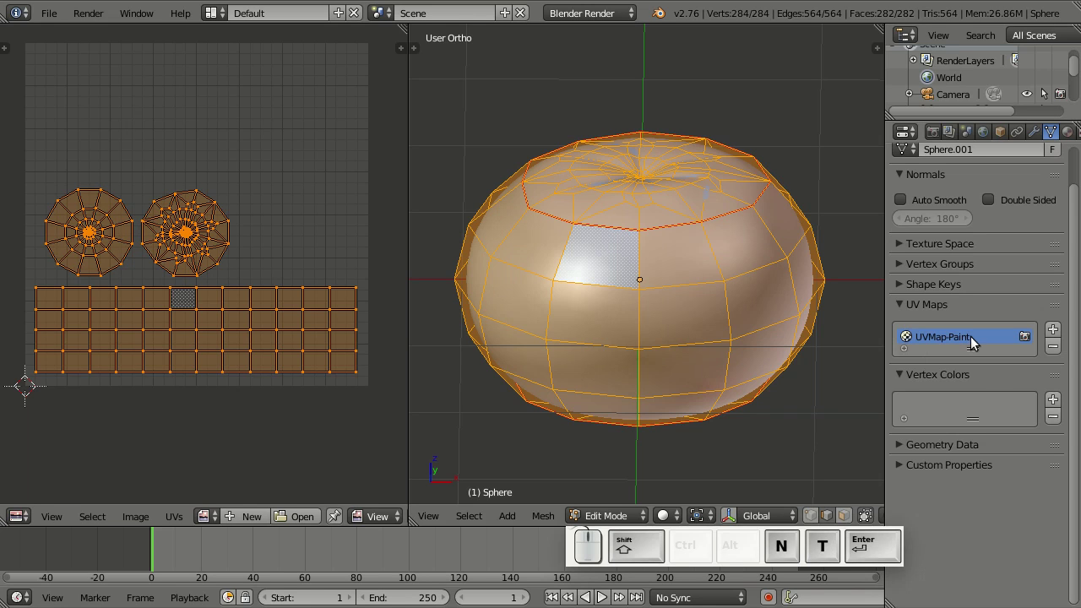
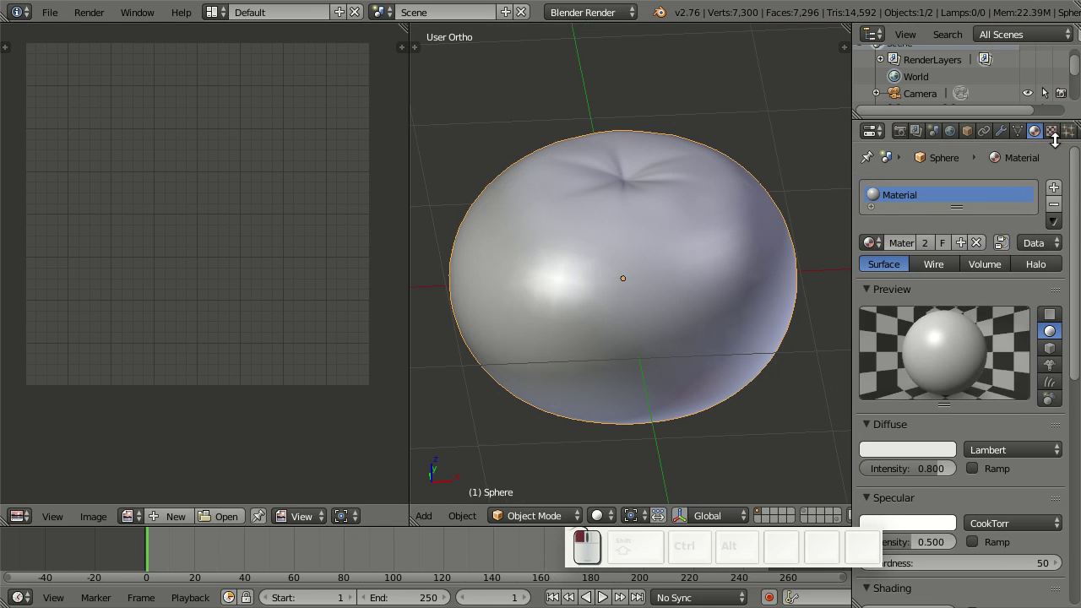
In the Texture settings make the first texture slot an Image or Movie texture
{"action": "left_click_drag", "start_coordinate": [1035, 137], "coordinate": [1051, 137]}
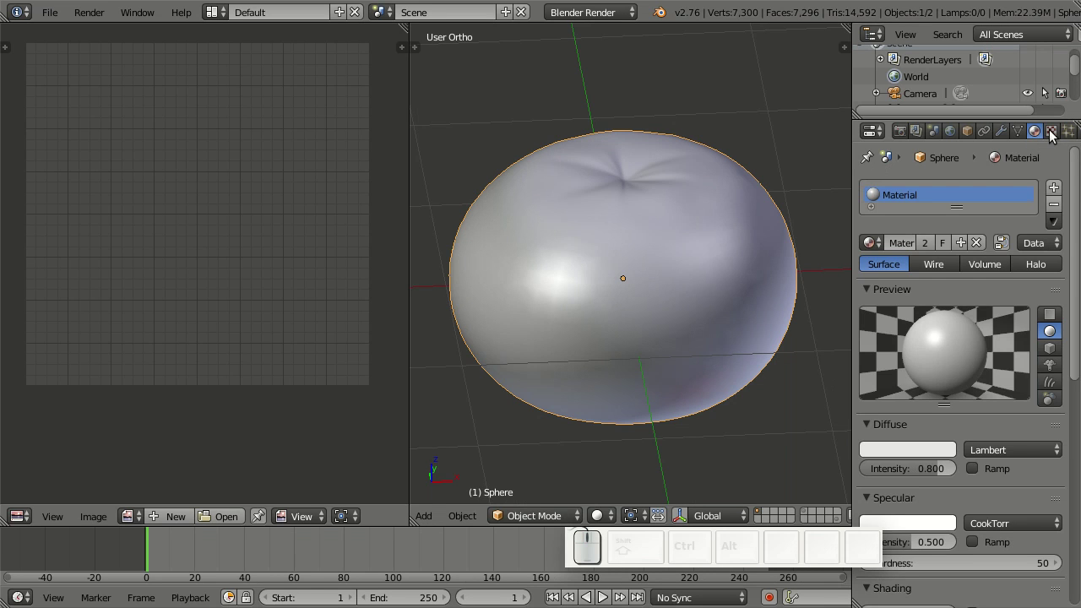
{"action": "left_click", "coordinate": [1057, 136]}
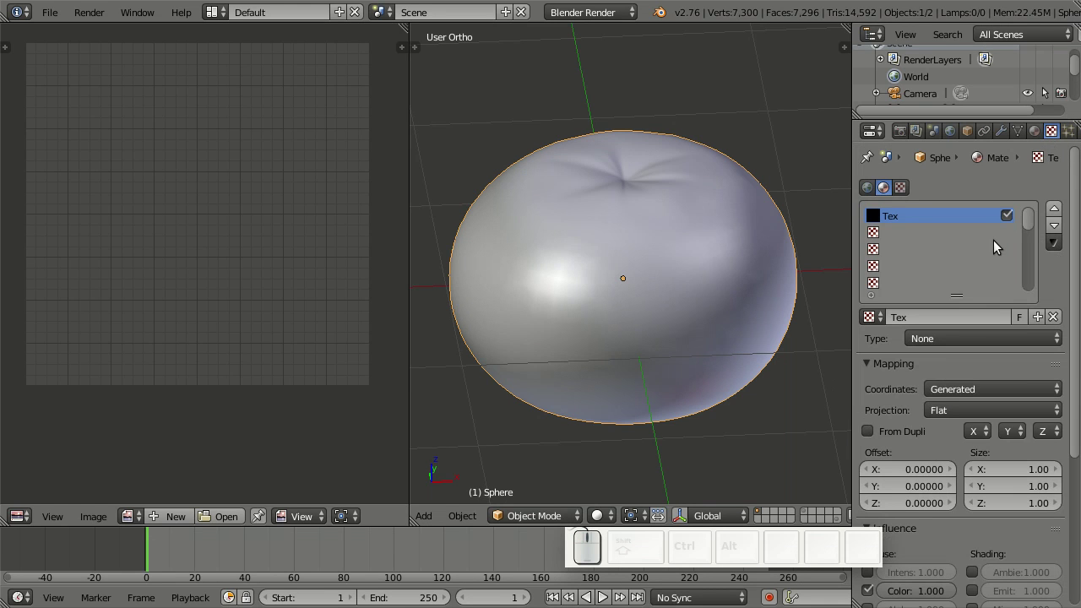
{"action": "left_click", "coordinate": [957, 339]}
{"action": "left_click", "coordinate": [996, 231]}
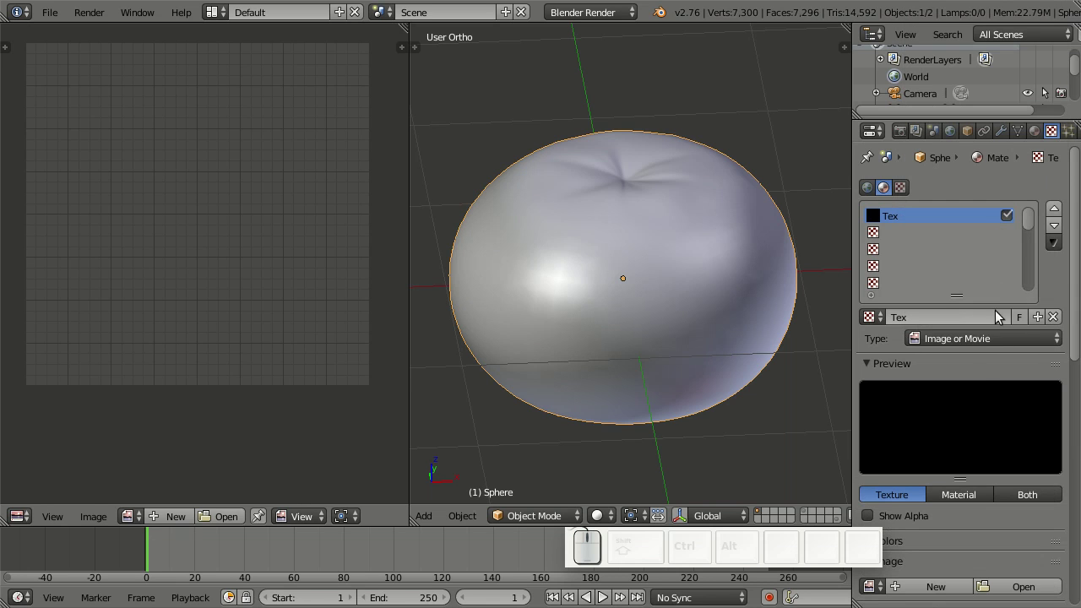
Create a new blank 1024×1024 image named t-paint for the texture
{"action": "scroll", "scroll_direction": "down", "scroll_amount": 3}
{"action": "scroll", "scroll_direction": "down", "scroll_amount": 3}
{"action": "left_click", "coordinate": [951, 458]}
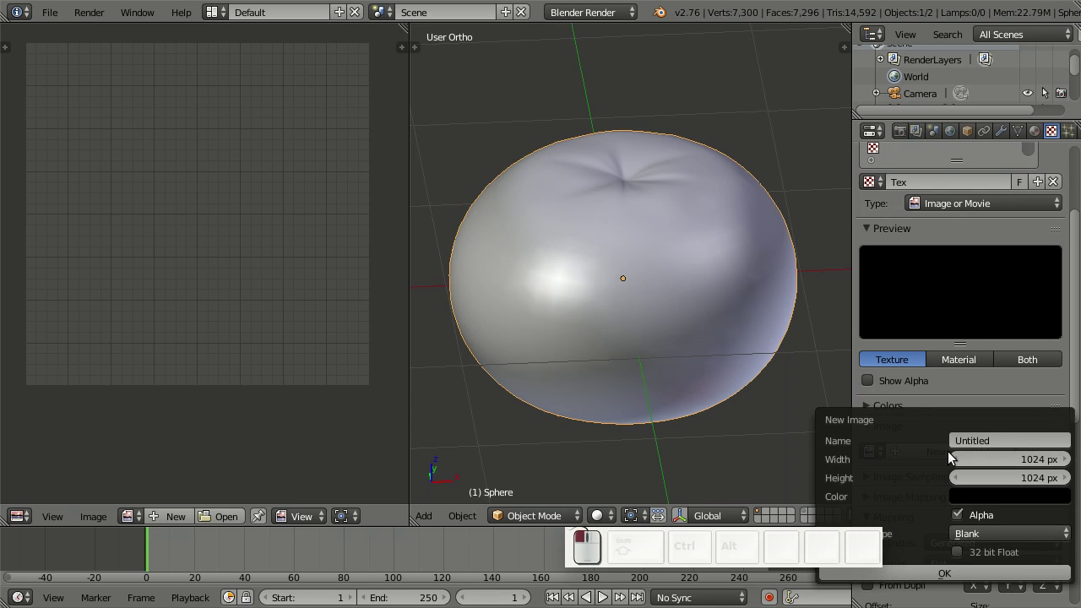
{"action": "left_click_drag", "start_coordinate": [995, 435], "coordinate": [995, 435]}
{"action": "key", "text": "t"}
{"action": "key", "text": "-"}
{"action": "key", "text": "p"}
{"action": "key", "text": "a"}
{"action": "key", "text": "i"}
{"action": "key", "text": "n"}
{"action": "key", "text": "t"}
{"action": "left_click", "coordinate": [1017, 580]}
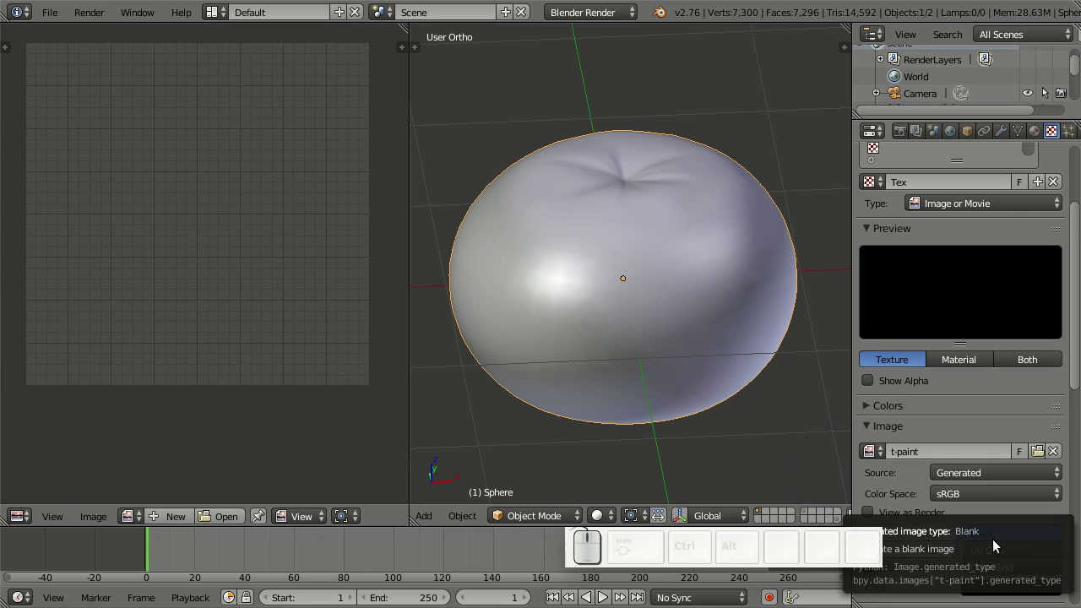
Set the mapping coordinates to UV through UVMap-Paint and pick the next empty texture slot
{"action": "scroll", "scroll_direction": "down", "scroll_amount": 3}
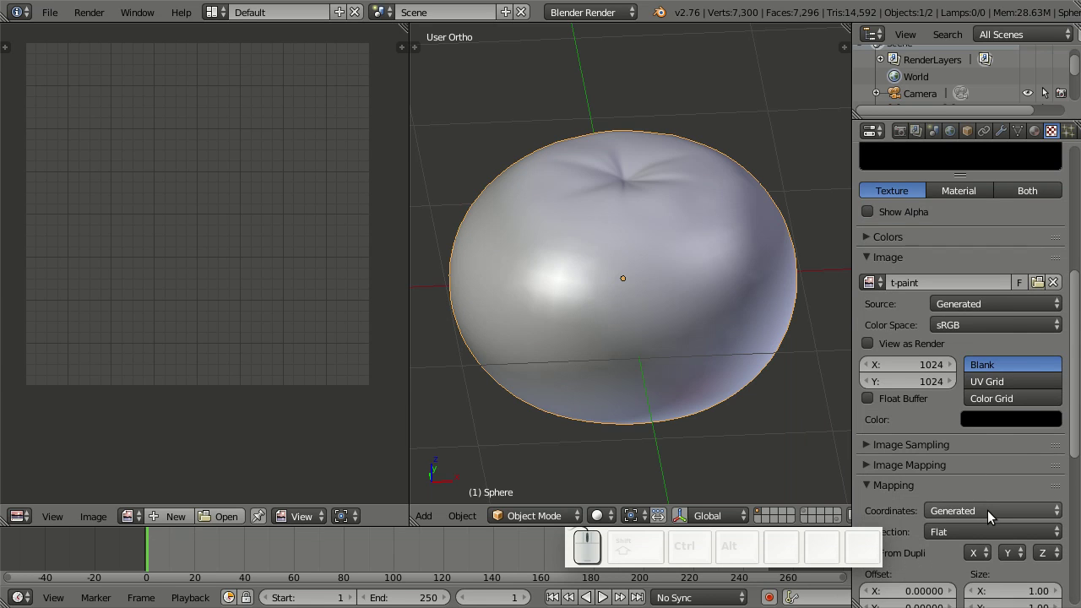
{"action": "scroll", "scroll_direction": "down", "scroll_amount": 3}
{"action": "left_click", "coordinate": [988, 408]}
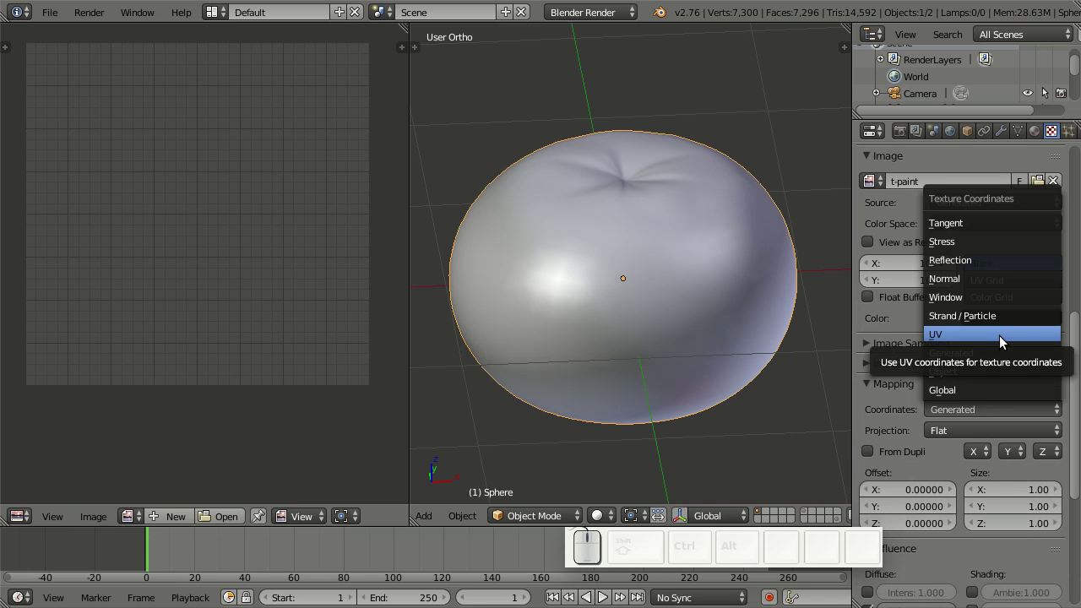
{"action": "left_click", "coordinate": [1003, 340]}
{"action": "left_click", "coordinate": [1008, 436]}
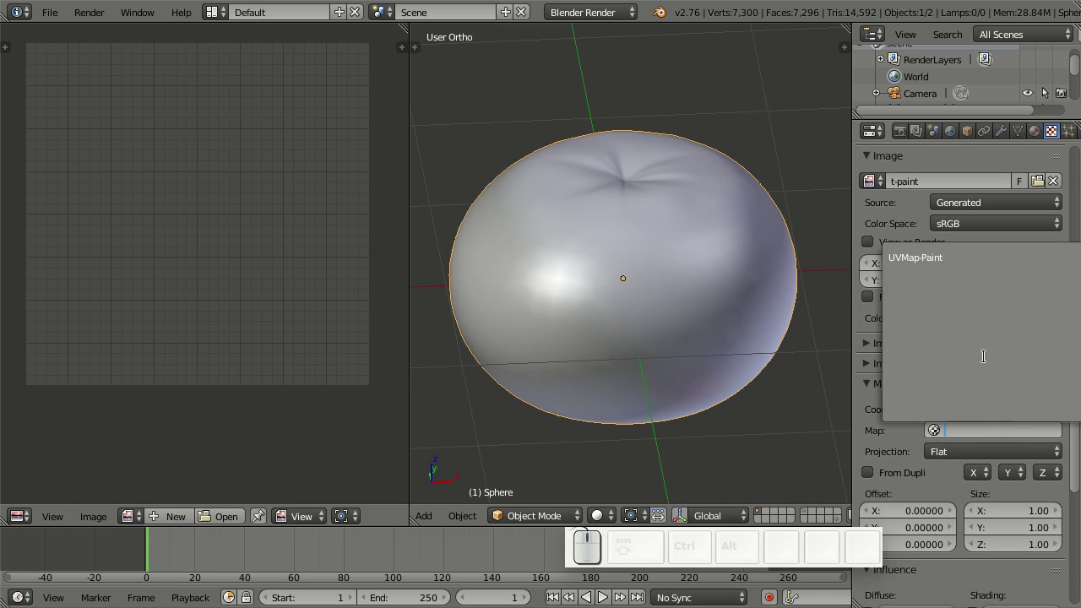
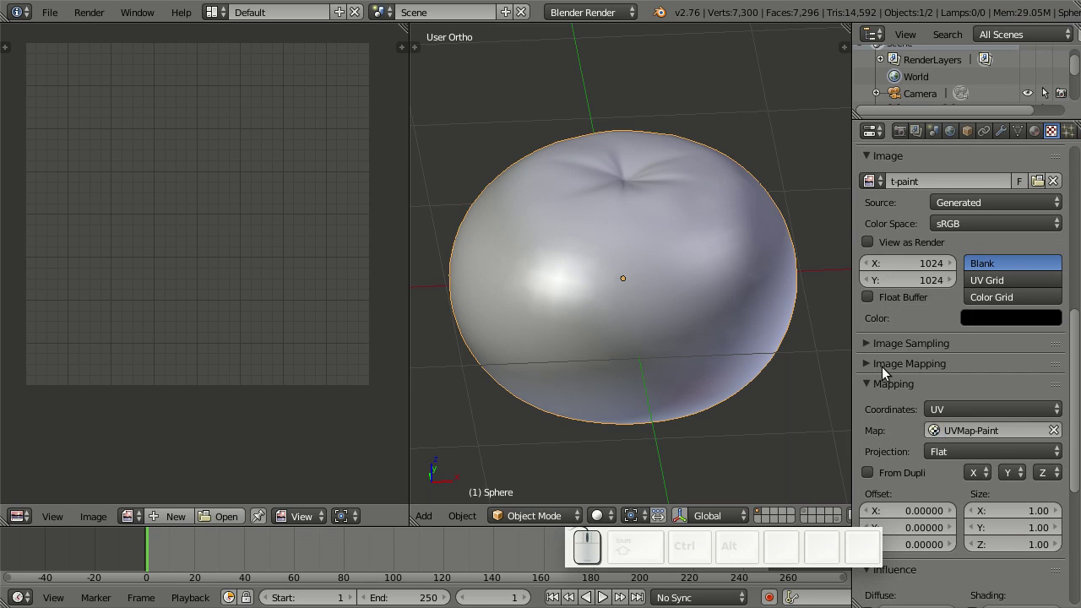
{"action": "scroll", "scroll_direction": "up", "scroll_amount": 3}
{"action": "left_click", "coordinate": [906, 233]}
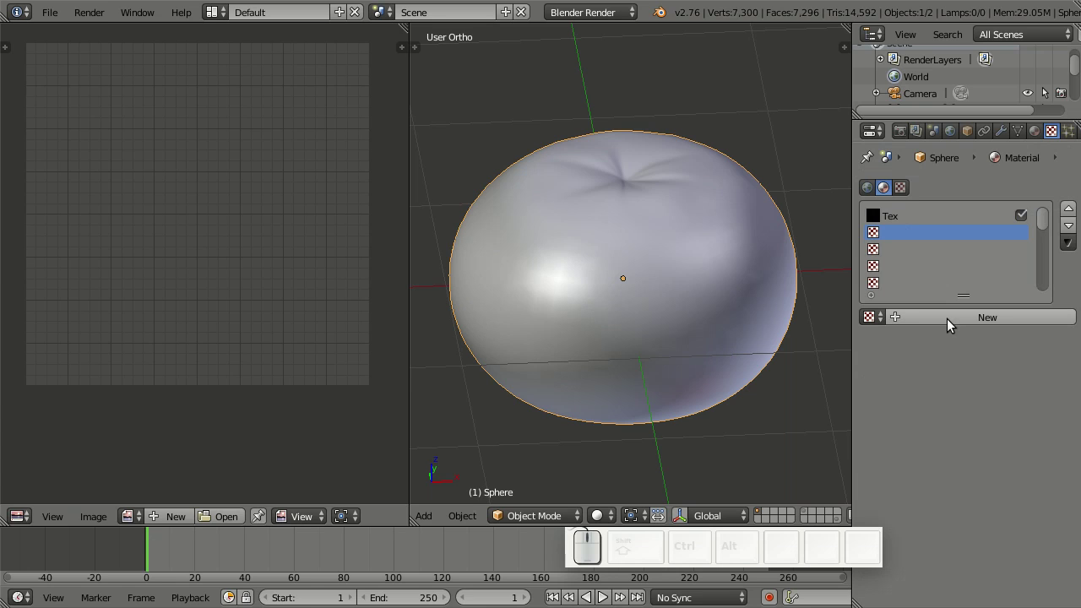
Create a new texture in the empty slot and name it Clone Source
{"action": "left_click", "coordinate": [950, 324]}
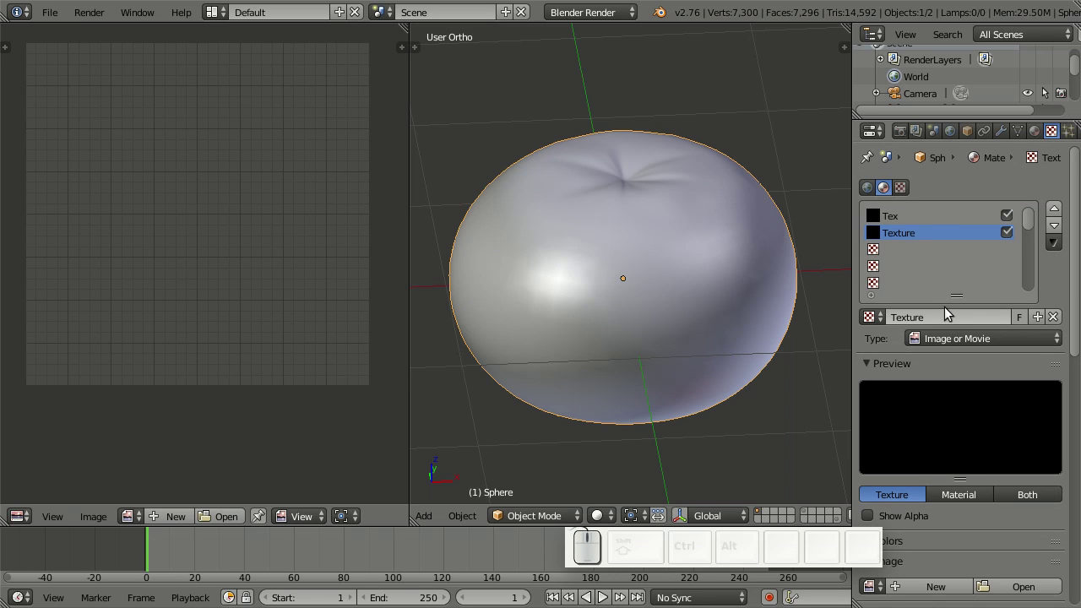
{"action": "left_click", "coordinate": [956, 241]}
{"action": "key", "text": "shift+c"}
{"action": "key", "text": "l"}
{"action": "key", "text": "o"}
{"action": "key", "text": "n"}
{"action": "key", "text": "e"}
{"action": "key", "text": "n"}
{"action": "key", "text": "space"}
{"action": "key", "text": "shift+s"}
{"action": "key", "text": "o"}
{"action": "key", "text": "u"}
{"action": "key", "text": "r"}
{"action": "key", "text": "c"}
{"action": "key", "text": "e"}
{"action": "key", "text": "Return"}
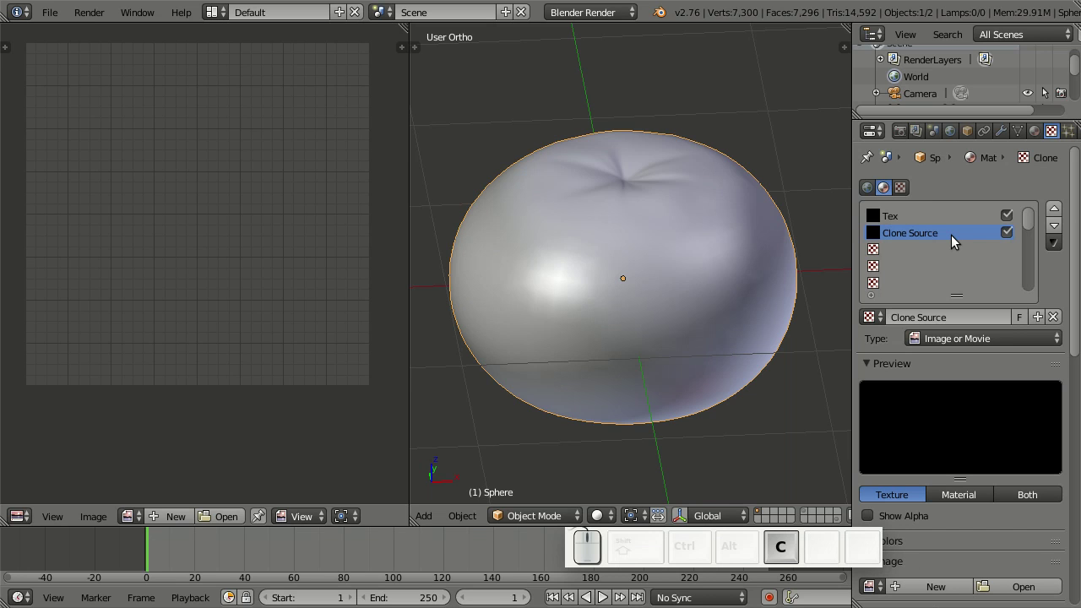
Bring up the file browser from the Image panel to choose a picture for Clone Source
{"action": "scroll", "scroll_direction": "down", "scroll_amount": 3}
{"action": "scroll", "scroll_direction": "up", "scroll_amount": 3}
{"action": "scroll", "scroll_direction": "down", "scroll_amount": 3}
{"action": "scroll", "scroll_direction": "down", "scroll_amount": 3}
{"action": "left_click_drag", "start_coordinate": [1019, 421], "coordinate": [202, 299]}
{"action": "left_click", "coordinate": [242, 131]}
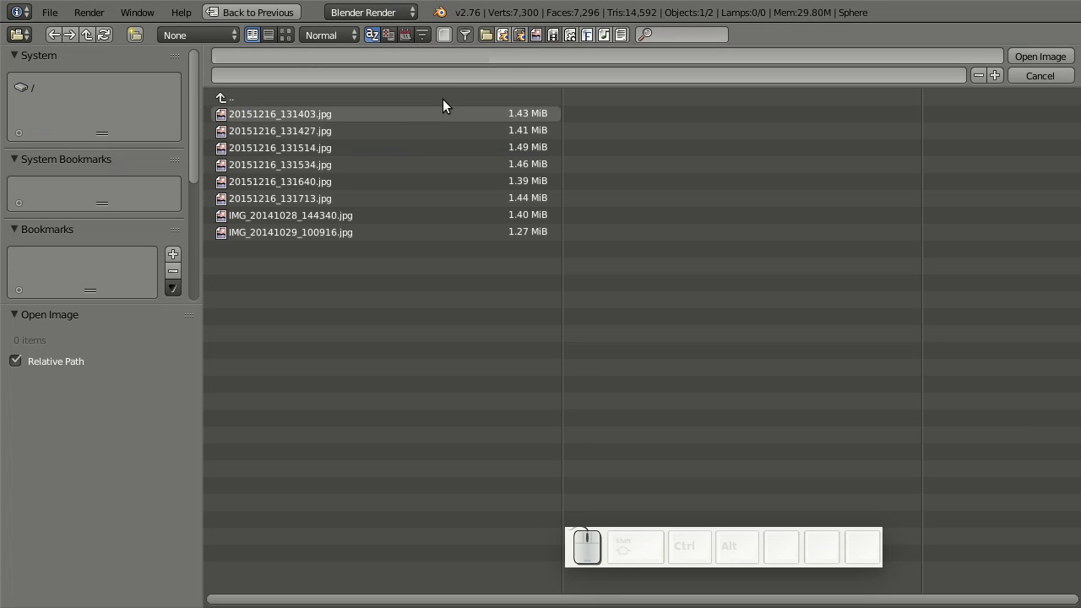
Load the top-view tangerine photo 20151216_131514.jpg from thumbnail view into the texture
{"action": "left_click", "coordinate": [292, 43]}
{"action": "left_click", "coordinate": [637, 174]}
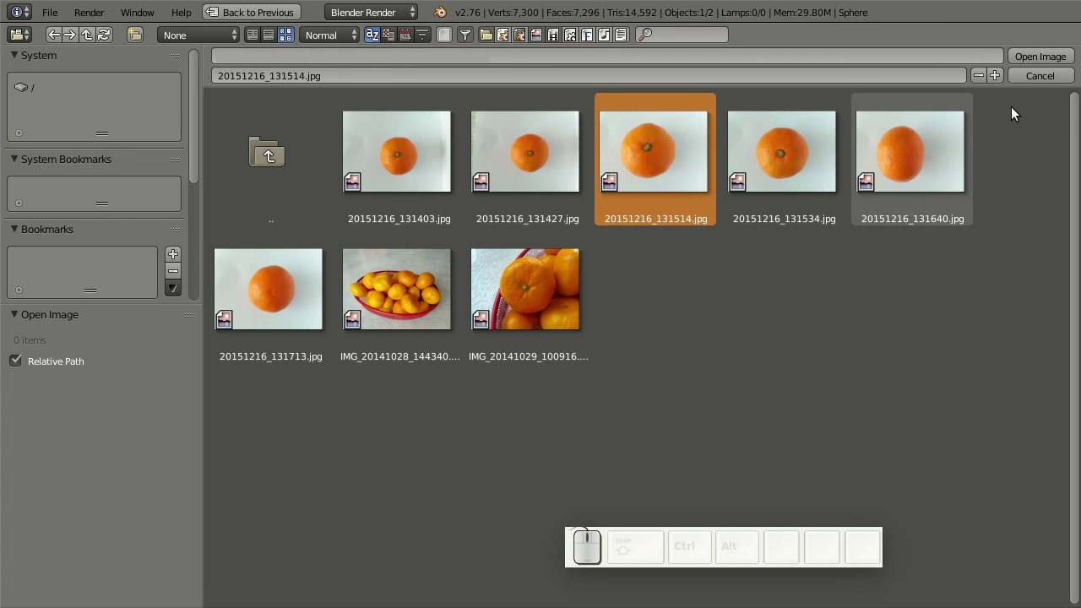
{"action": "left_click", "coordinate": [1043, 61]}
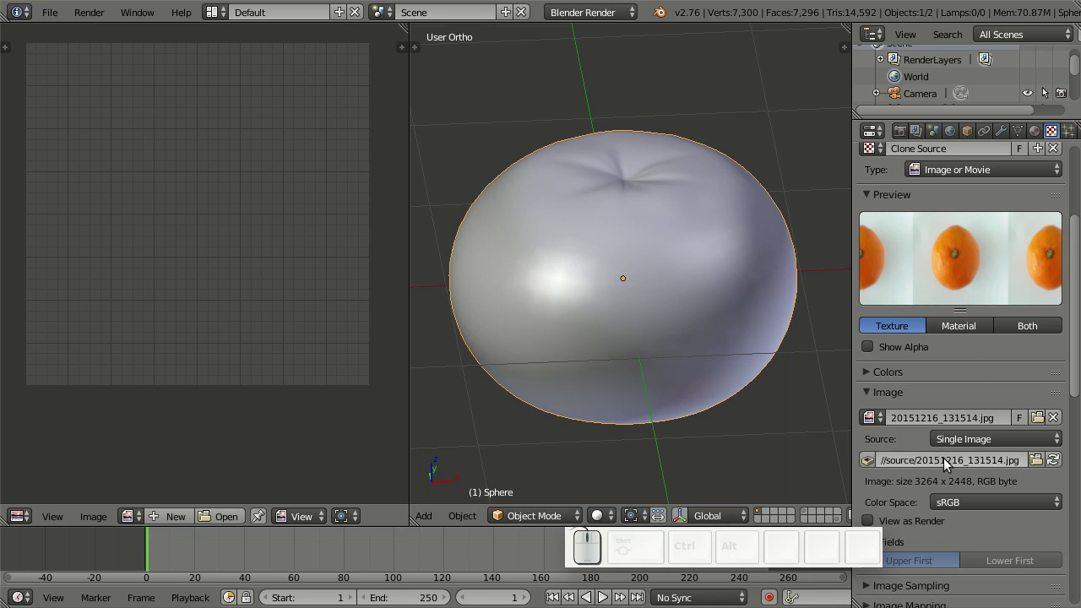
Rename the loaded image datablock to Top Source
{"action": "left_click", "coordinate": [918, 416]}
{"action": "key", "text": "shift+t"}
{"action": "key", "text": "o"}
{"action": "key", "text": "p"}
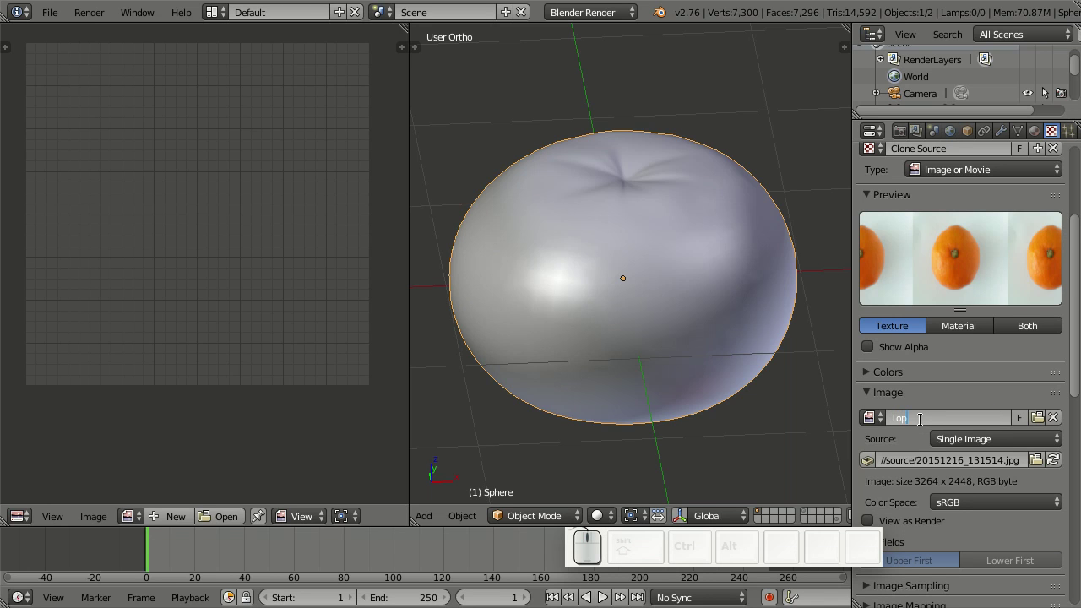
{"action": "key", "text": "space"}
{"action": "key", "text": "shift+s"}
{"action": "key", "text": "o"}
{"action": "key", "text": "u"}
{"action": "key", "text": "r"}
{"action": "key", "text": "c"}
{"action": "key", "text": "e"}
{"action": "key", "text": "Return"}
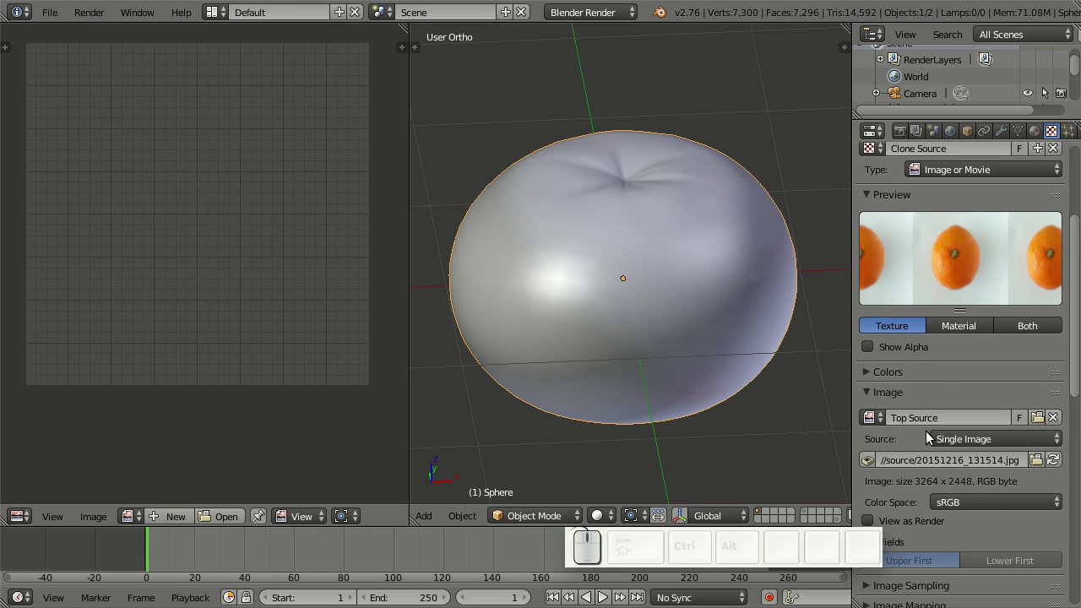
{"action": "scroll", "scroll_direction": "down", "scroll_amount": 3}
{"action": "scroll", "scroll_direction": "down", "scroll_amount": 3}
Add a second UV map to the tangerine mesh in Object Data
{"action": "scroll", "scroll_direction": "down", "scroll_amount": 3}
{"action": "left_click", "coordinate": [976, 436]}
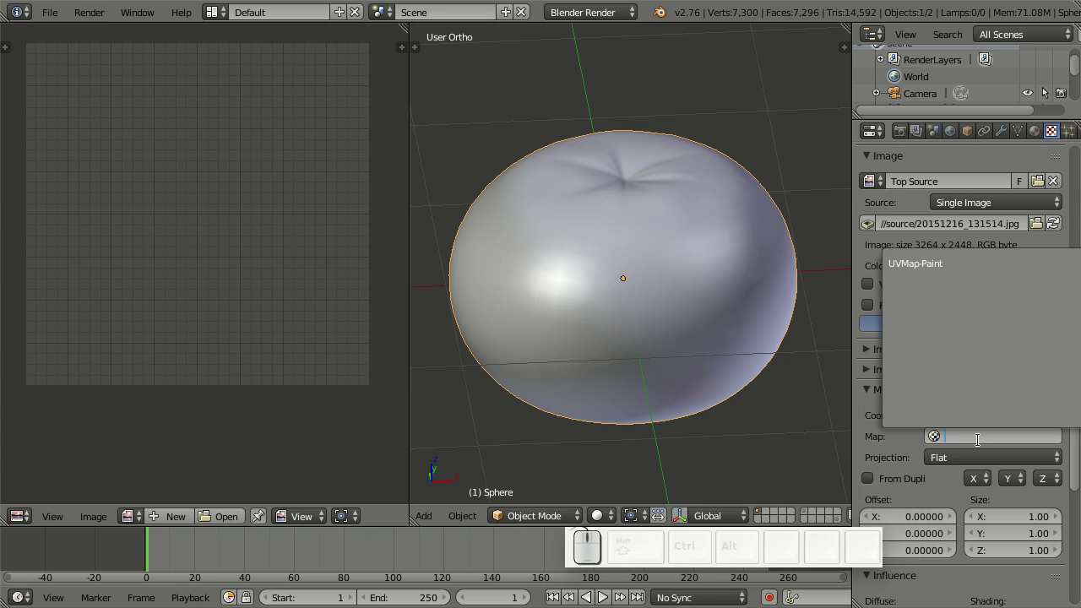
{"action": "key", "text": "Escape"}
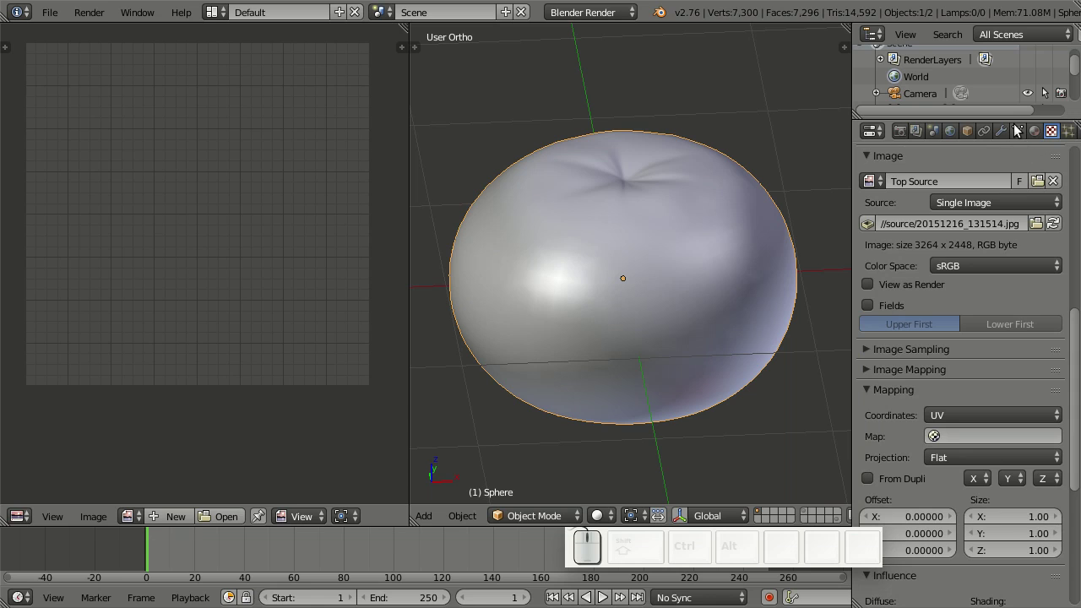
{"action": "left_click", "coordinate": [1022, 136]}
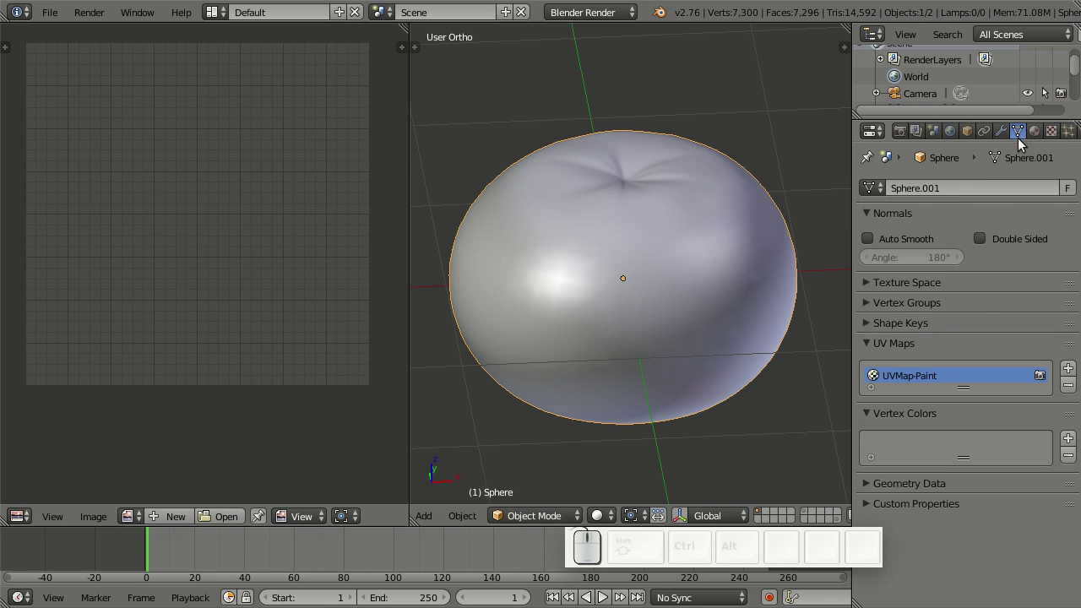
{"action": "left_click", "coordinate": [1069, 371]}
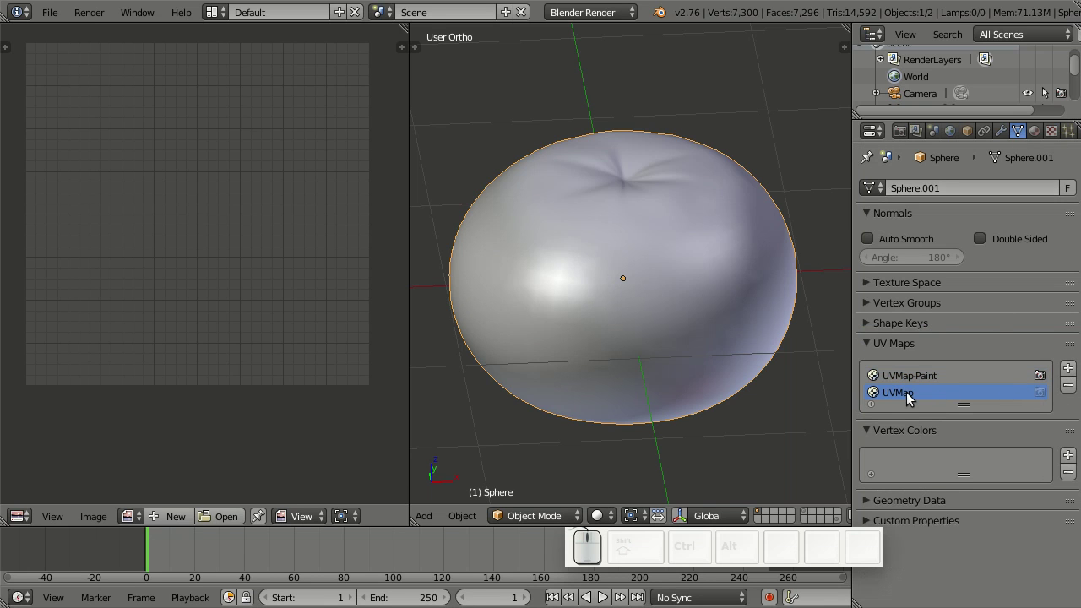
Rename the new UV map to 'Top-Projection'
{"action": "left_click", "coordinate": [911, 397]}
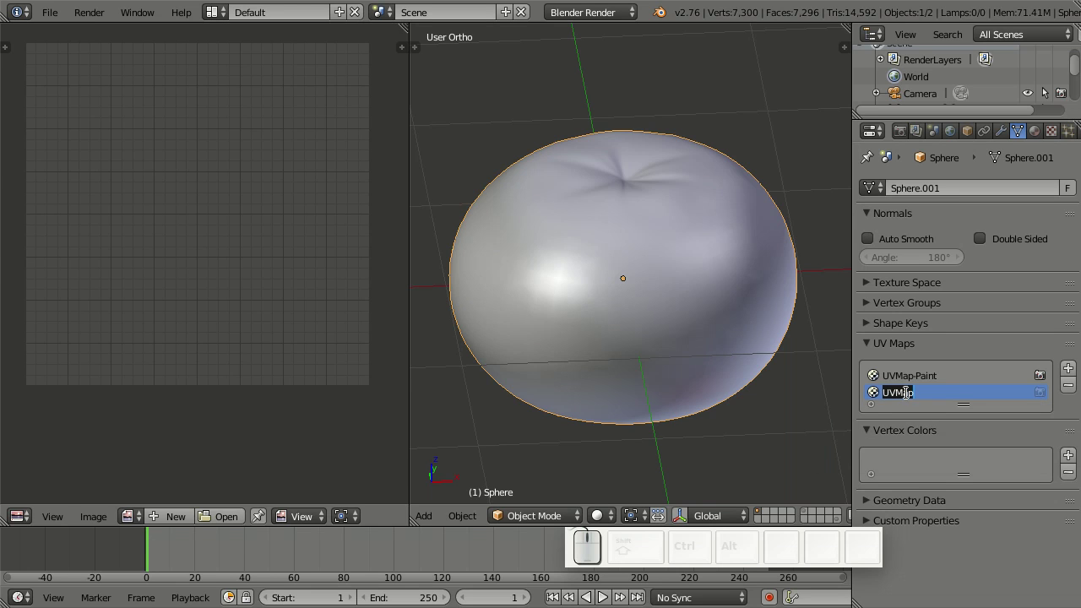
{"action": "key", "text": "shift+t"}
{"action": "key", "text": "shift+o"}
{"action": "key", "text": "shift+p"}
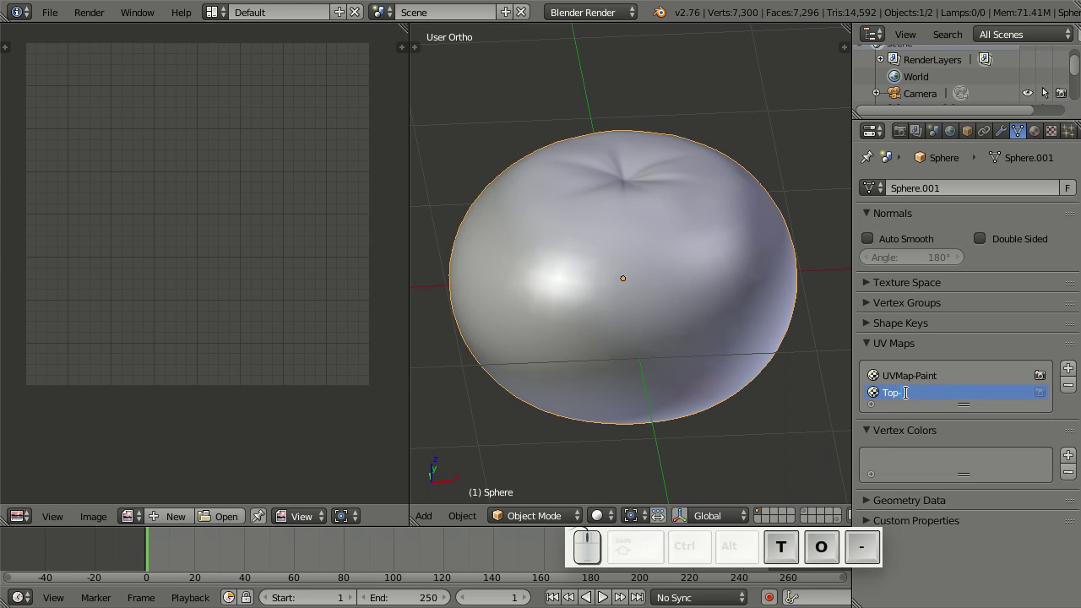
{"action": "key", "text": "-"}
{"action": "key", "text": "shift+p"}
{"action": "key", "text": "shift+r"}
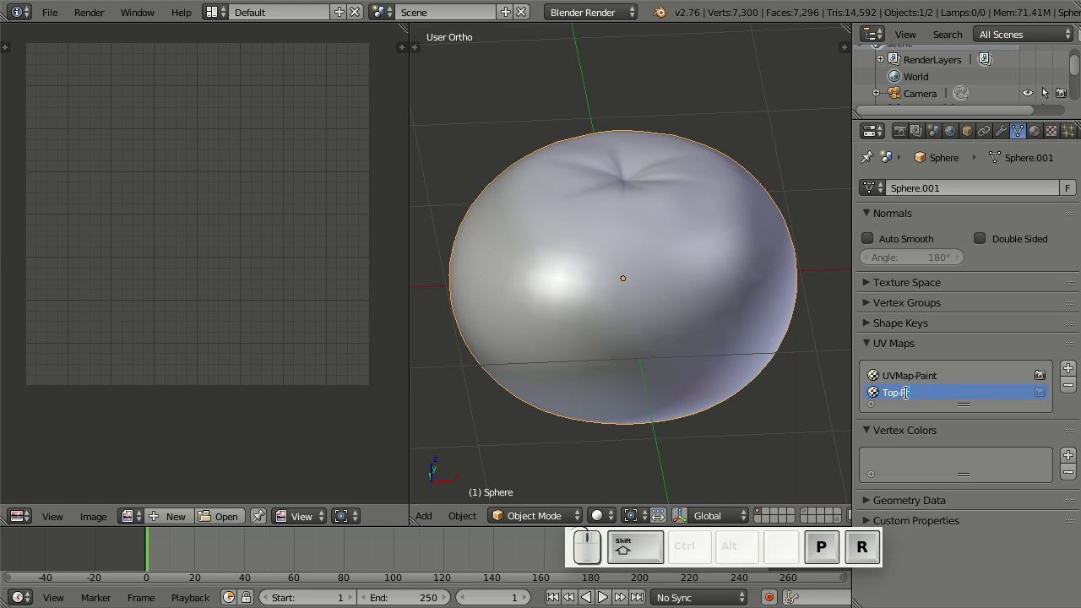
{"action": "key", "text": "o"}
{"action": "key", "text": "j"}
{"action": "key", "text": "e"}
{"action": "key", "text": "c"}
{"action": "key", "text": "t"}
{"action": "key", "text": "i"}
{"action": "key", "text": "o"}
{"action": "key", "text": "n"}
{"action": "key", "text": "Return"}
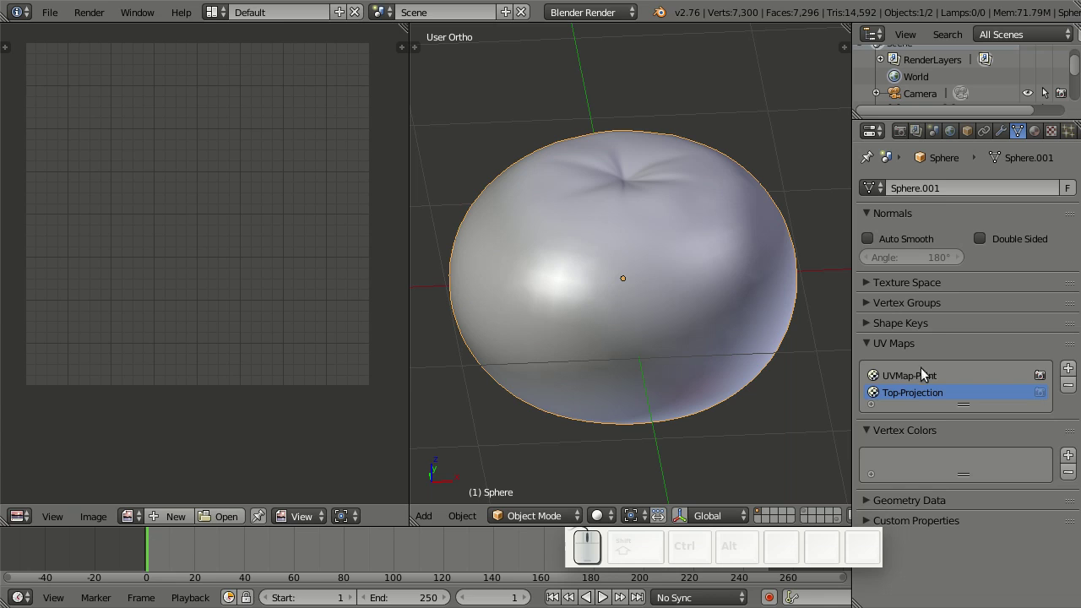
Map the Top Source texture through the Top-Projection UV map
{"action": "left_click", "coordinate": [1052, 137]}
{"action": "left_click", "coordinate": [1015, 428]}
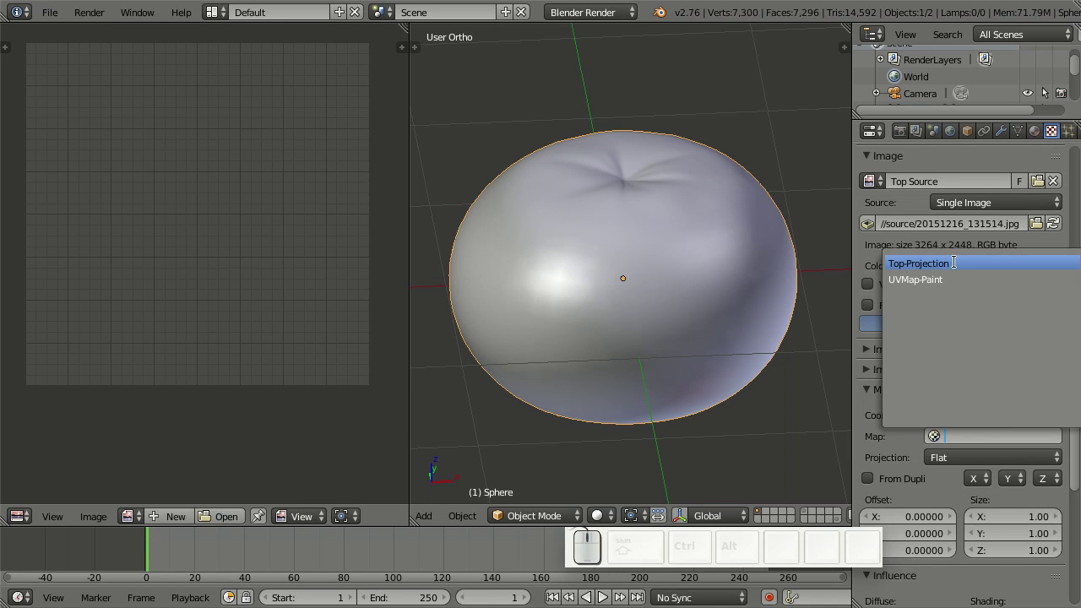
{"action": "left_click", "coordinate": [966, 268]}
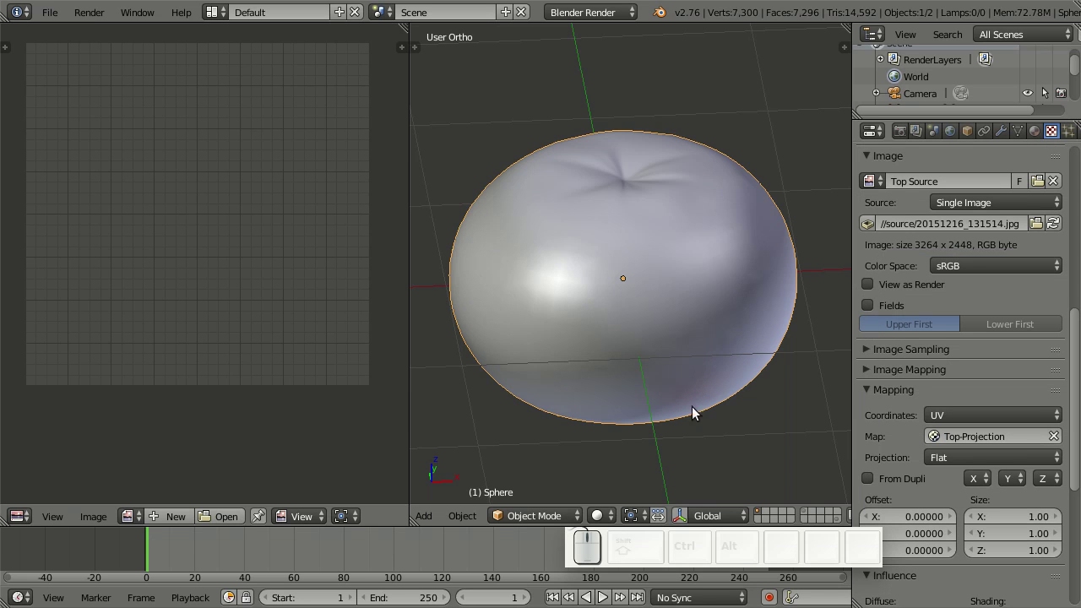
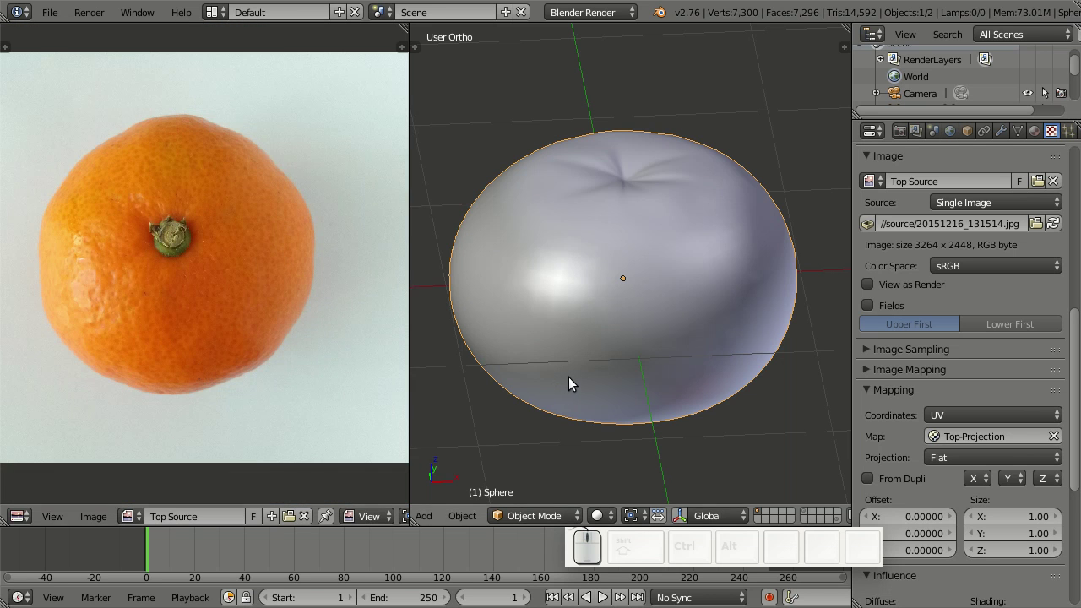
Enter Edit Mode in top view and make Top-Projection the active UV map
{"action": "key", "text": "KP_7"}
{"action": "key", "text": "Tab"}
{"action": "scroll", "scroll_direction": "up", "scroll_amount": 3}
{"action": "scroll", "scroll_direction": "down", "scroll_amount": 3}
{"action": "left_click", "coordinate": [210, 521]}
{"action": "left_click", "coordinate": [272, 376]}
{"action": "scroll", "scroll_direction": "down", "scroll_amount": 3}
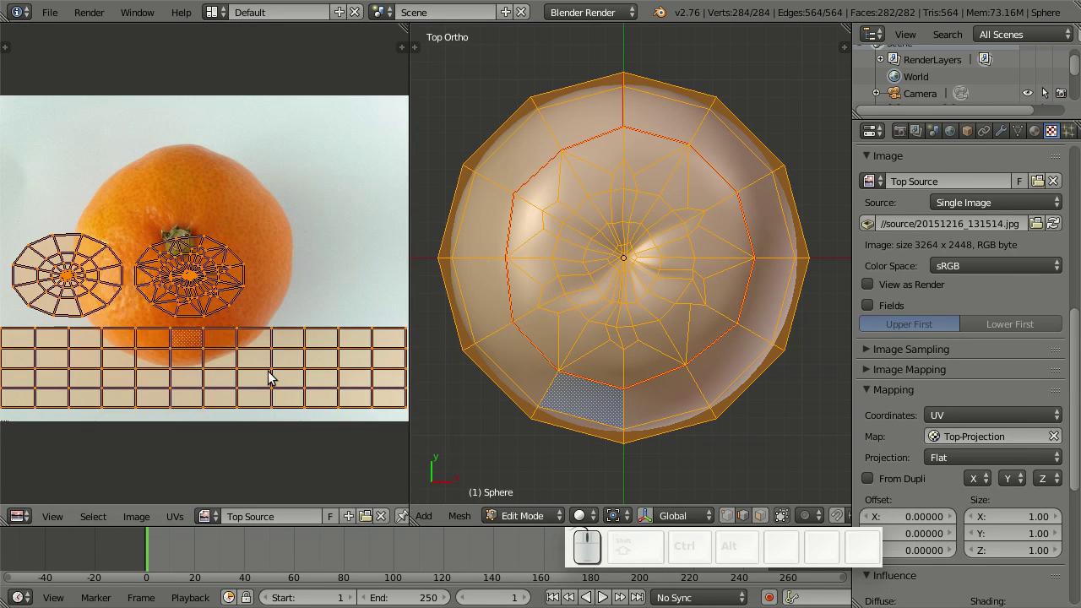
{"action": "scroll", "scroll_direction": "down", "scroll_amount": 3}
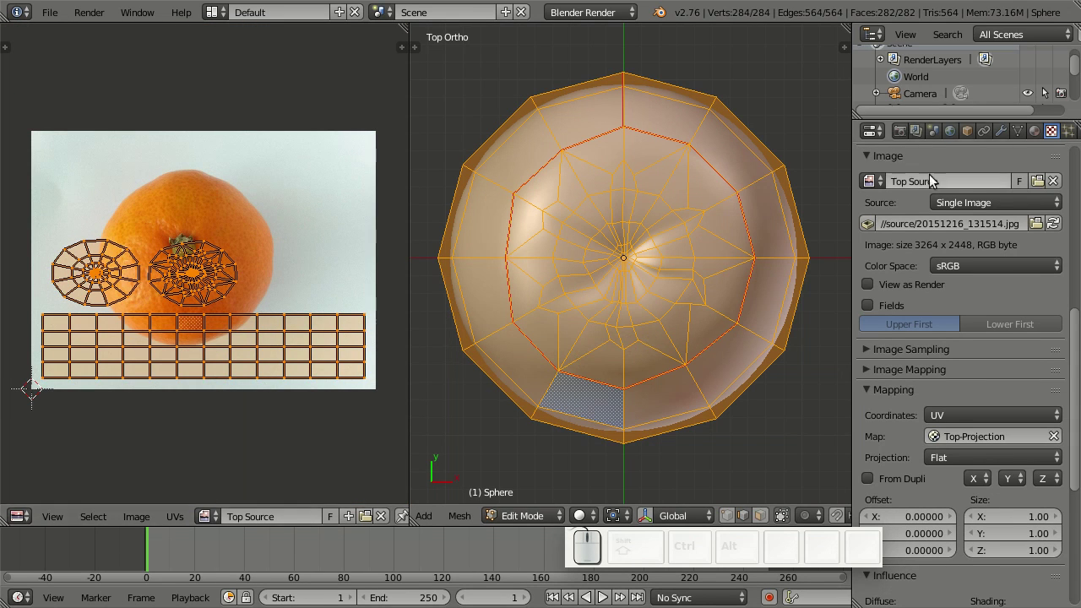
{"action": "left_click", "coordinate": [1029, 136]}
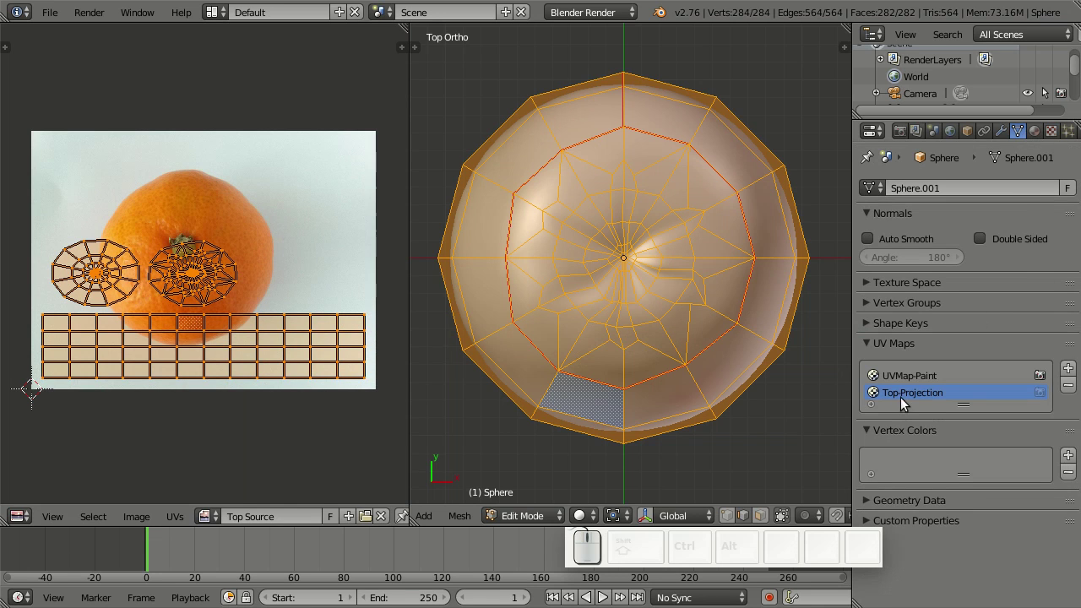
{"action": "left_click", "coordinate": [908, 401]}
Project the UVs from the top view, then scale and move them over the photo
{"action": "key", "text": "u"}
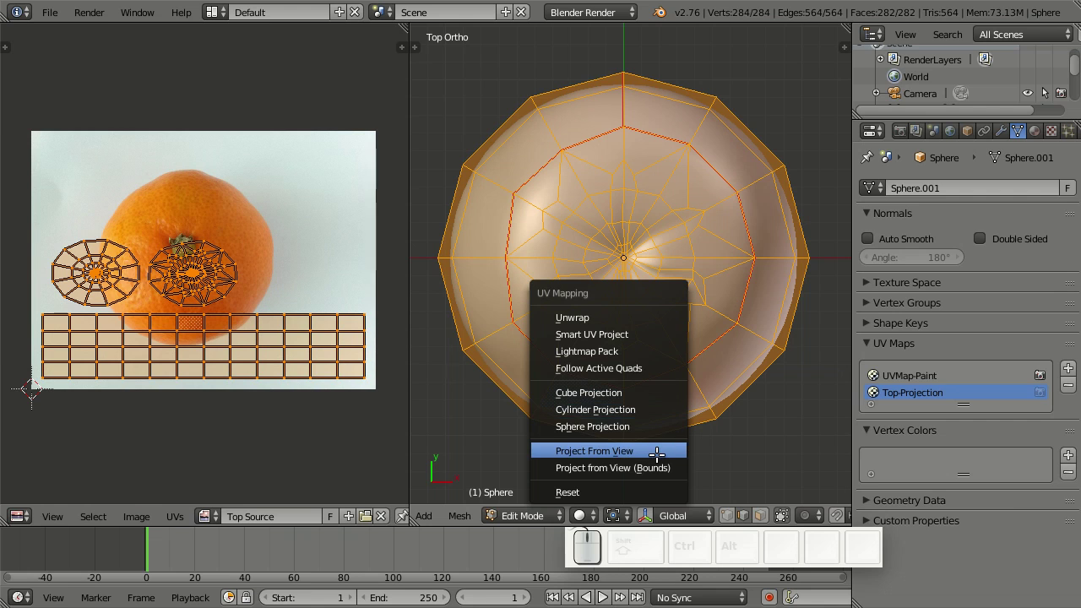
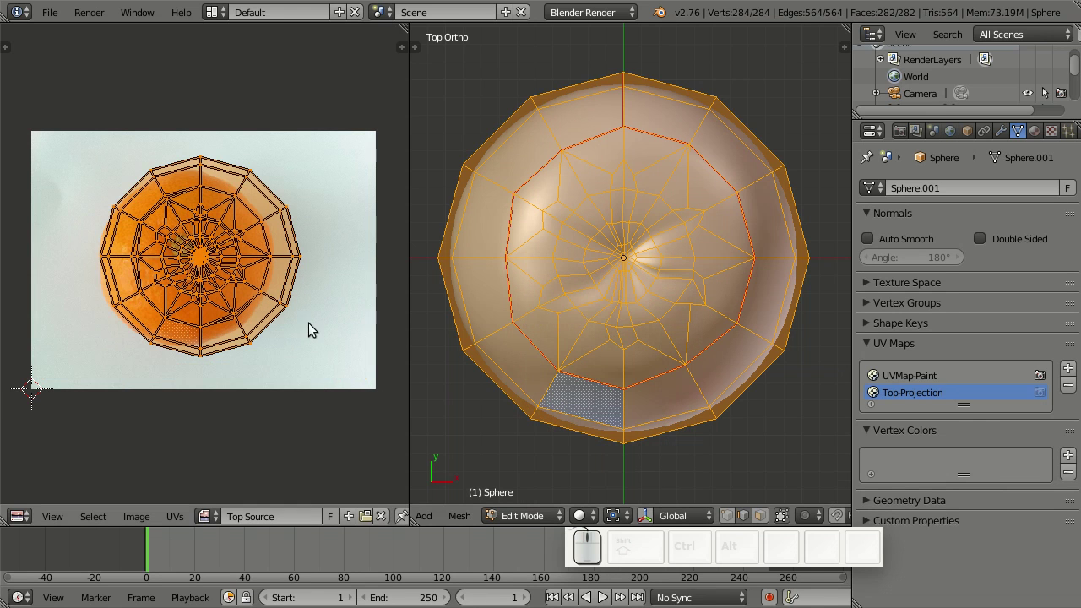
{"action": "scroll", "scroll_direction": "down", "scroll_amount": 3}
{"action": "scroll", "scroll_direction": "up", "scroll_amount": 3}
{"action": "key", "text": "s"}
{"action": "left_click", "coordinate": [308, 330]}
{"action": "key", "text": "g"}
{"action": "left_click_drag", "start_coordinate": [335, 327], "coordinate": [340, 326]}
{"action": "key", "text": "s"}
{"action": "left_click", "coordinate": [348, 326]}
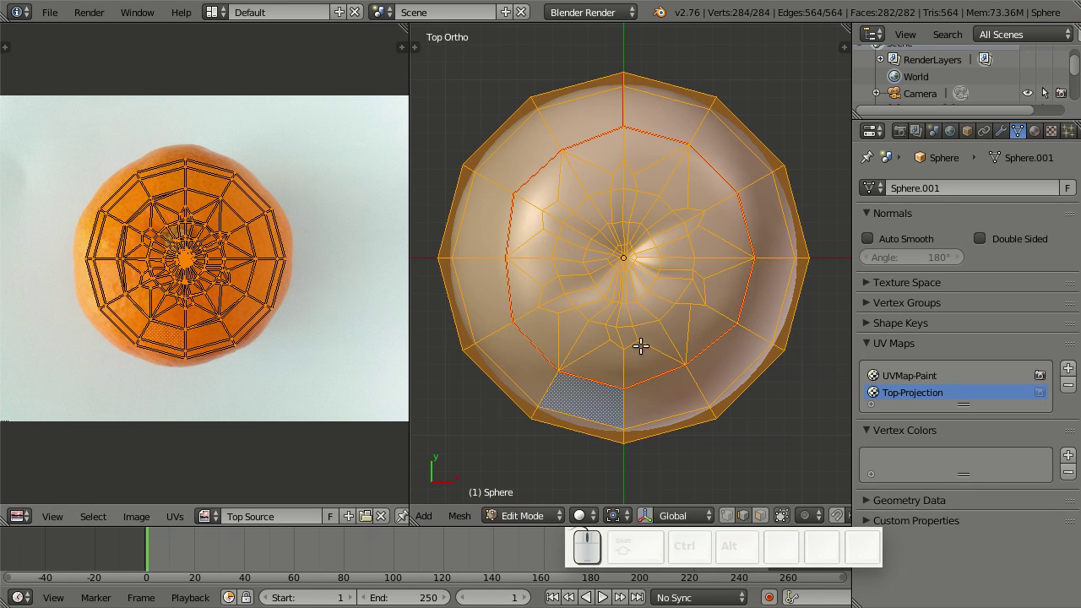
Reproject from a slightly tilted view, refit the UVs onto the tangerine, and leave Edit Mode
{"action": "middle_click", "coordinate": [631, 342]}
{"action": "middle_click", "coordinate": [608, 299]}
{"action": "left_click_drag", "start_coordinate": [526, 295], "coordinate": [551, 288]}
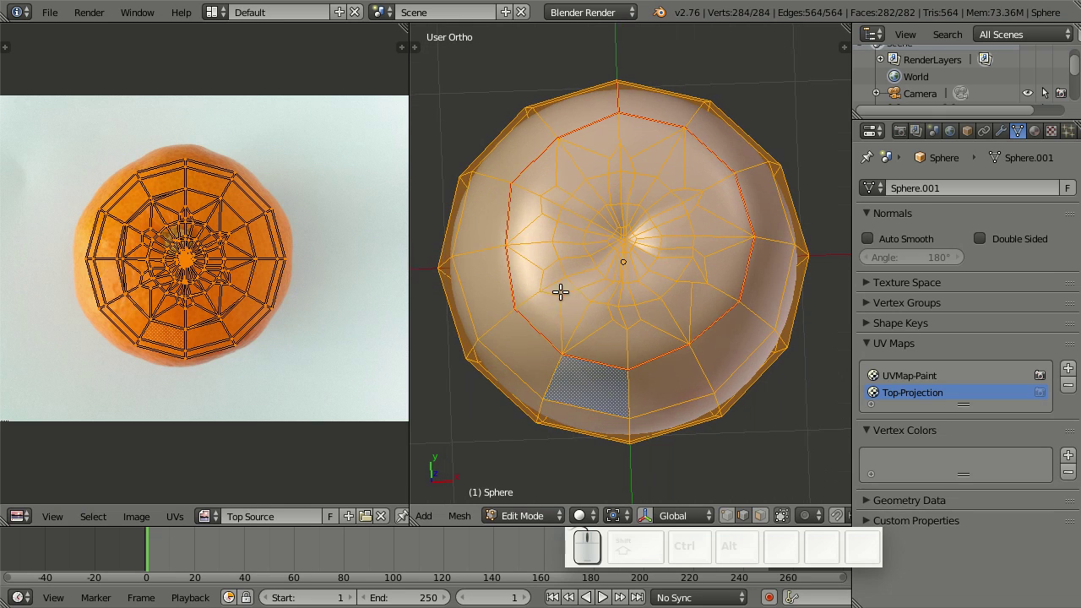
{"action": "key", "text": "u"}
{"action": "left_click", "coordinate": [572, 285]}
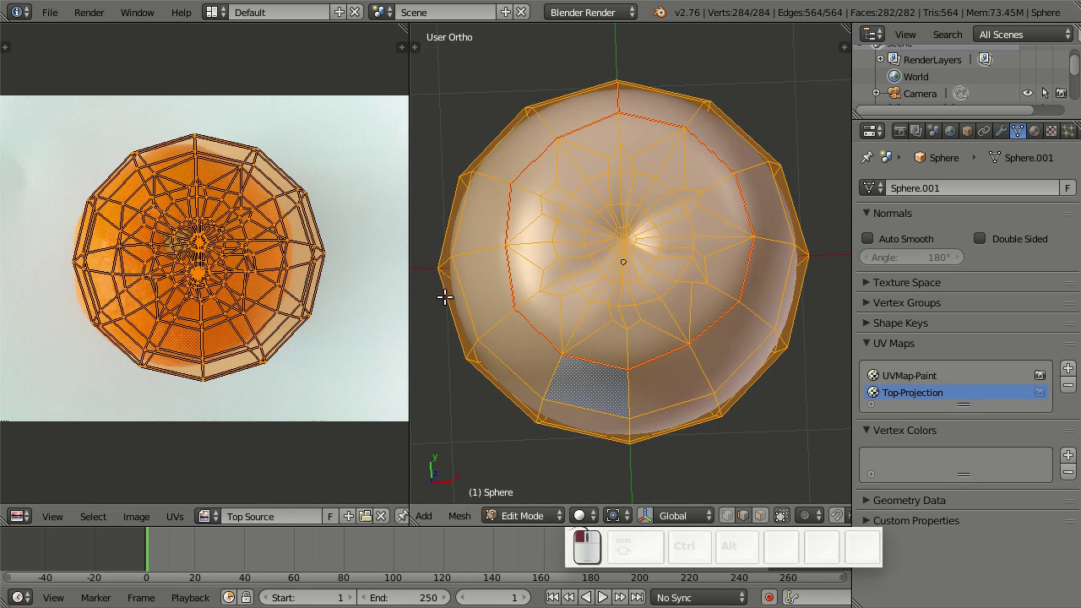
{"action": "key", "text": "s"}
{"action": "left_click", "coordinate": [333, 342]}
{"action": "key", "text": "g"}
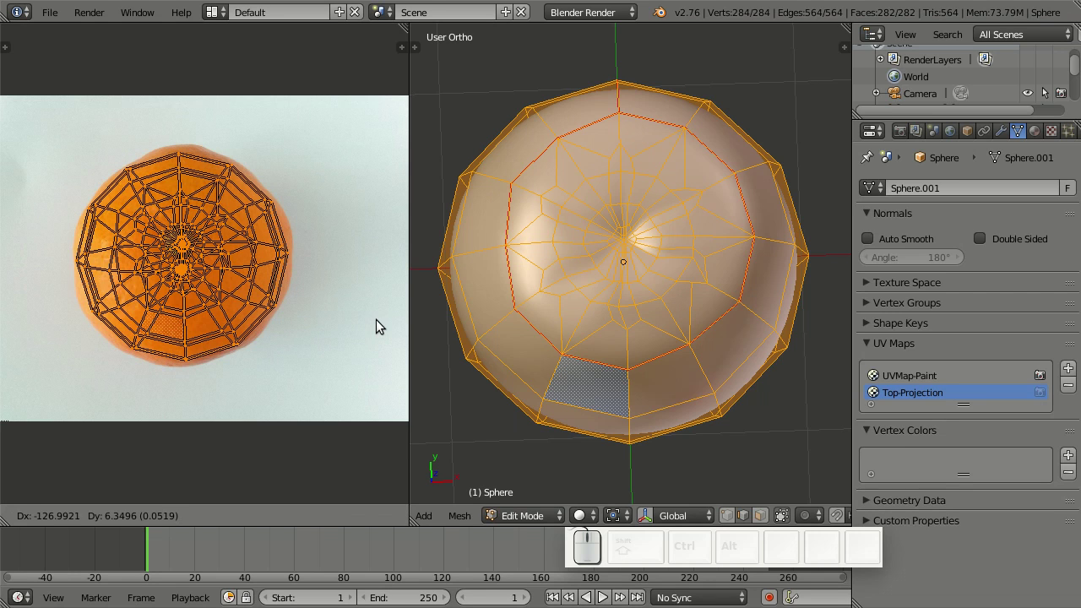
{"action": "left_click", "coordinate": [381, 325]}
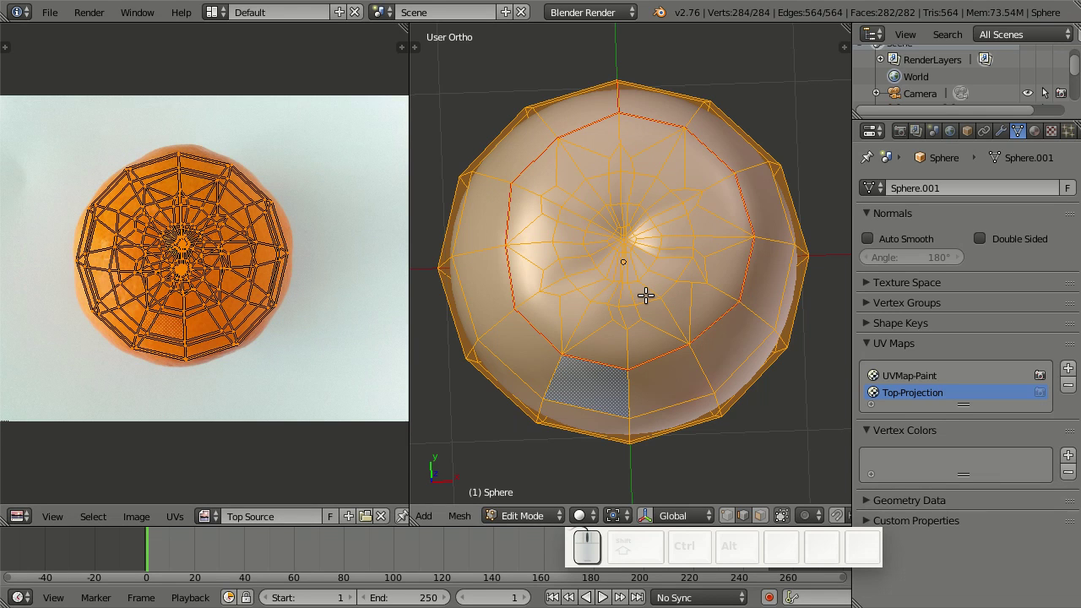
{"action": "key", "text": "KP_7"}
{"action": "key", "text": "Tab"}
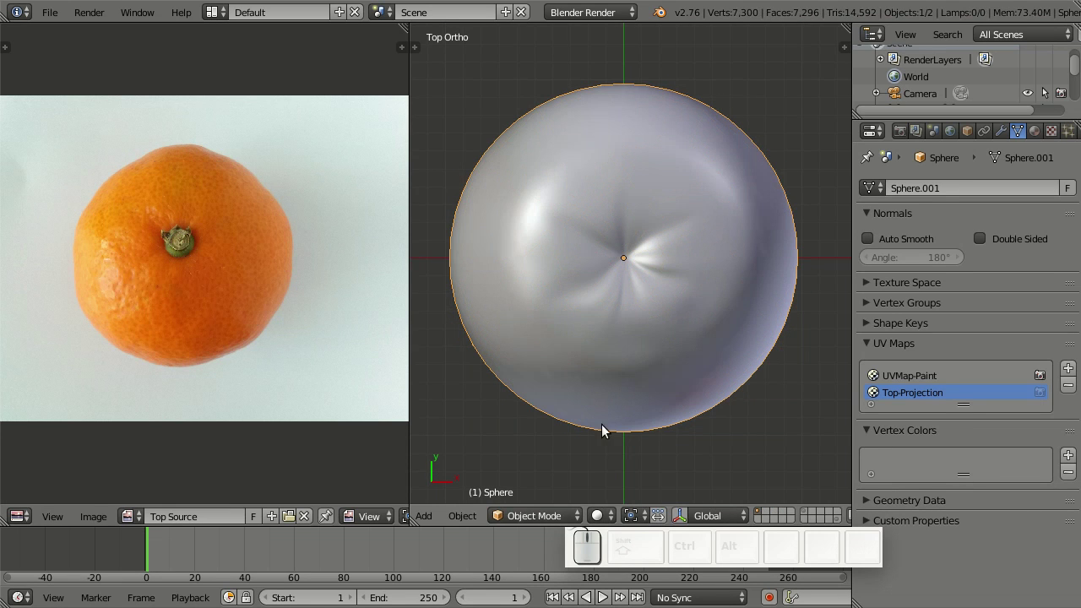
Enable 'Clone from paint slot' on the Clone brush with Top Source as the source slot
{"action": "left_click", "coordinate": [562, 513]}
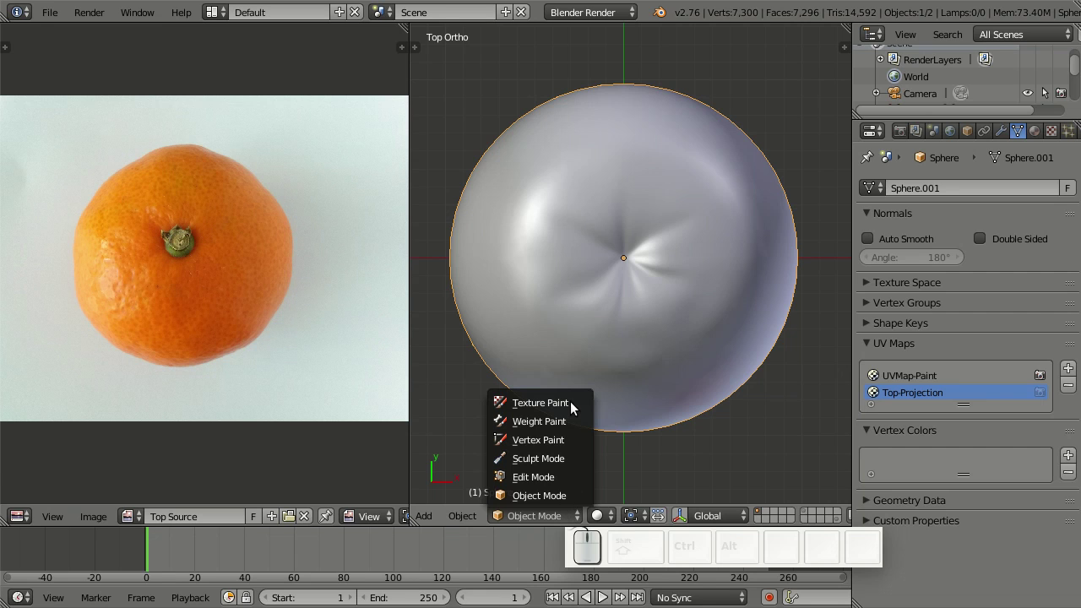
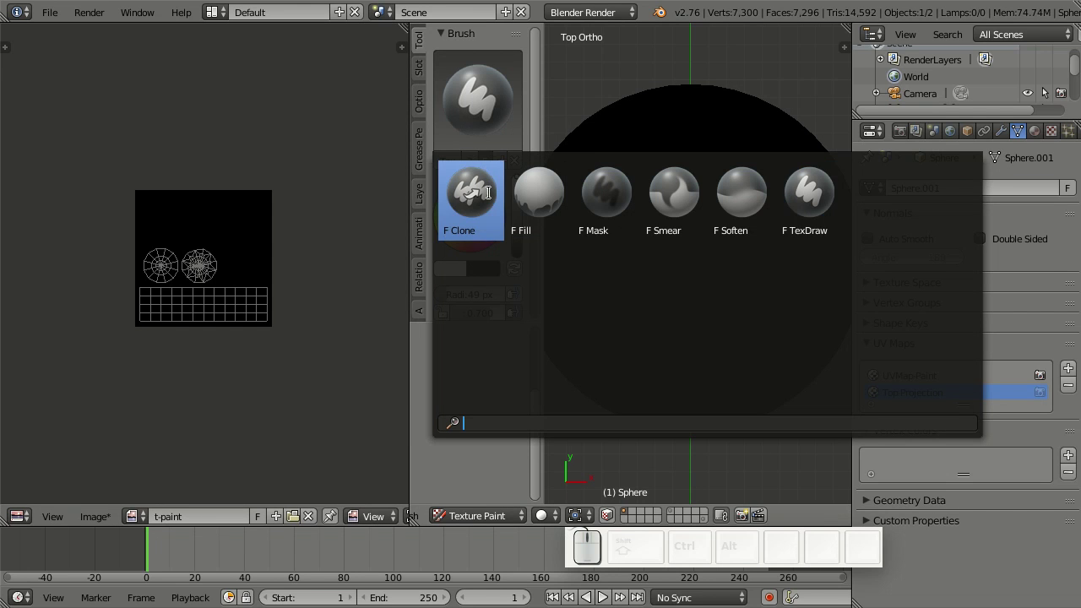
{"action": "left_click", "coordinate": [492, 199]}
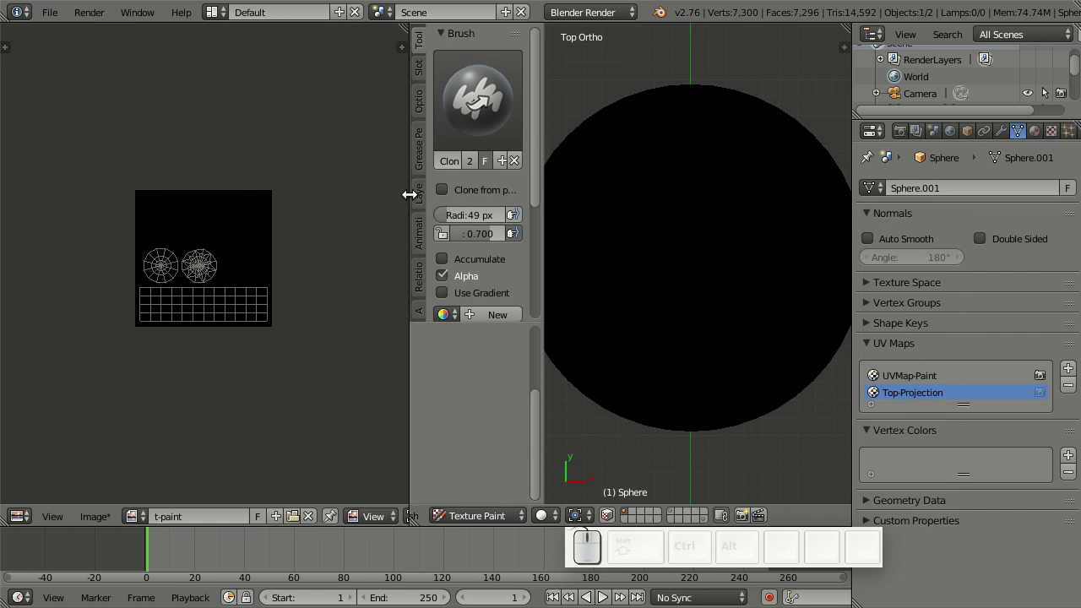
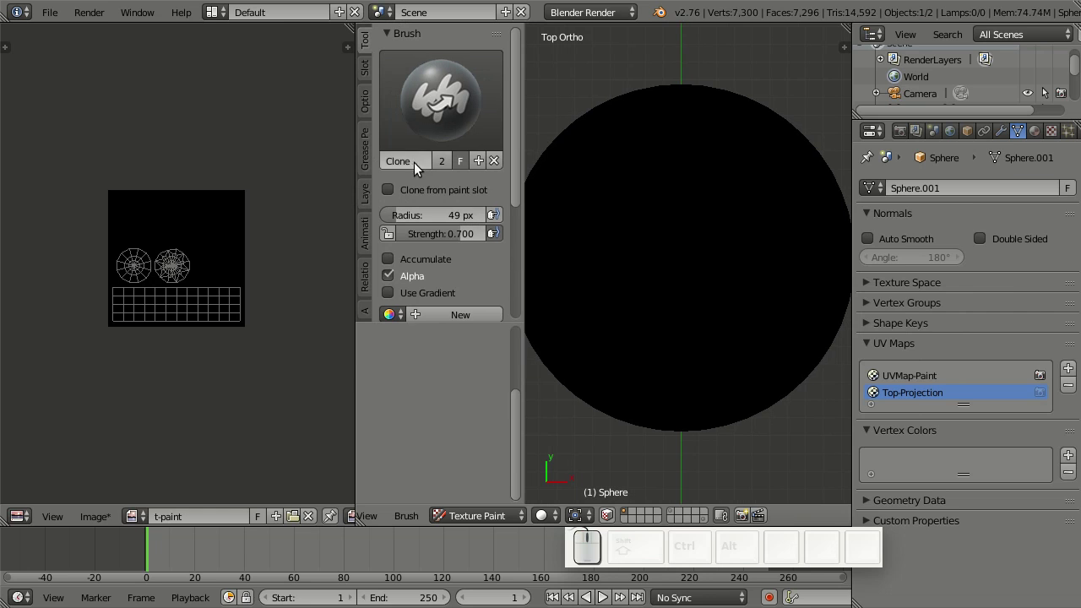
{"action": "left_click", "coordinate": [396, 194]}
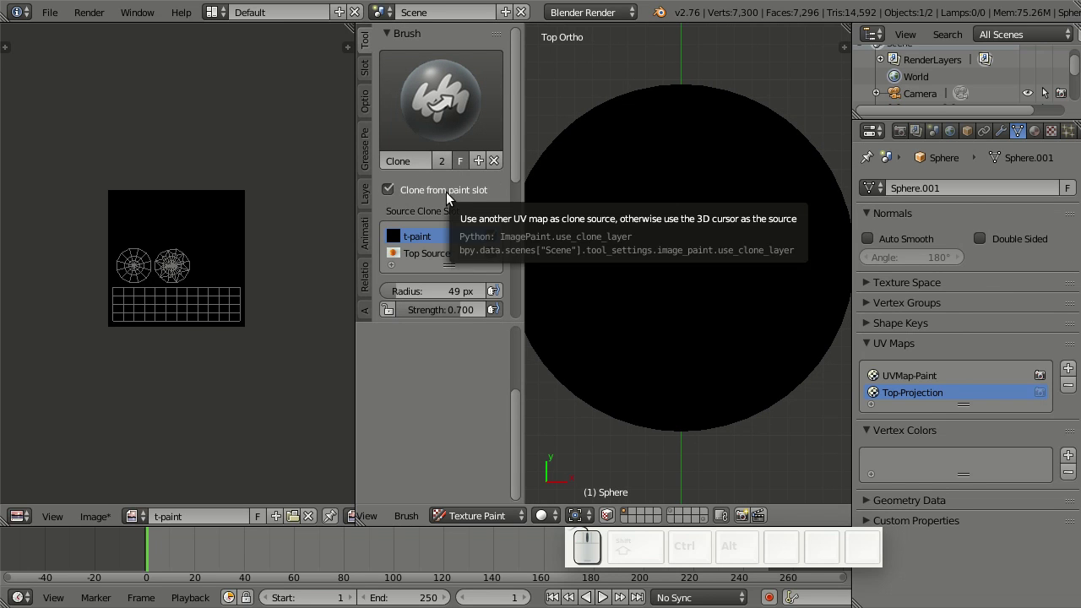
{"action": "scroll", "scroll_direction": "down", "scroll_amount": 3}
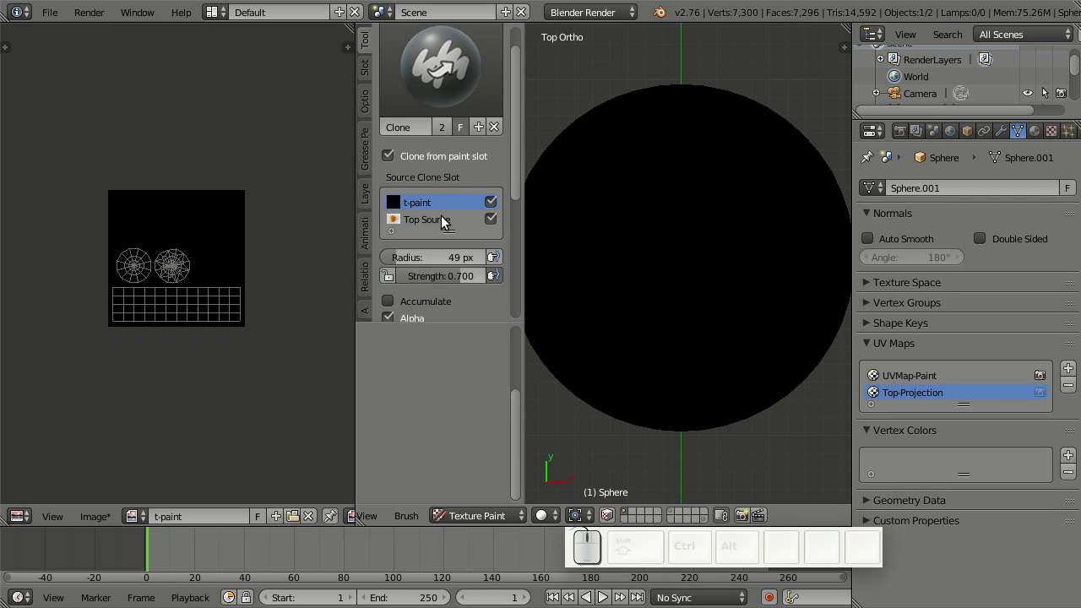
{"action": "left_click", "coordinate": [445, 220]}
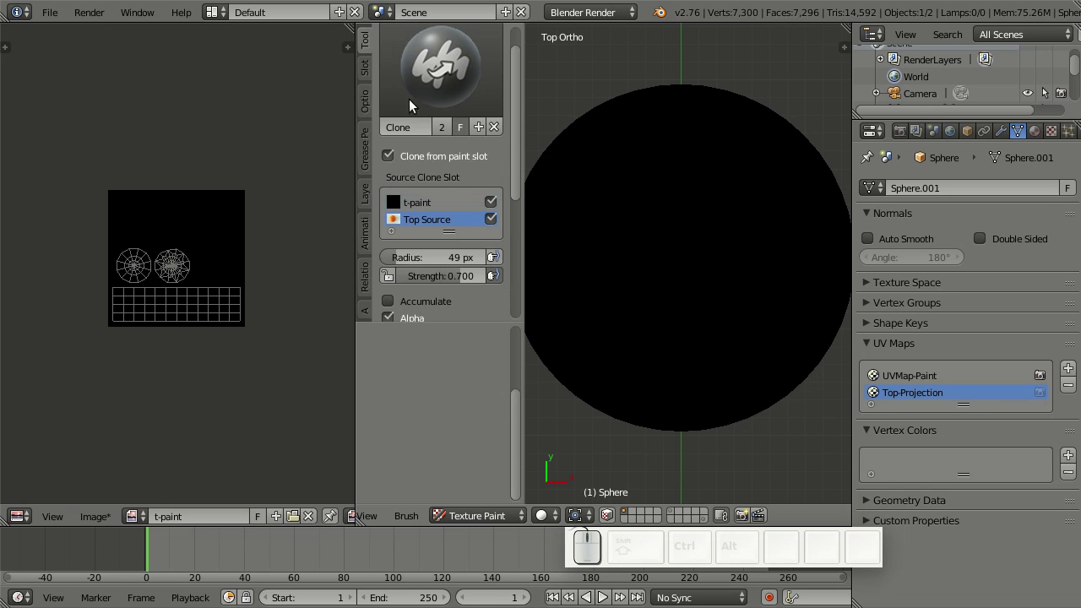
{"action": "left_click", "coordinate": [370, 78]}
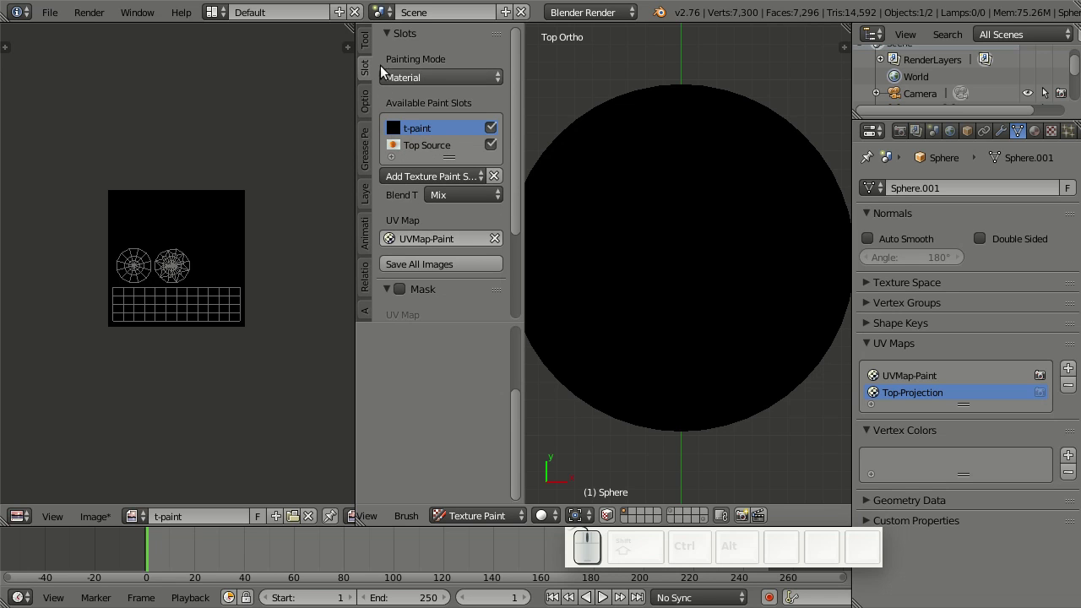
{"action": "left_click", "coordinate": [369, 48]}
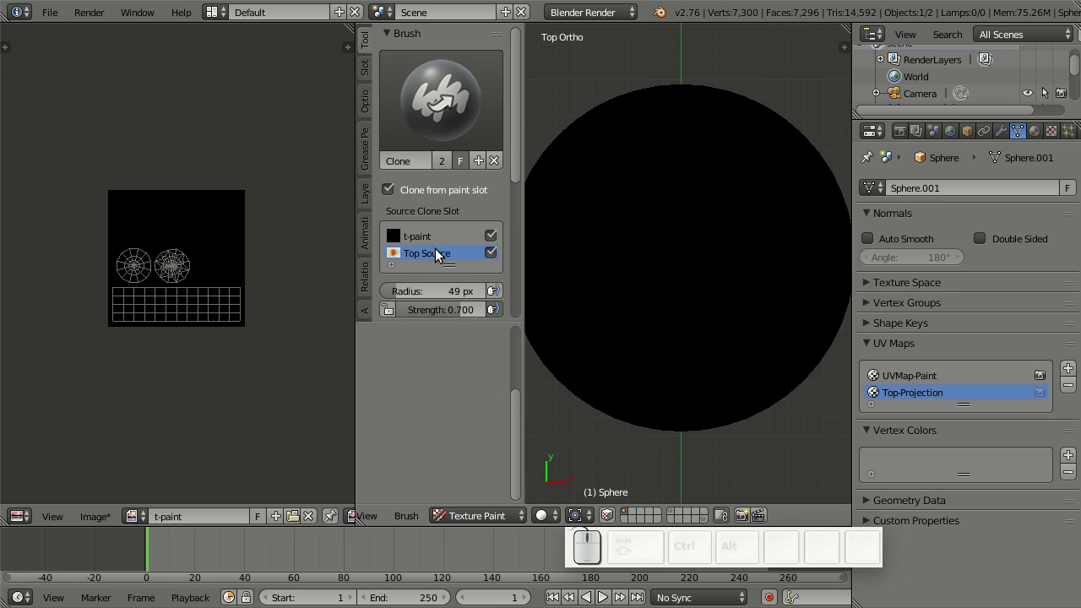
Clone-paint the photo over the sphere top with Strength 1.0 and an enlarged brush radius
{"action": "scroll", "scroll_direction": "down", "scroll_amount": 3}
{"action": "scroll", "scroll_direction": "down", "scroll_amount": 3}
{"action": "scroll", "scroll_direction": "up", "scroll_amount": 3}
{"action": "left_click_drag", "start_coordinate": [667, 166], "coordinate": [460, 305]}
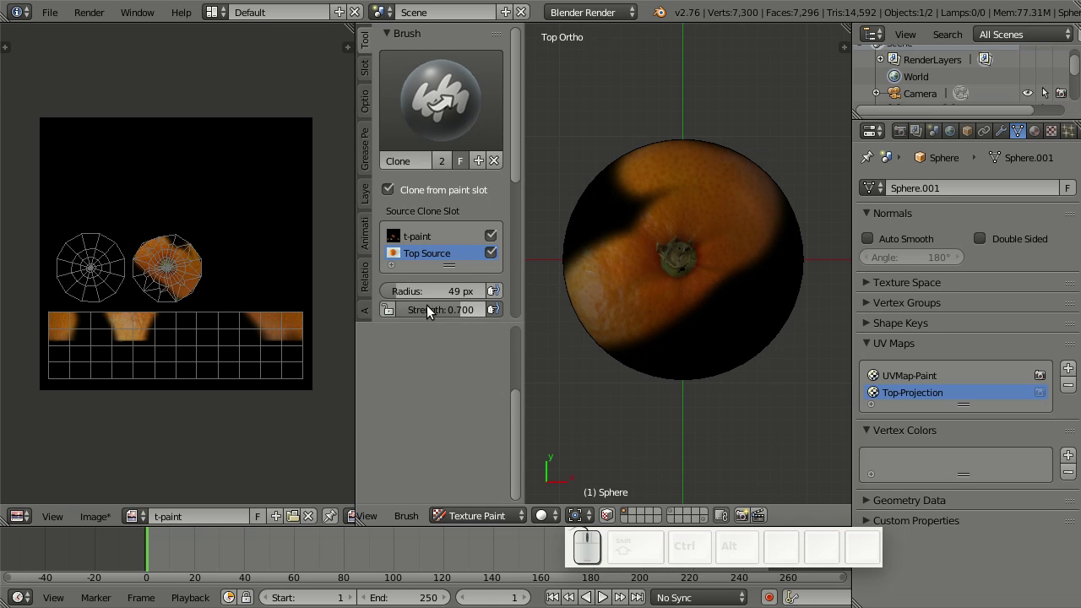
{"action": "left_click_drag", "start_coordinate": [454, 314], "coordinate": [751, 282]}
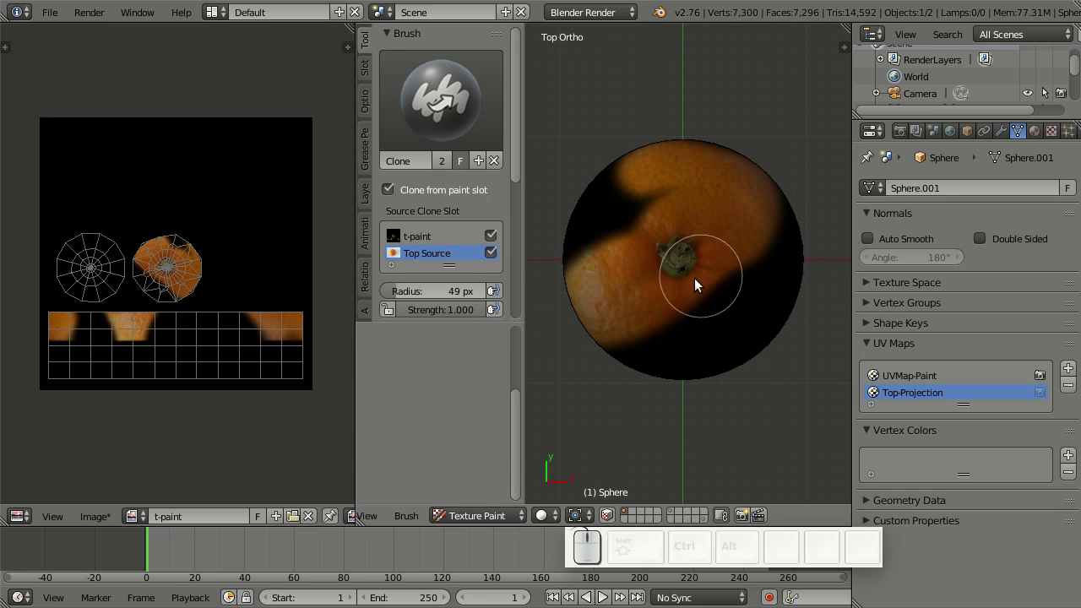
{"action": "key", "text": "f"}
{"action": "left_click", "coordinate": [720, 308]}
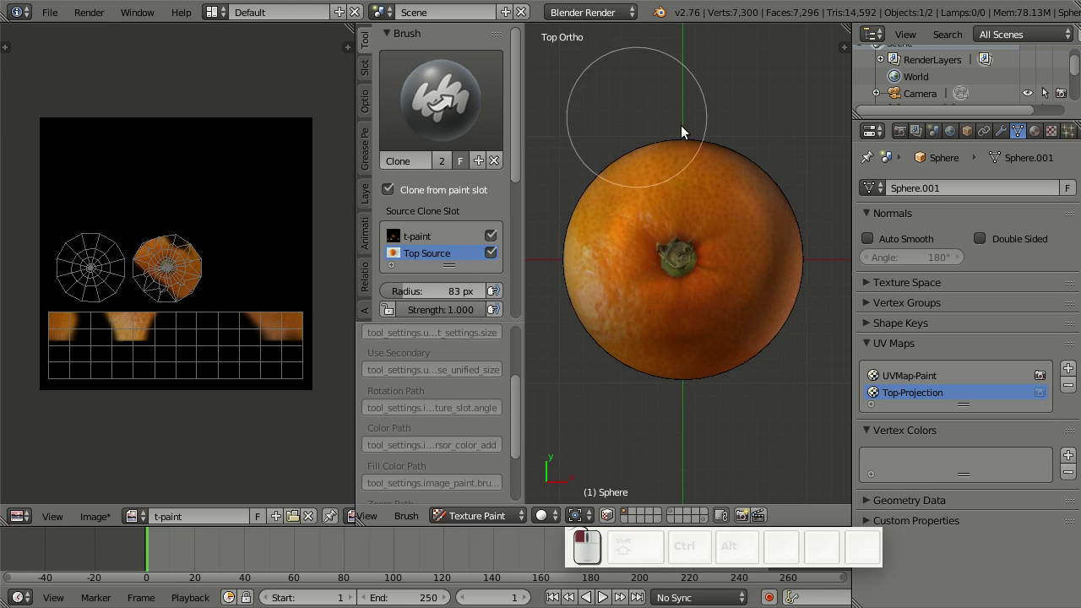
{"action": "left_click_drag", "start_coordinate": [758, 342], "coordinate": [941, 315]}
{"action": "scroll", "scroll_direction": "up", "scroll_amount": 3}
Create a new texture in an empty Texture slot
{"action": "left_click", "coordinate": [936, 185]}
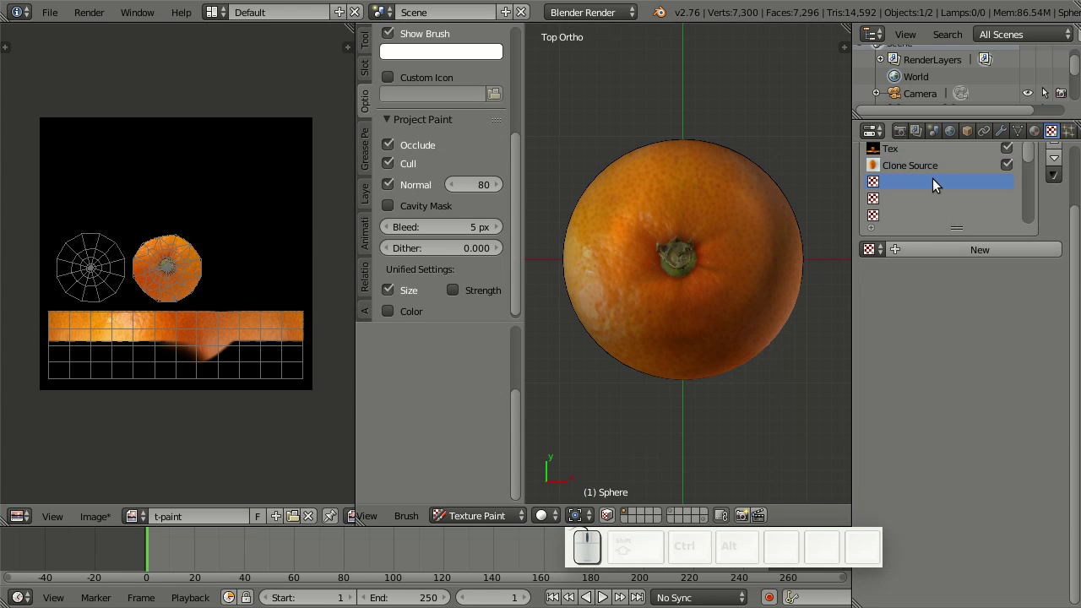
{"action": "left_click", "coordinate": [905, 188]}
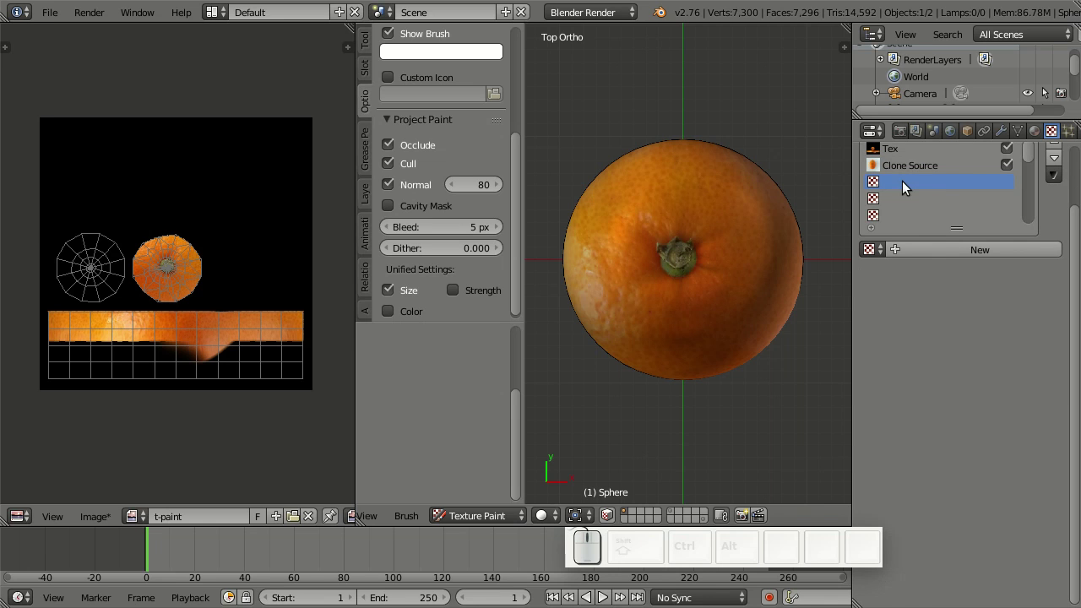
{"action": "left_click", "coordinate": [931, 260]}
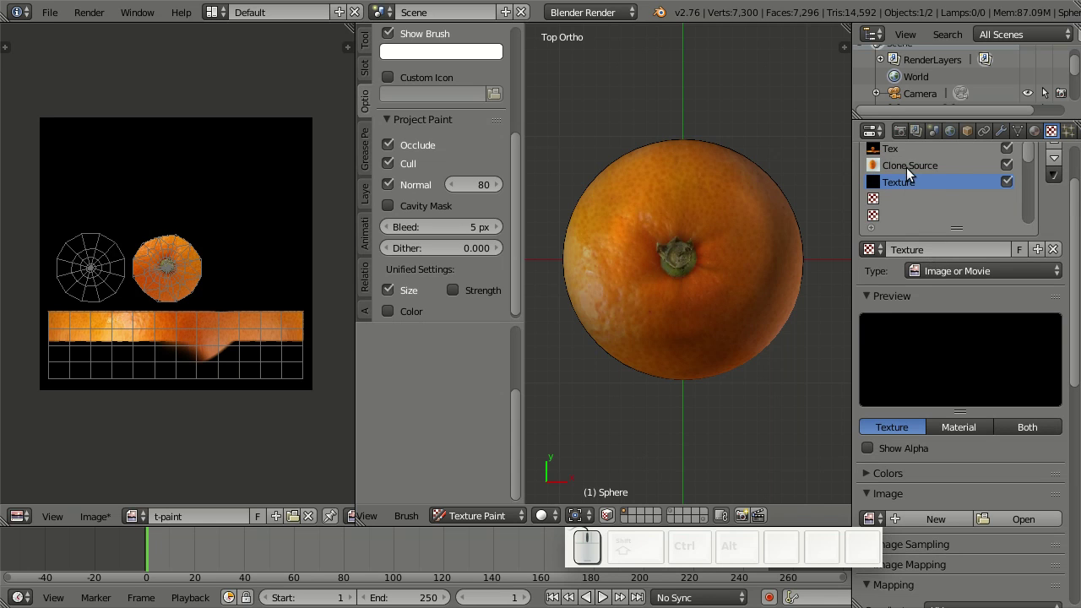
{"action": "scroll", "scroll_direction": "up", "scroll_amount": 3}
{"action": "scroll", "scroll_direction": "up", "scroll_amount": 3}
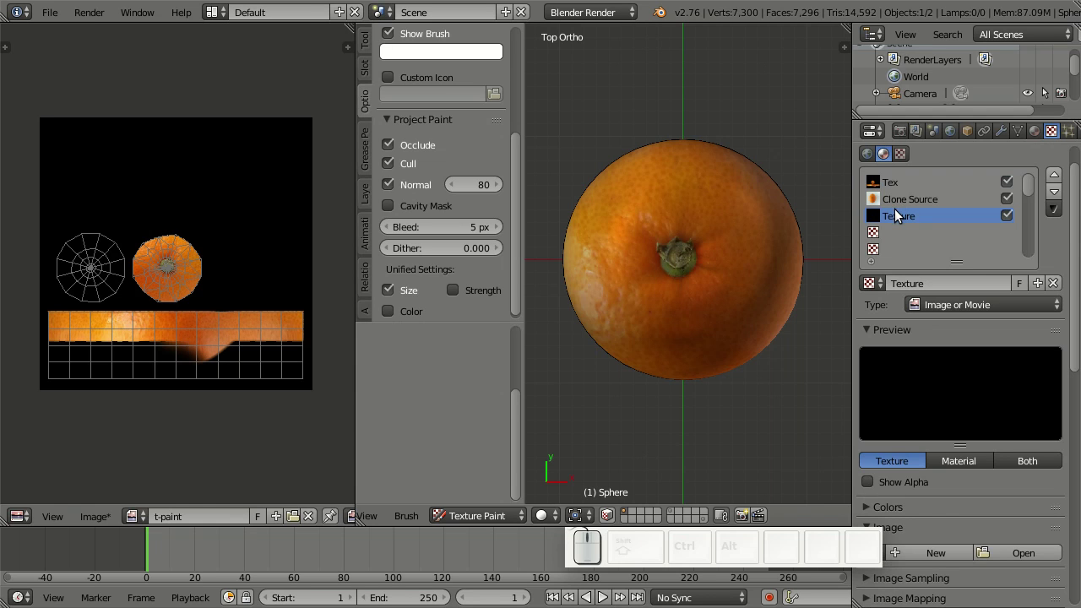
Rename the texture to 'Bottom Clone Source'
{"action": "left_click", "coordinate": [897, 217]}
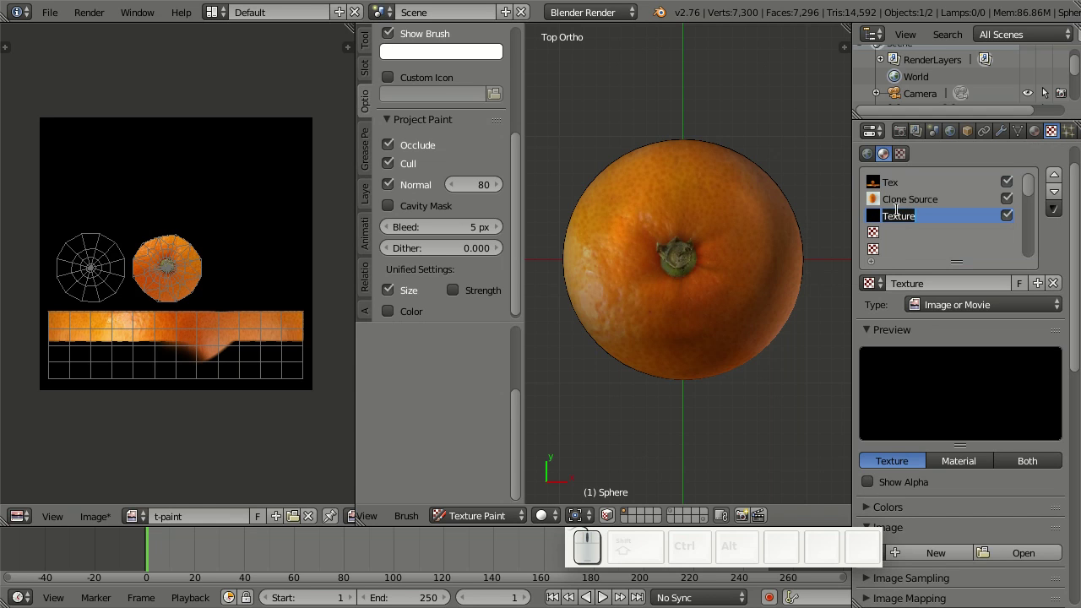
{"action": "key", "text": "shift+b"}
{"action": "key", "text": "shift+o"}
{"action": "key", "text": "shift+t"}
{"action": "key", "text": "shift+t"}
{"action": "key", "text": "shift+o"}
{"action": "key", "text": "shift+m"}
{"action": "key", "text": "shift+space"}
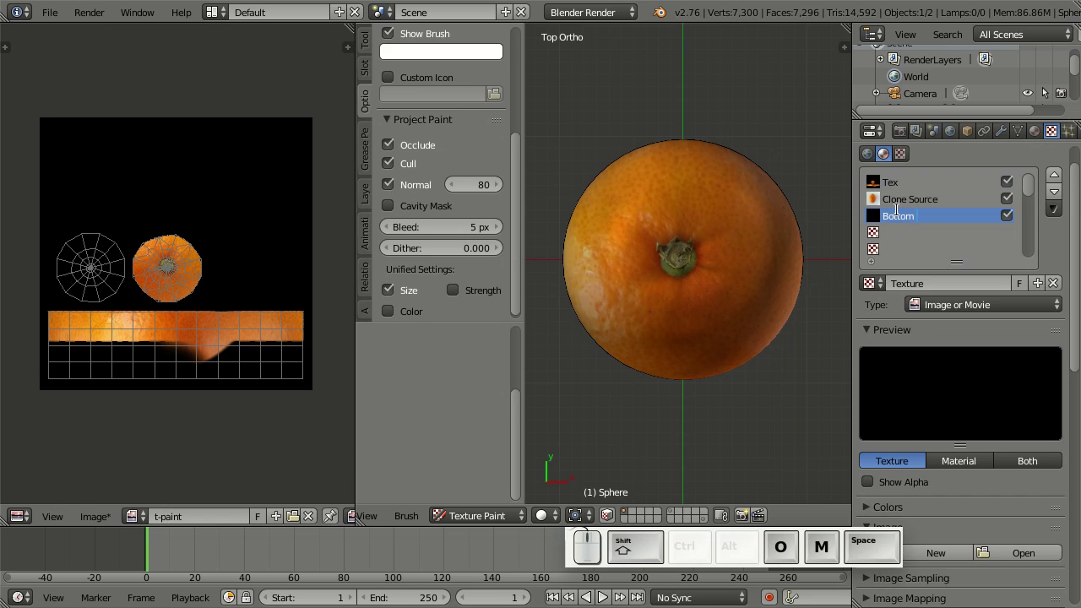
{"action": "key", "text": "shift+c"}
{"action": "key", "text": "shift+l"}
{"action": "key", "text": "shift+o"}
{"action": "key", "text": "shift+n"}
{"action": "key", "text": "shift+e"}
{"action": "key", "text": "shift+space"}
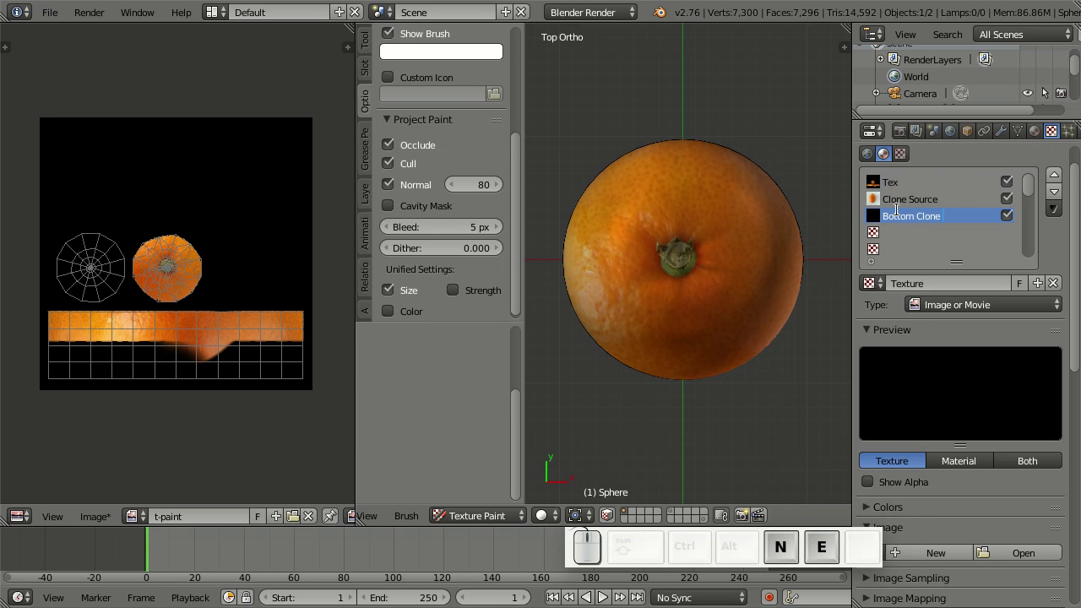
{"action": "key", "text": "shift+s"}
{"action": "key", "text": "shift+o"}
{"action": "key", "text": "shift+u"}
{"action": "key", "text": "shift+r"}
{"action": "key", "text": "shift+c"}
{"action": "key", "text": "shift+e"}
{"action": "key", "text": "Return"}
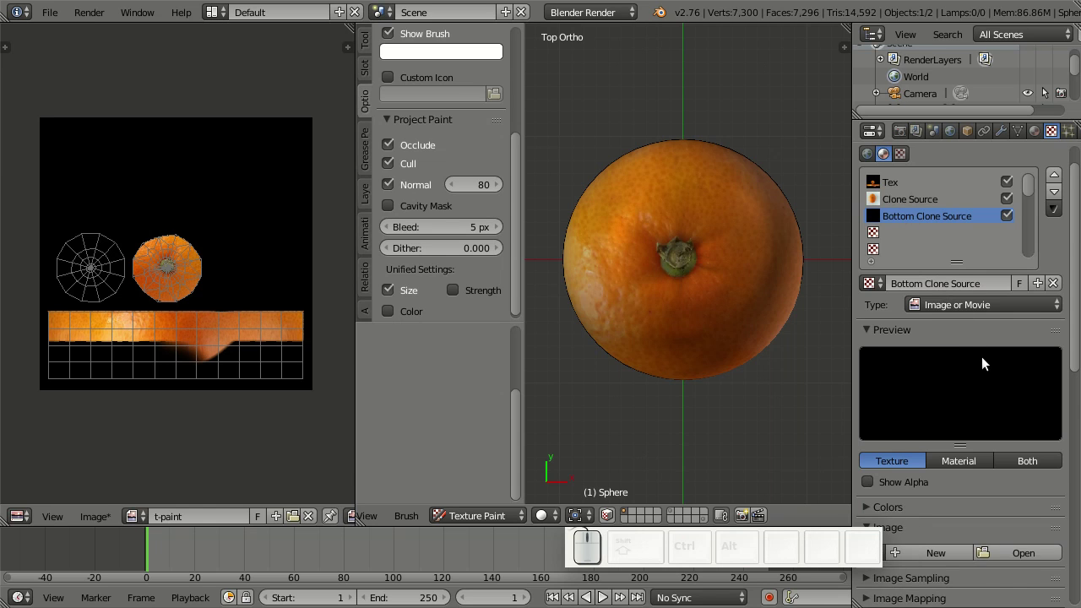
Load the tangerine photo into it and map it through the Bottom-Projection UV map
{"action": "scroll", "scroll_direction": "down", "scroll_amount": 3}
{"action": "scroll", "scroll_direction": "down", "scroll_amount": 3}
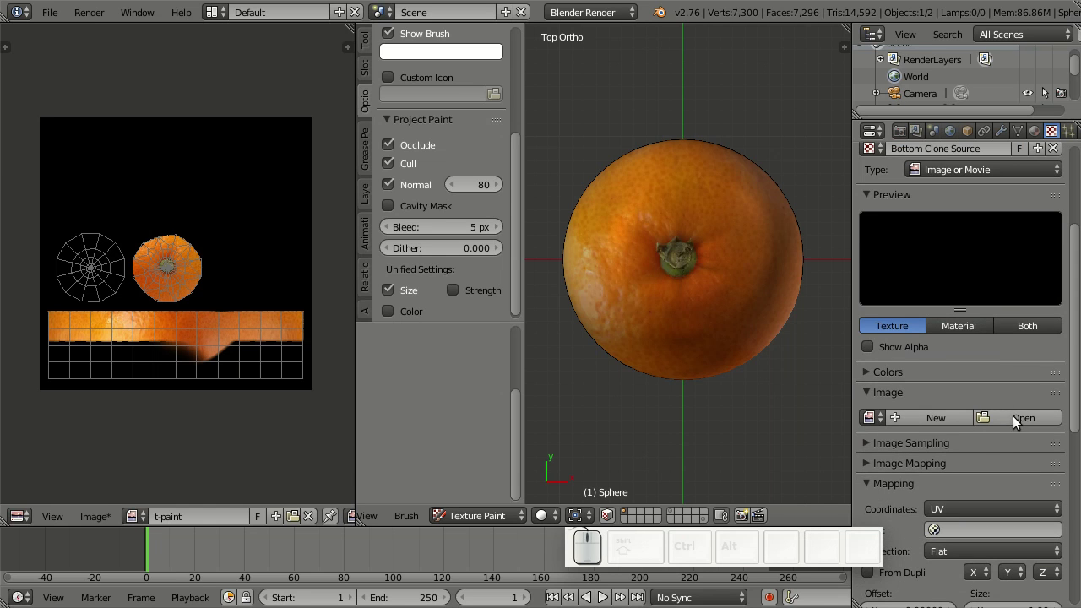
{"action": "left_click", "coordinate": [1017, 420]}
{"action": "left_click", "coordinate": [292, 278]}
{"action": "left_click", "coordinate": [1055, 62]}
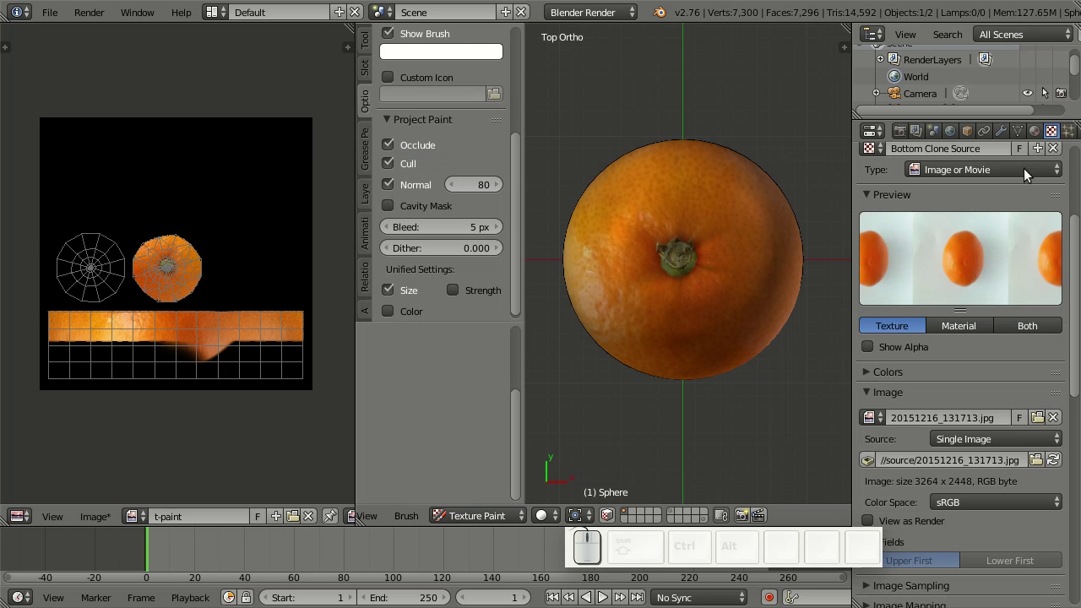
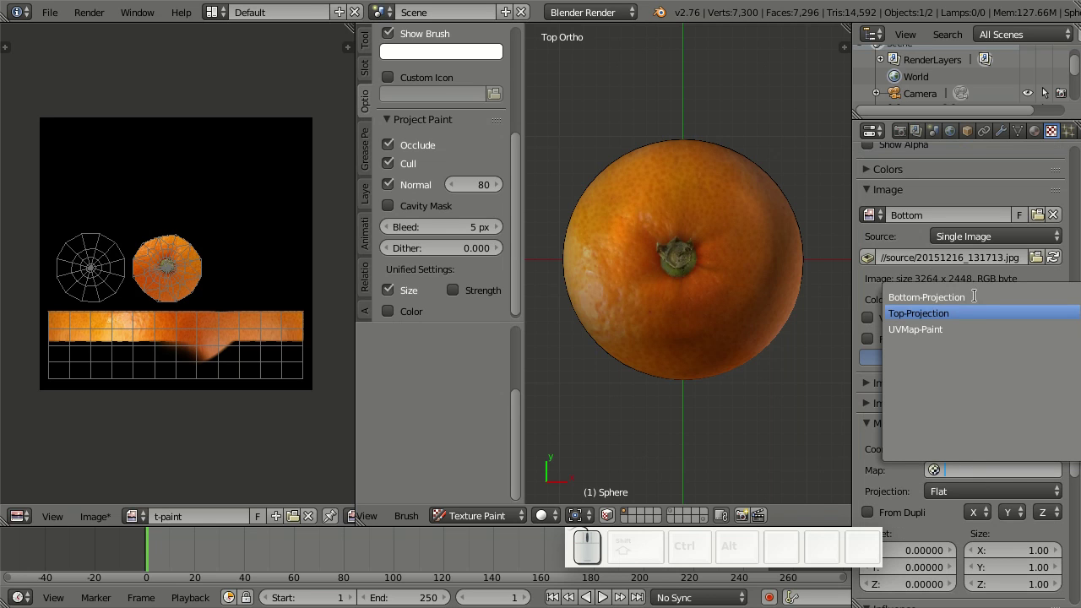
{"action": "left_click", "coordinate": [973, 291]}
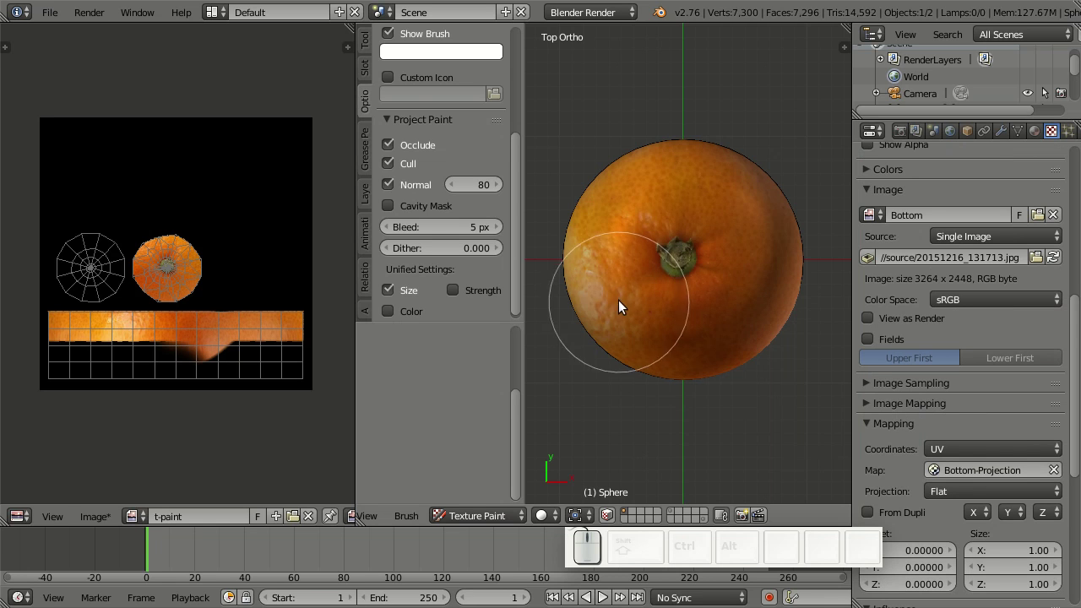
{"action": "scroll", "scroll_direction": "up", "scroll_amount": 3}
{"action": "scroll", "scroll_direction": "up", "scroll_amount": 3}
Set Bottom as the Source Clone Slot and enter Edit Mode from the bottom view
{"action": "left_click", "coordinate": [365, 37]}
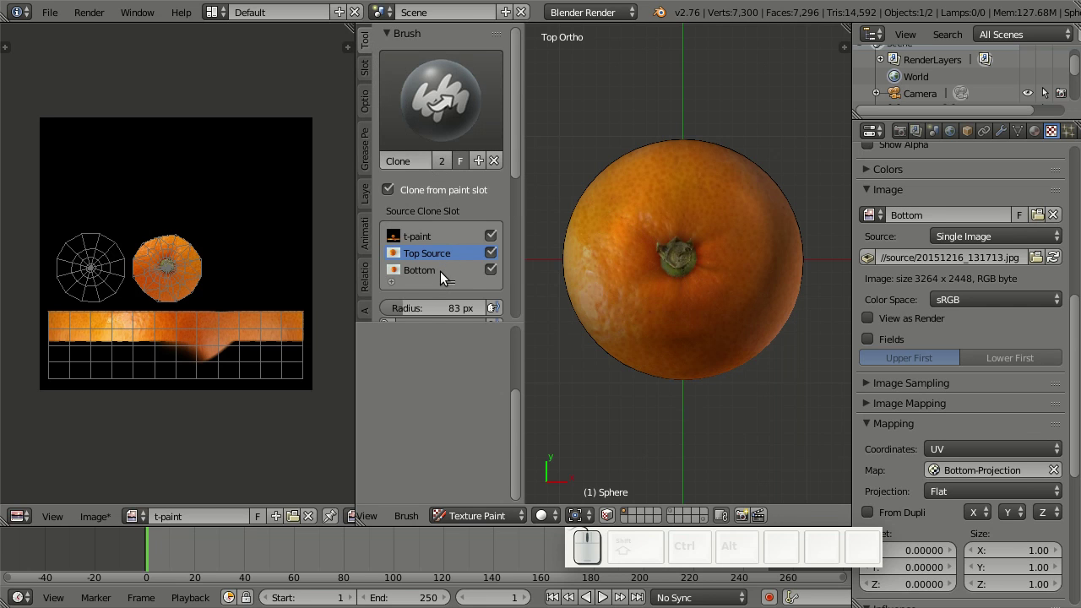
{"action": "left_click", "coordinate": [444, 276]}
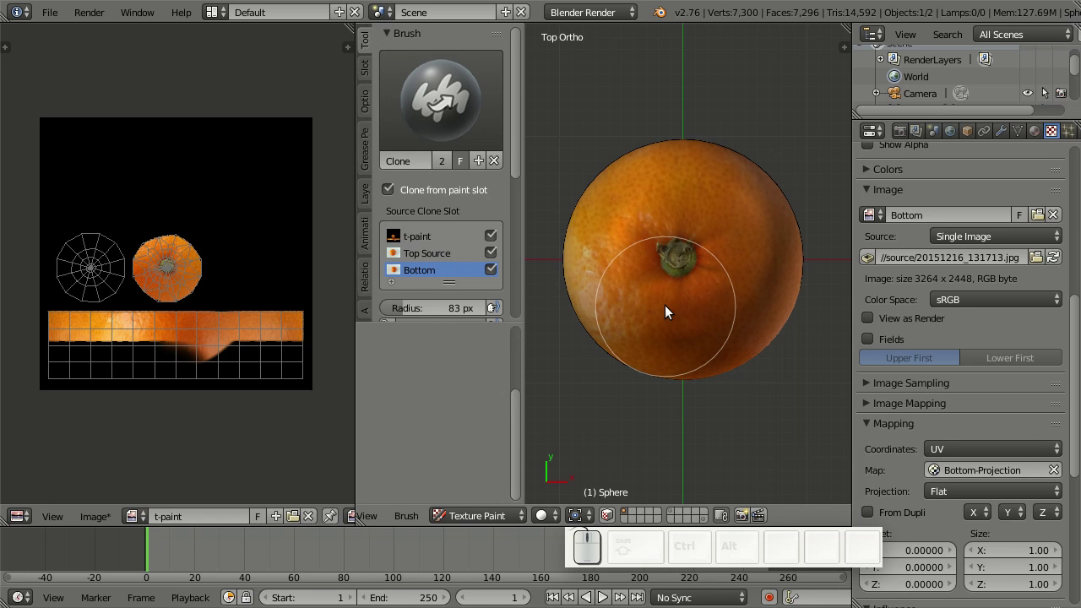
{"action": "key", "text": "ctrl+KP_7"}
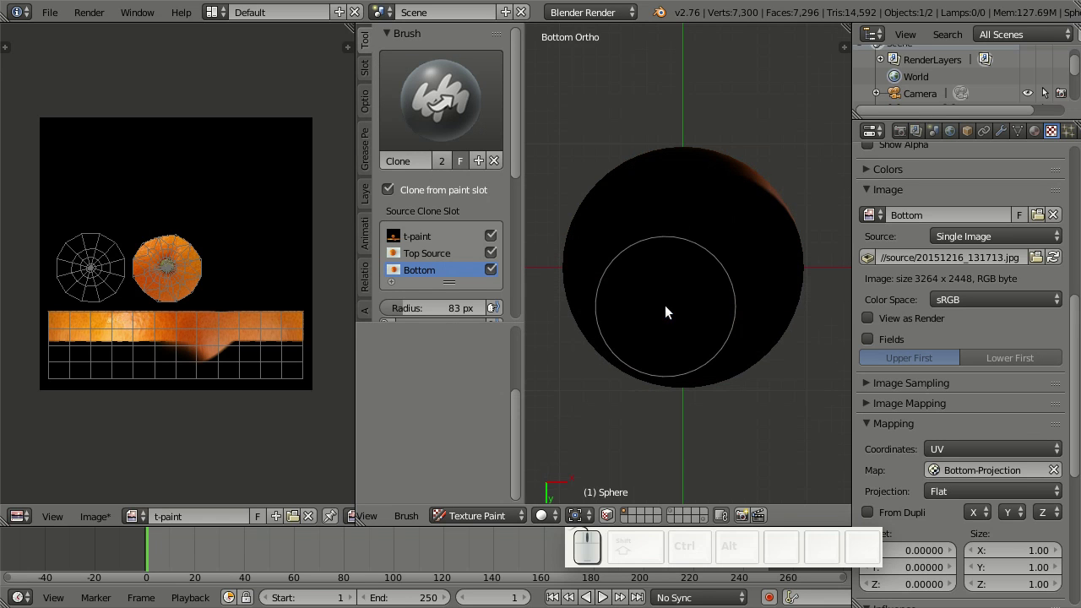
{"action": "key", "text": "Tab"}
Show the Bottom photo in the UV editor and bring up Project From View
{"action": "scroll", "scroll_direction": "down", "scroll_amount": 3}
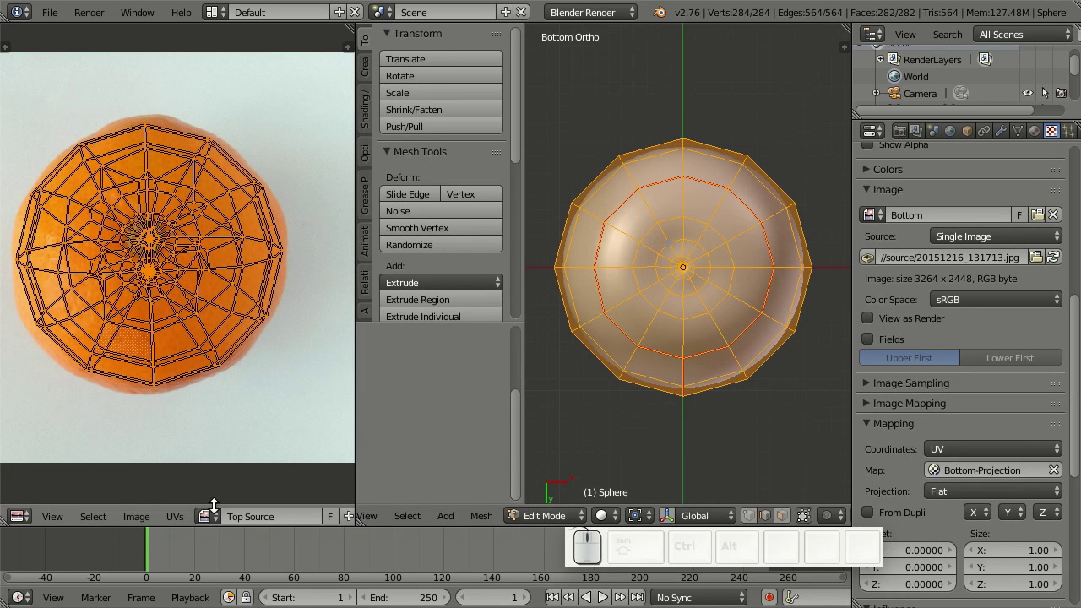
{"action": "left_click", "coordinate": [1023, 134]}
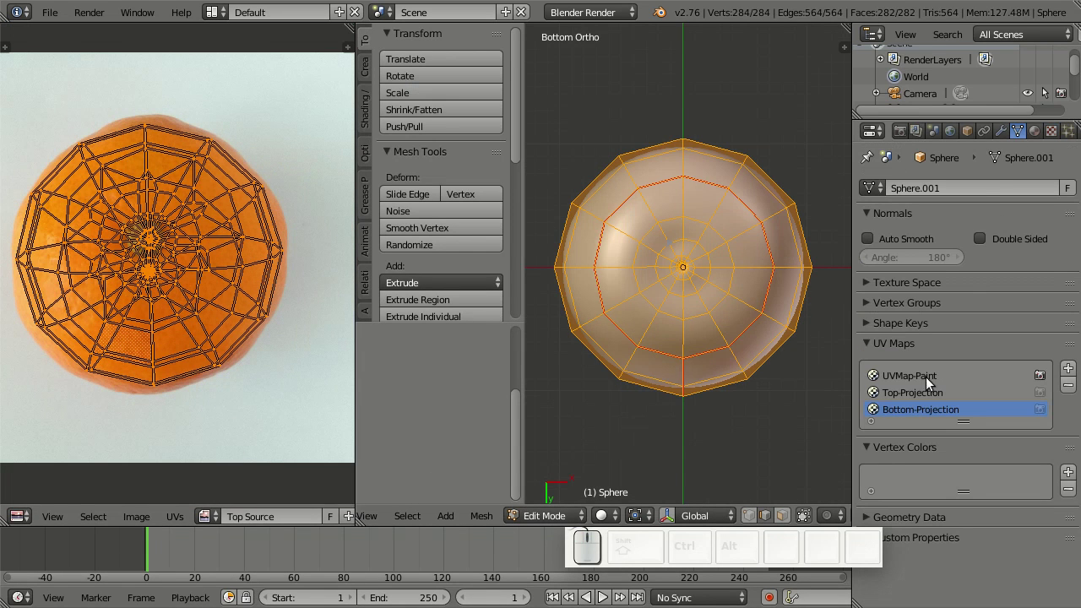
{"action": "left_click", "coordinate": [924, 417]}
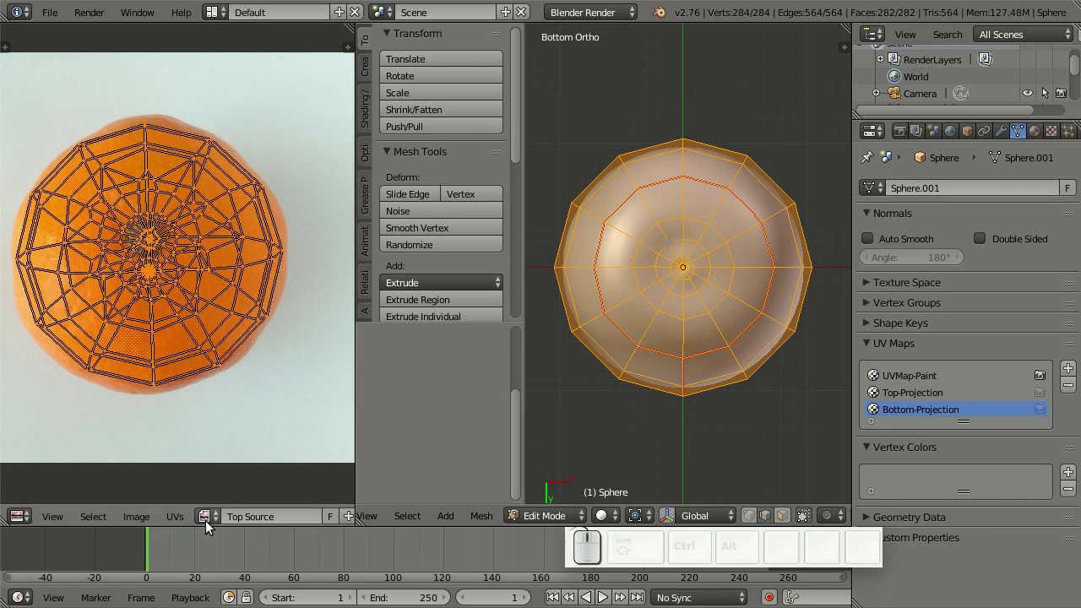
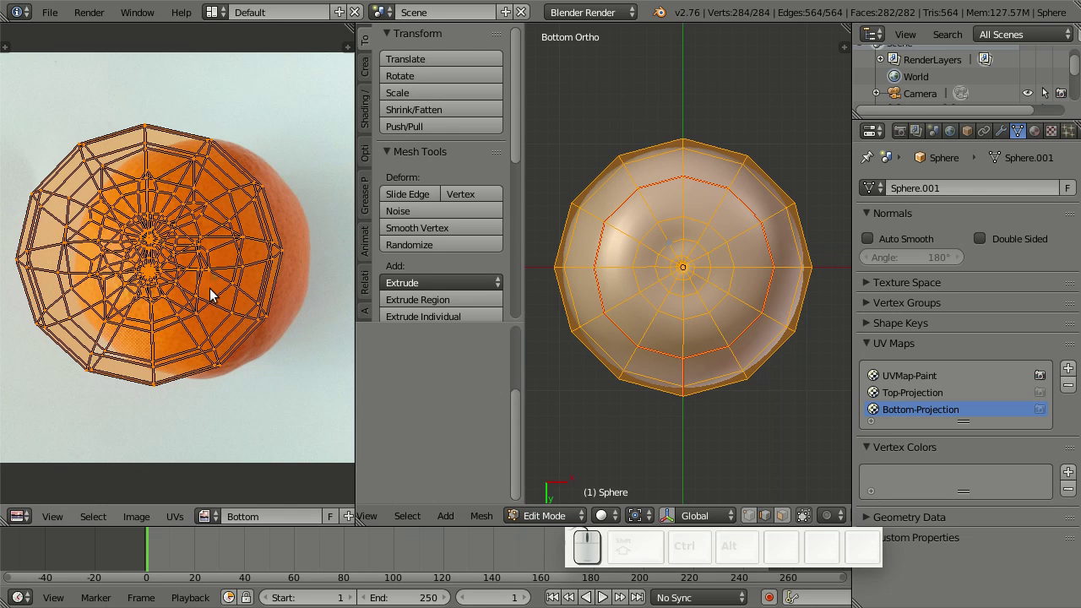
{"action": "key", "text": "u"}
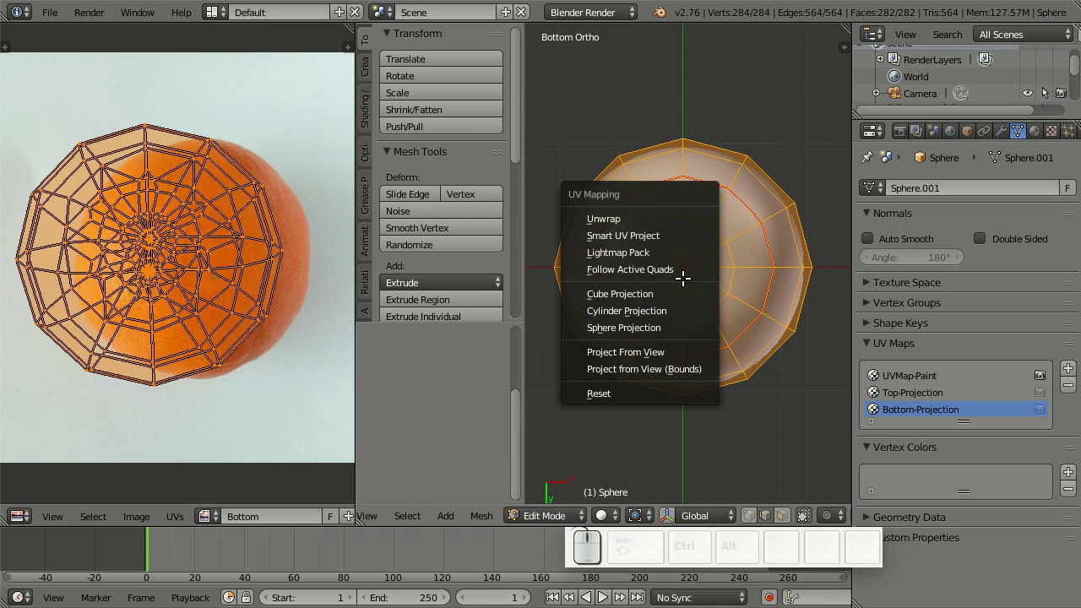
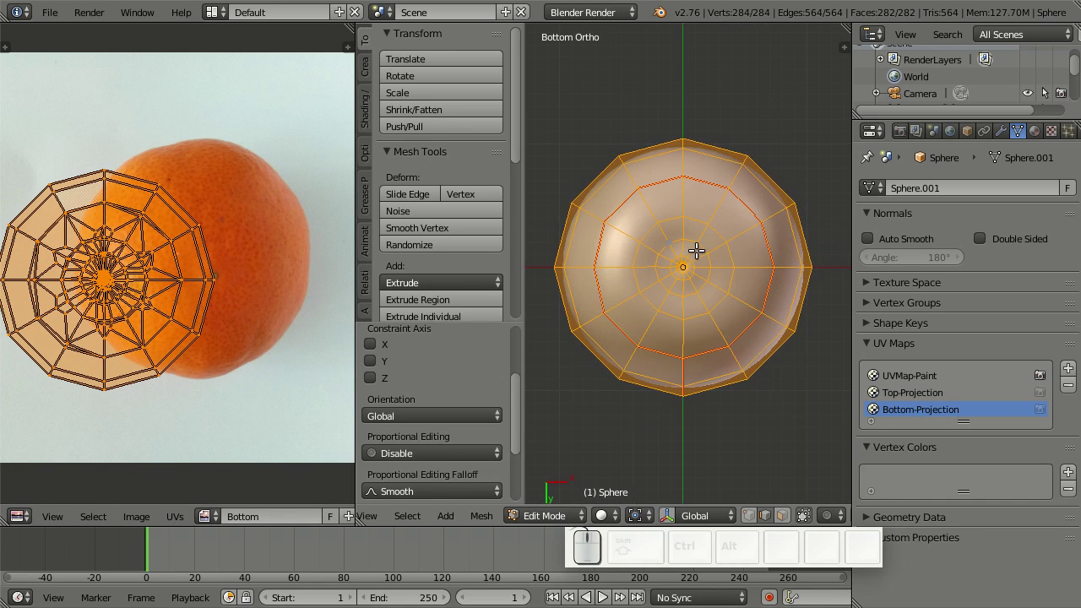
Rotate the sphere about X and Y so its underside faces the viewport
{"action": "key", "text": "Tab"}
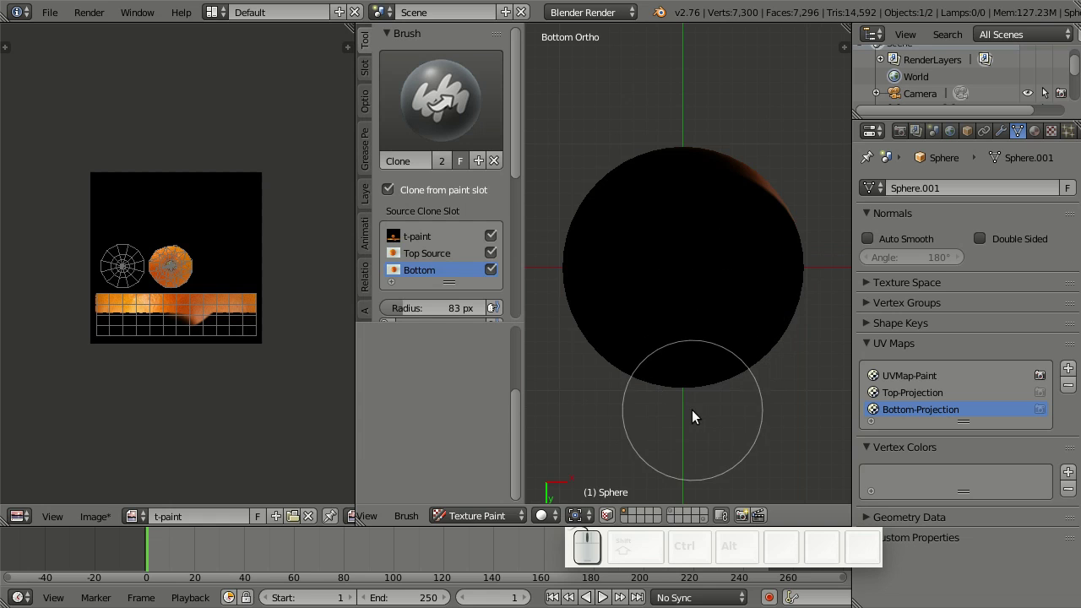
{"action": "left_click", "coordinate": [492, 523]}
{"action": "left_click", "coordinate": [490, 503]}
{"action": "key", "text": "r"}
{"action": "key", "text": "x"}
{"action": "right_click", "coordinate": [749, 372]}
{"action": "key", "text": "r"}
{"action": "key", "text": "y"}
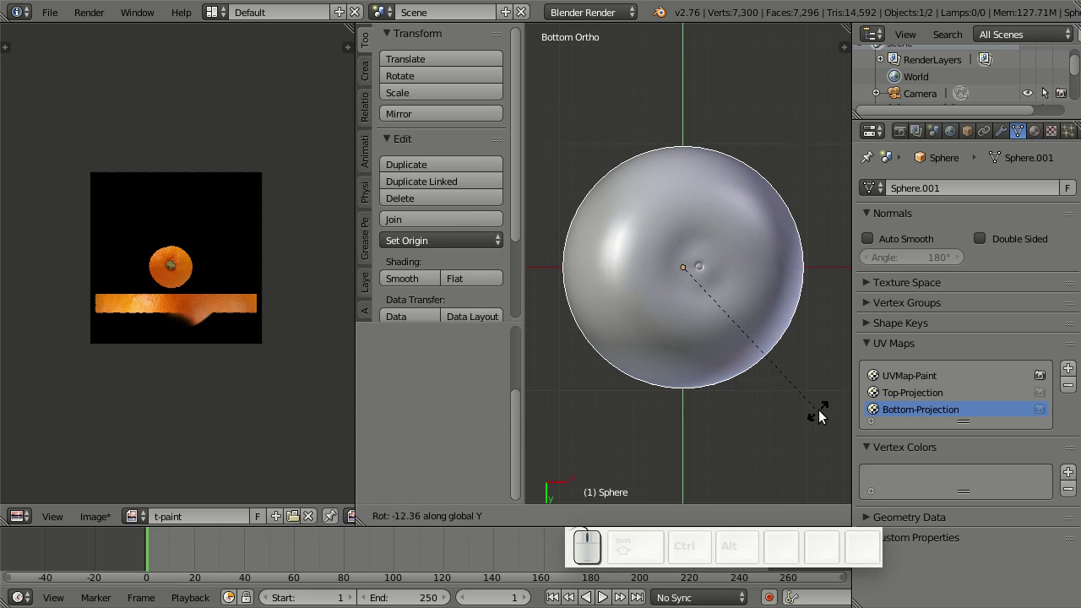
With the Bottom photo shown, project all faces' UVs from the bottom view
{"action": "left_click", "coordinate": [824, 416]}
{"action": "key", "text": "Tab"}
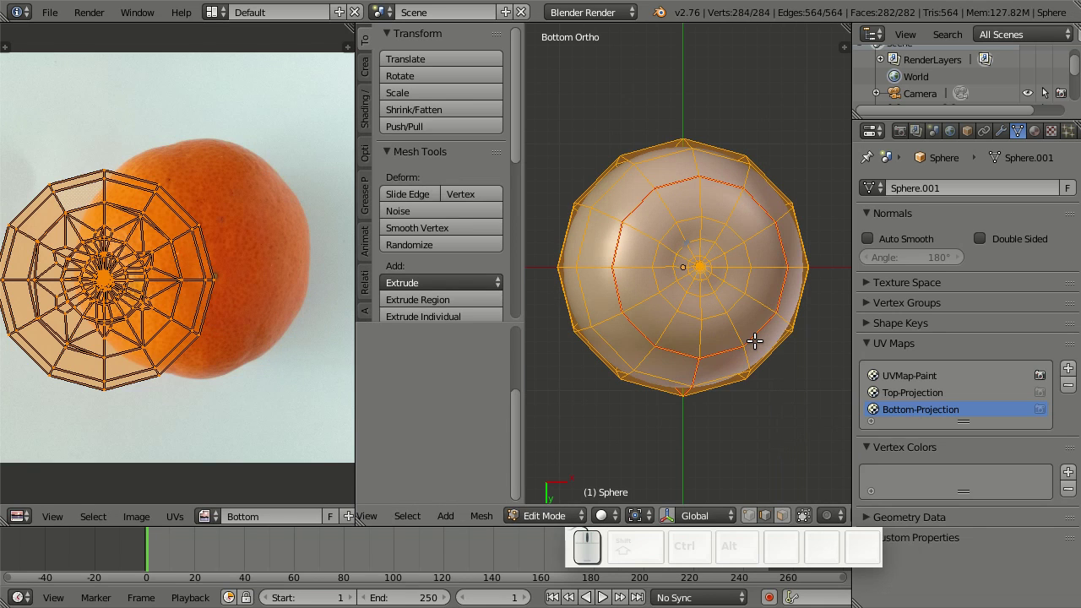
{"action": "key", "text": "u"}
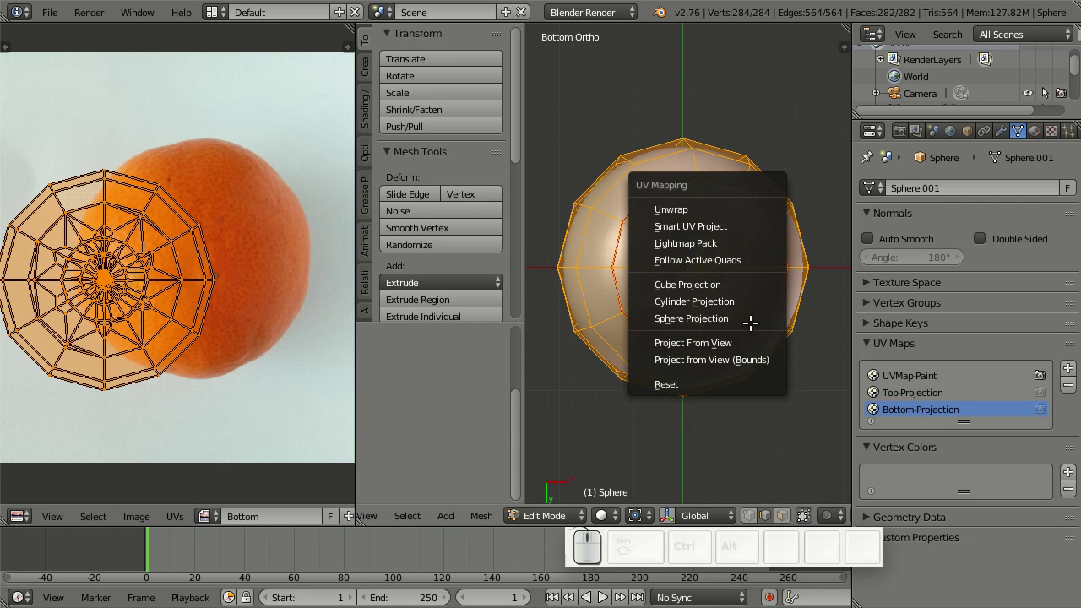
{"action": "left_click", "coordinate": [749, 336]}
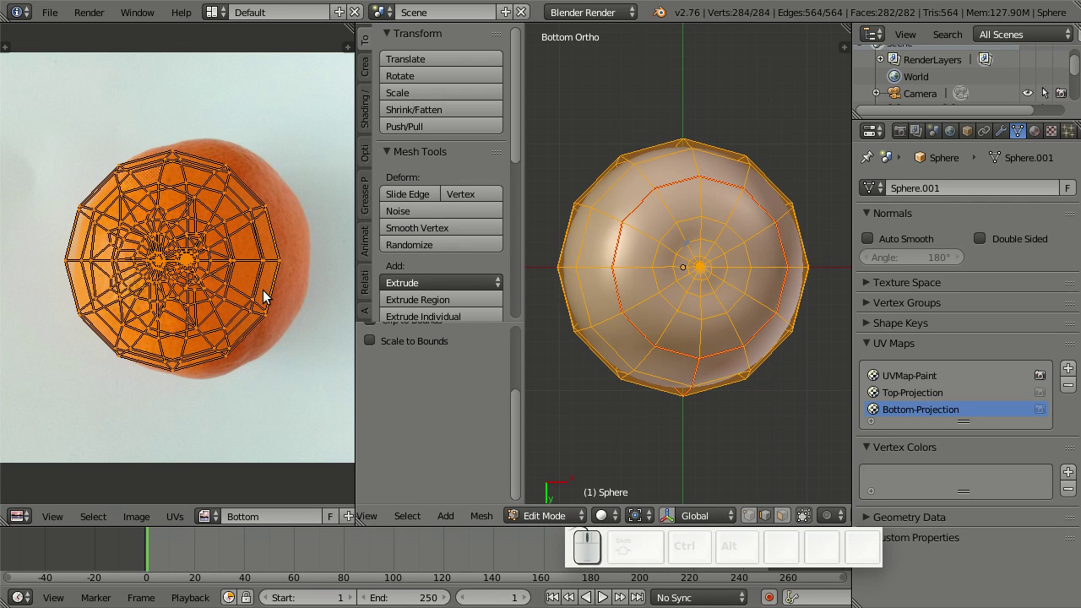
{"action": "key", "text": "g"}
{"action": "left_click", "coordinate": [295, 290]}
Scale and move the projected UVs to sit over the fruit in the Bottom photo
{"action": "middle_click", "coordinate": [281, 292]}
{"action": "scroll", "scroll_direction": "up", "scroll_amount": 3}
{"action": "middle_click", "coordinate": [218, 255]}
{"action": "key", "text": "s"}
{"action": "left_click", "coordinate": [292, 338]}
{"action": "key", "text": "g"}
{"action": "left_click", "coordinate": [290, 350]}
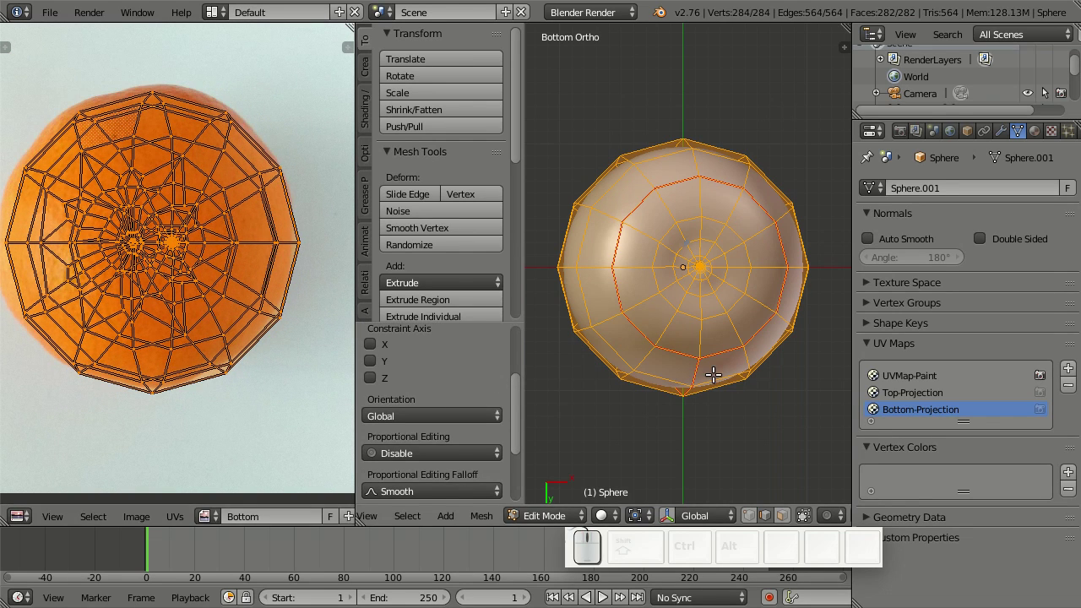
Check the result outside mesh editing, adjust the sphere's rotation, and re-enter editing
{"action": "key", "text": "Tab"}
{"action": "key", "text": "r"}
{"action": "key", "text": "r"}
{"action": "left_click", "coordinate": [738, 351]}
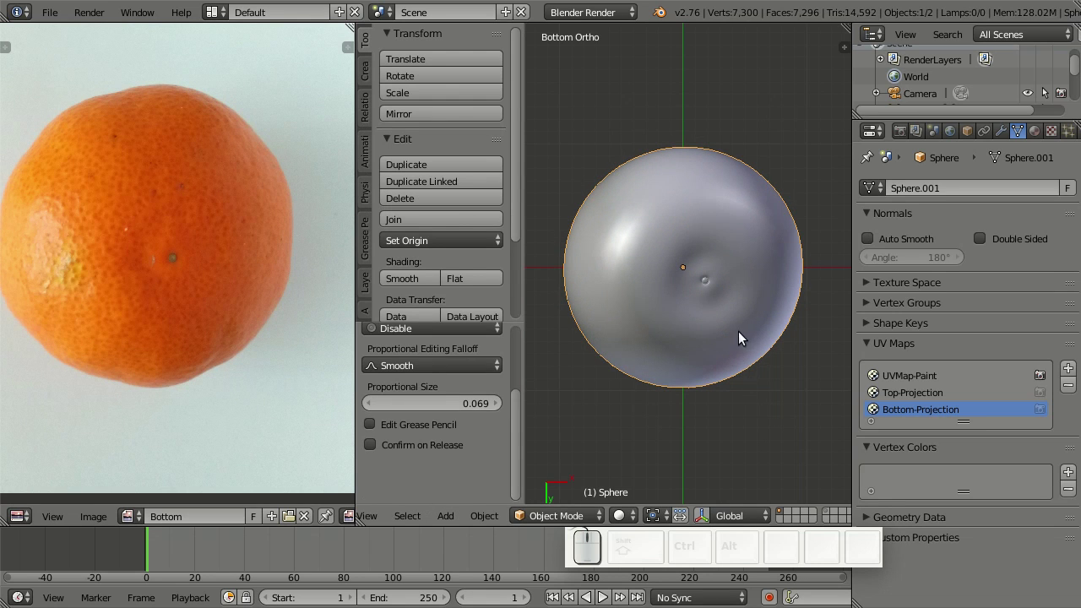
{"action": "key", "text": "r"}
{"action": "key", "text": "r"}
{"action": "left_click", "coordinate": [740, 339]}
{"action": "key", "text": "Tab"}
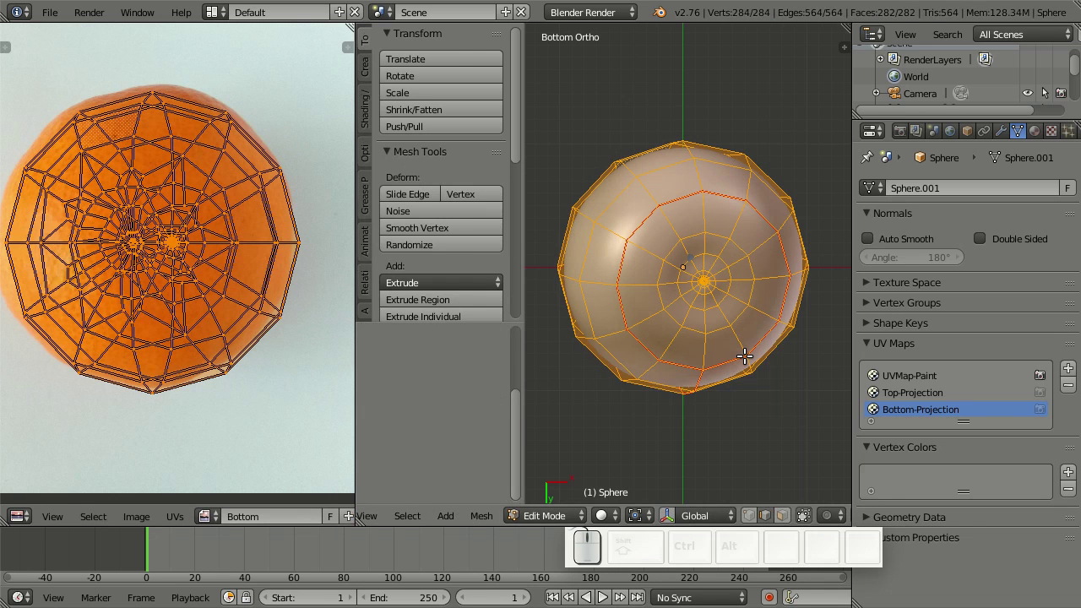
Re-project from view, centre the UVs on the orange, and exit mesh editing
{"action": "key", "text": "u"}
{"action": "left_click", "coordinate": [748, 353]}
{"action": "key", "text": "g"}
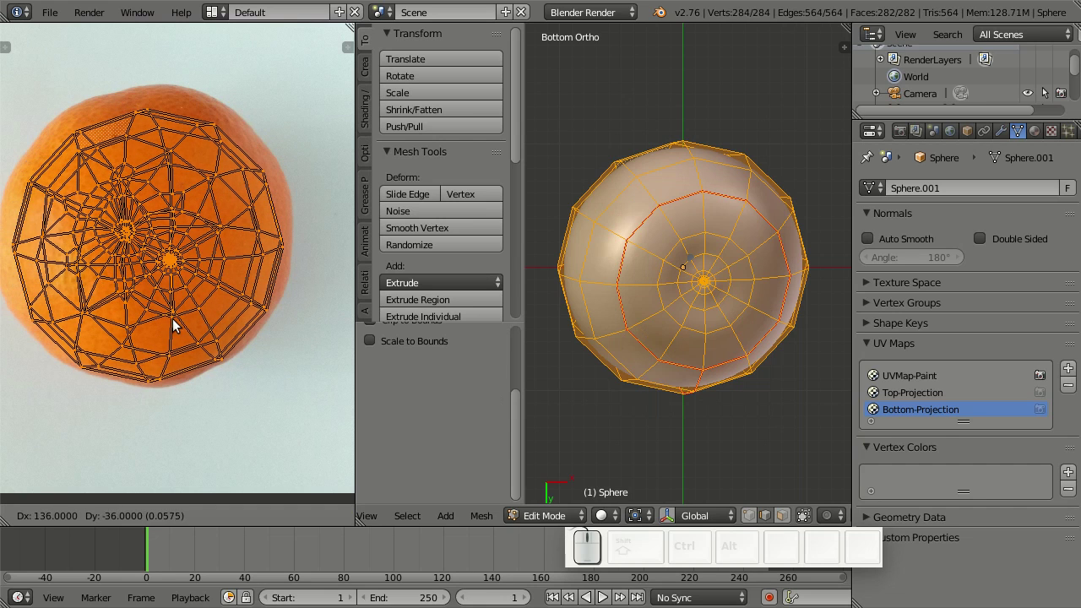
{"action": "left_click", "coordinate": [180, 321]}
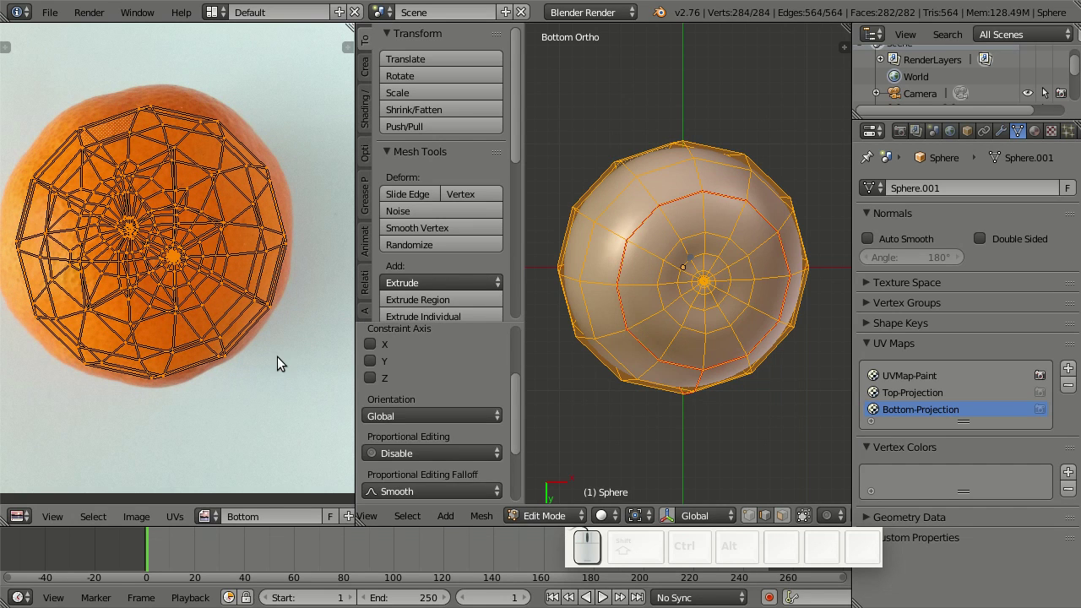
{"action": "key", "text": "Tab"}
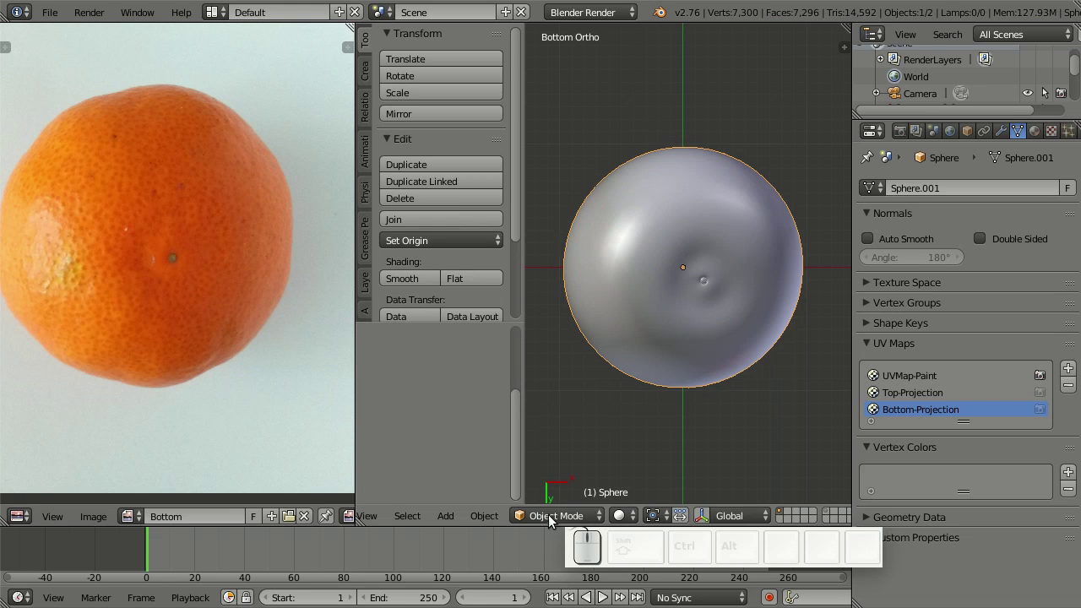
Enter Texture Paint with the clone brush taking its source from the Bottom photo
{"action": "left_click", "coordinate": [553, 520]}
{"action": "left_click", "coordinate": [569, 404]}
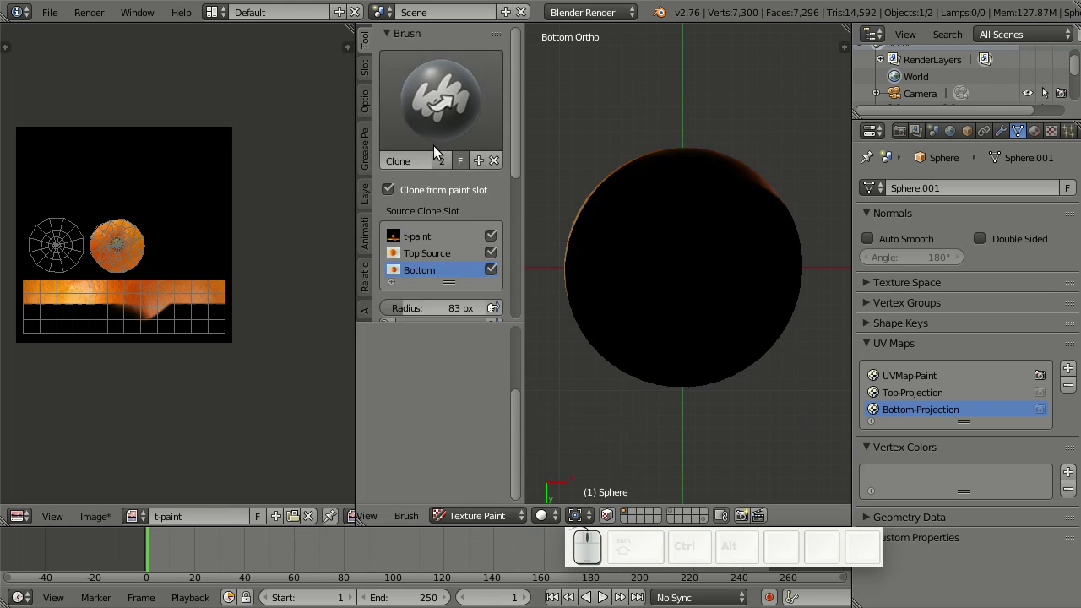
{"action": "scroll", "scroll_direction": "up", "scroll_amount": 3}
{"action": "middle_click", "coordinate": [191, 275]}
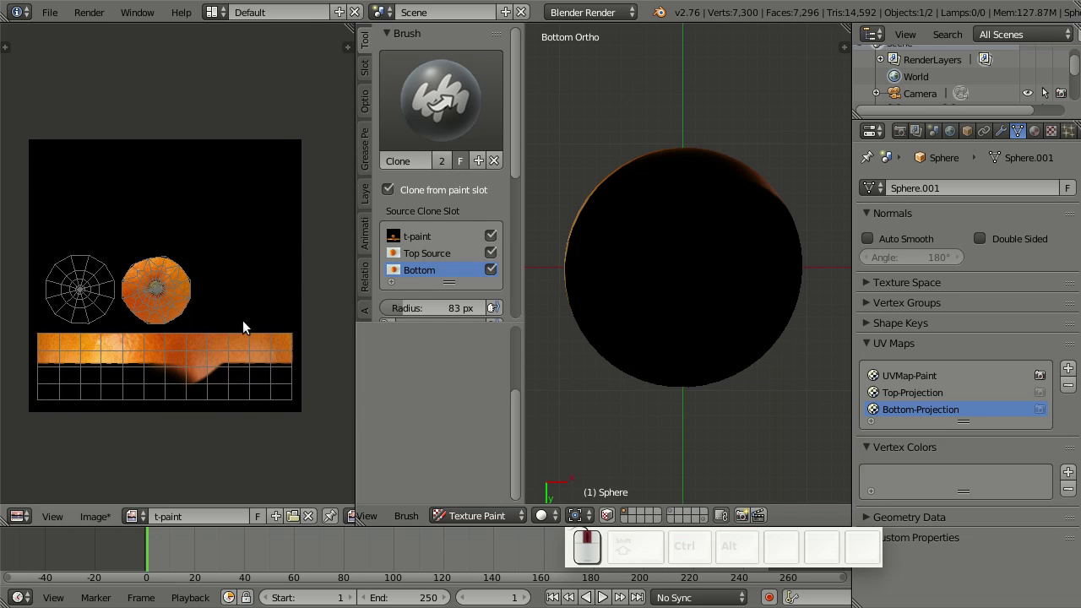
{"action": "scroll", "scroll_direction": "up", "scroll_amount": 3}
Orbit around the textured tangerine to inspect its underside and stalk end
{"action": "left_click_drag", "start_coordinate": [691, 270], "coordinate": [608, 299]}
{"action": "scroll", "scroll_direction": "down", "scroll_amount": 3}
{"action": "left_click_drag", "start_coordinate": [743, 319], "coordinate": [745, 341]}
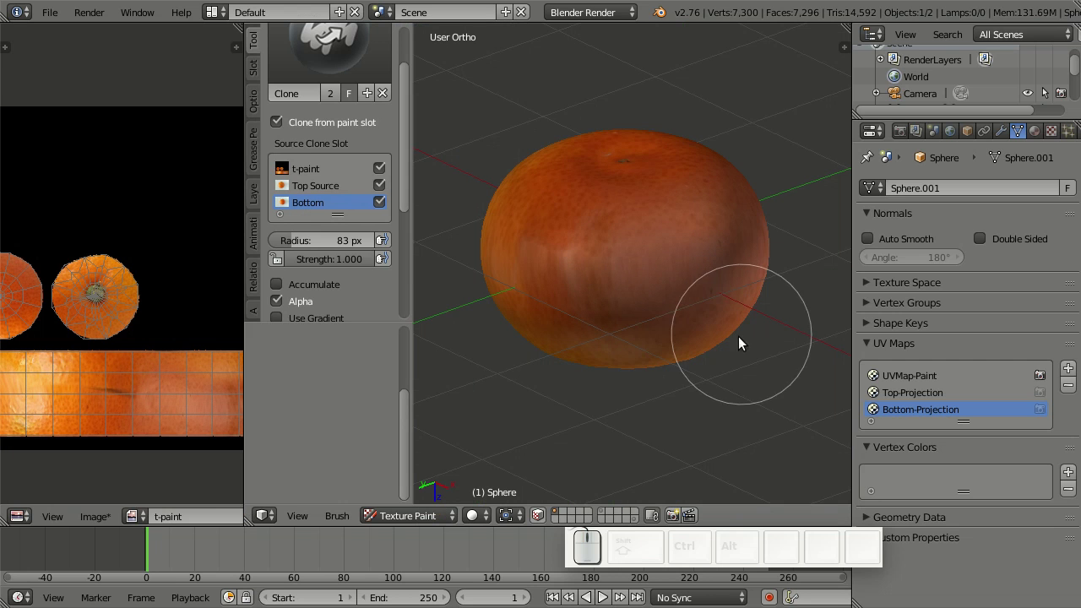
{"action": "left_click_drag", "start_coordinate": [694, 287], "coordinate": [445, 257]}
{"action": "scroll", "scroll_direction": "up", "scroll_amount": 3}
{"action": "left_click_drag", "start_coordinate": [569, 309], "coordinate": [537, 142]}
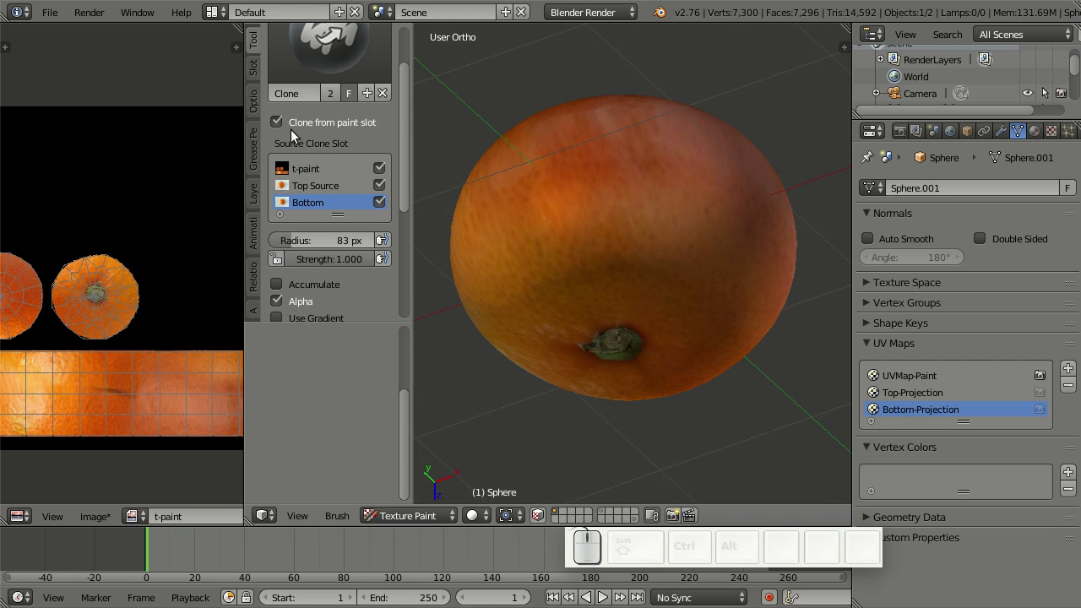
Turn off cloning from a paint slot and clone-paint skin over the first visible seam
{"action": "left_click", "coordinate": [283, 130]}
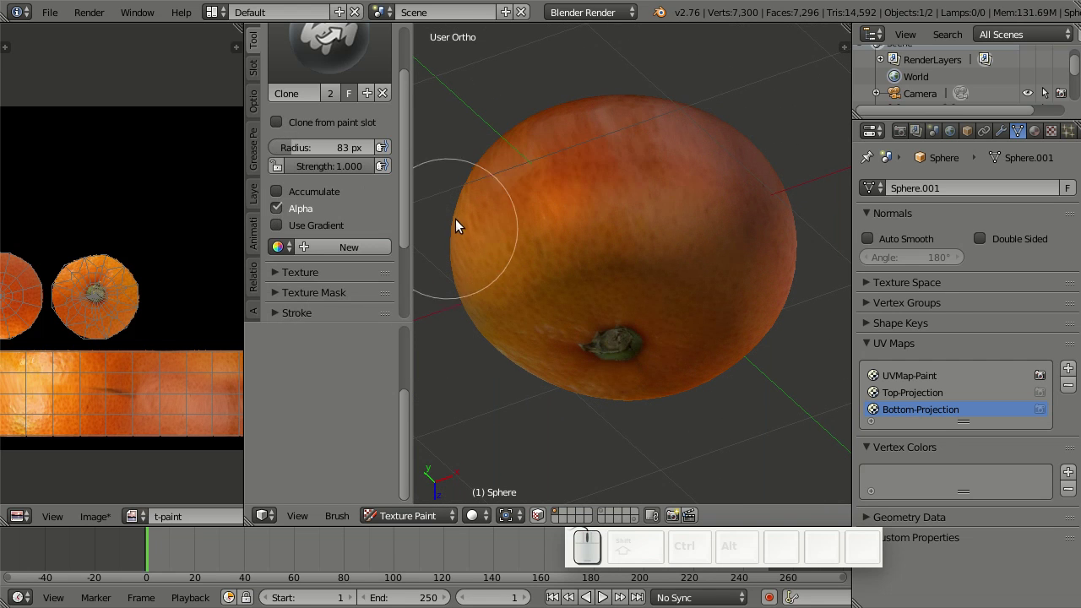
{"action": "left_click_drag", "start_coordinate": [637, 235], "coordinate": [668, 318]}
{"action": "left_click_drag", "start_coordinate": [667, 319], "coordinate": [672, 274]}
{"action": "left_click_drag", "start_coordinate": [671, 286], "coordinate": [622, 295]}
{"action": "left_click", "coordinate": [552, 282]}
{"action": "left_click_drag", "start_coordinate": [735, 335], "coordinate": [668, 348]}
Resize the brush, pick new clone sources and dab skin along the seam, undoing a bad stroke
{"action": "middle_click", "coordinate": [668, 348]}
{"action": "key", "text": "f"}
{"action": "left_click", "coordinate": [687, 319]}
{"action": "left_click_drag", "start_coordinate": [366, 171], "coordinate": [498, 239]}
{"action": "middle_click", "coordinate": [589, 273]}
{"action": "key", "text": "ctrl+z"}
{"action": "key", "text": "f"}
{"action": "left_click", "coordinate": [683, 342]}
{"action": "left_click", "coordinate": [713, 343]}
{"action": "left_click", "coordinate": [656, 341]}
From another angle, dab cloned peel across the seam, undoing the last dab
{"action": "middle_click", "coordinate": [679, 360]}
{"action": "left_click", "coordinate": [681, 310]}
{"action": "left_click", "coordinate": [706, 287]}
{"action": "left_click", "coordinate": [712, 322]}
{"action": "left_click", "coordinate": [661, 320]}
{"action": "left_click", "coordinate": [617, 314]}
{"action": "left_click", "coordinate": [605, 339]}
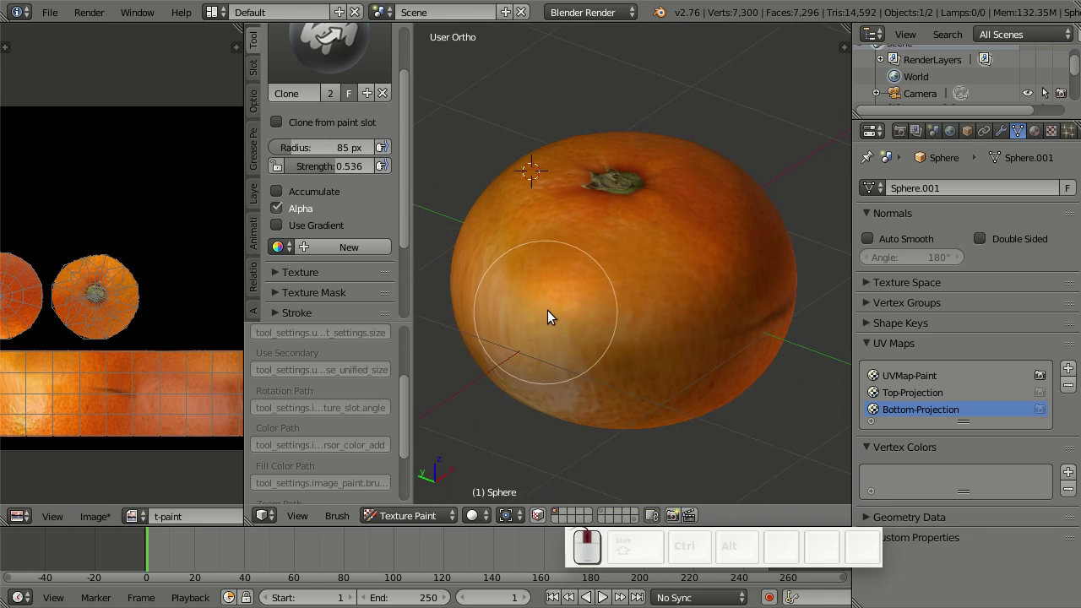
{"action": "middle_click", "coordinate": [578, 325]}
{"action": "key", "text": "ctrl+z"}
With a slightly smaller brush and fresh clone sources, blend the remaining seams evenly
{"action": "left_click_drag", "start_coordinate": [641, 317], "coordinate": [657, 318]}
{"action": "key", "text": "ctrl+z"}
{"action": "key", "text": "f"}
{"action": "left_click", "coordinate": [676, 336]}
{"action": "left_click", "coordinate": [517, 258]}
{"action": "left_click_drag", "start_coordinate": [613, 314], "coordinate": [628, 318]}
{"action": "left_click", "coordinate": [663, 301]}
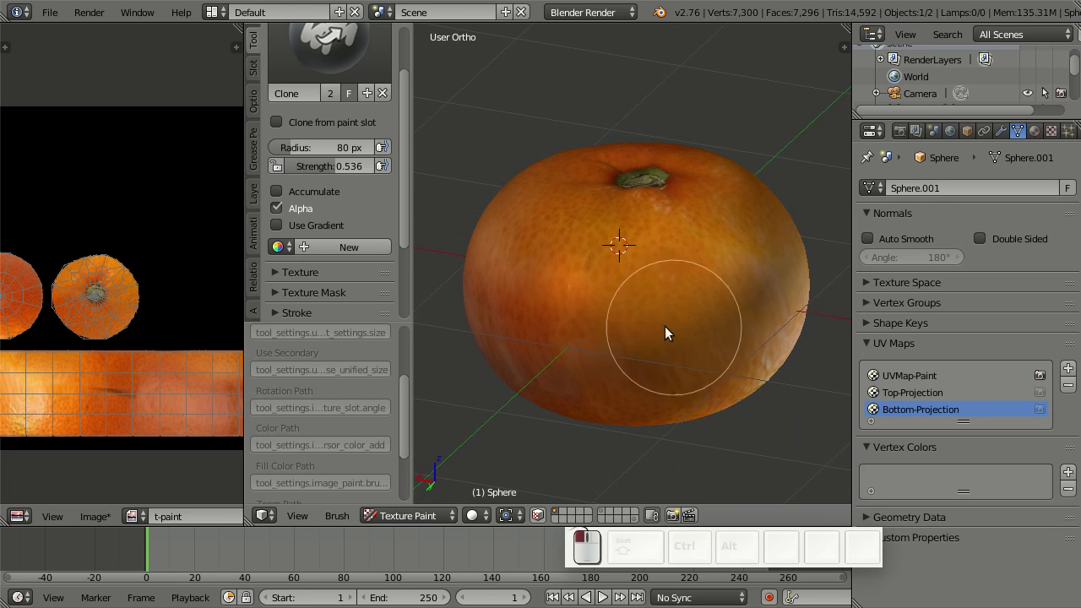
{"action": "left_click", "coordinate": [667, 338]}
{"action": "middle_click", "coordinate": [666, 338]}
{"action": "left_click", "coordinate": [602, 243]}
{"action": "left_click_drag", "start_coordinate": [600, 296], "coordinate": [594, 284]}
{"action": "right_click", "coordinate": [590, 322]}
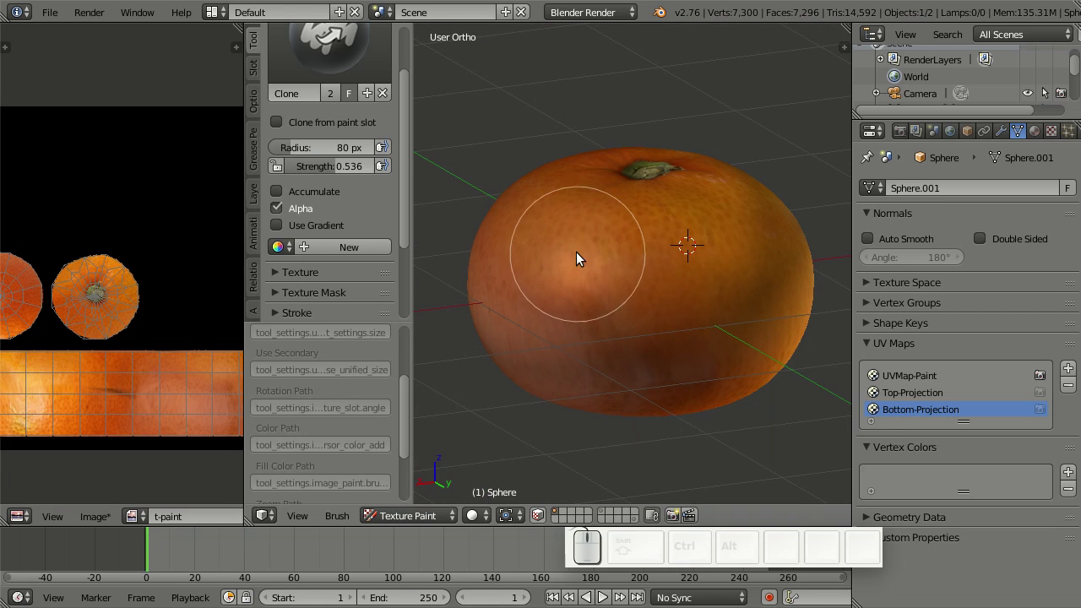
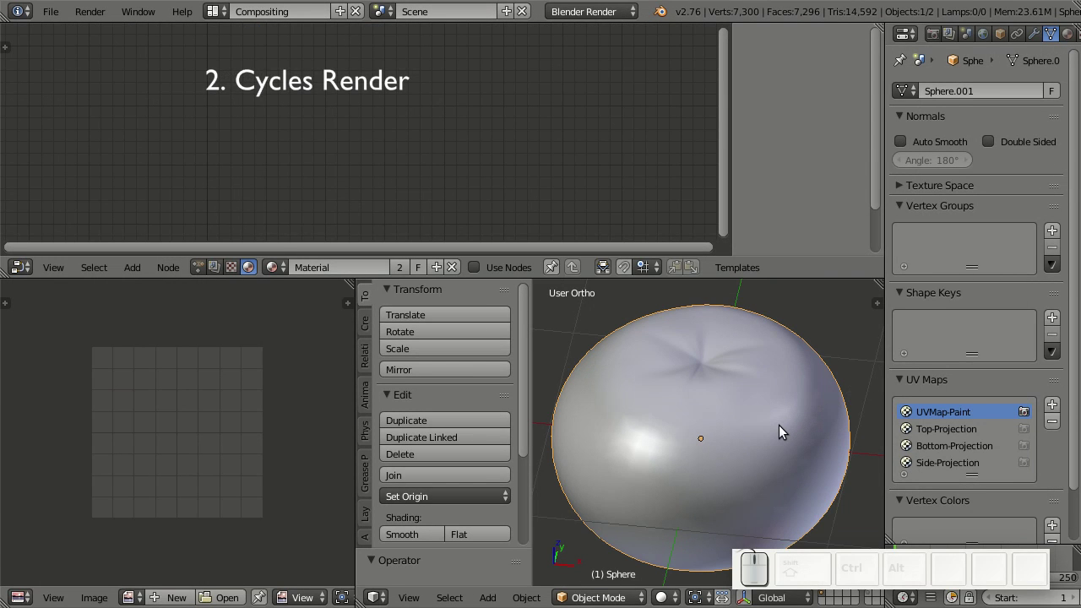
Enter mesh editing and make the Top-Projection UV map active to view its photo
{"action": "scroll", "scroll_direction": "down", "scroll_amount": 3}
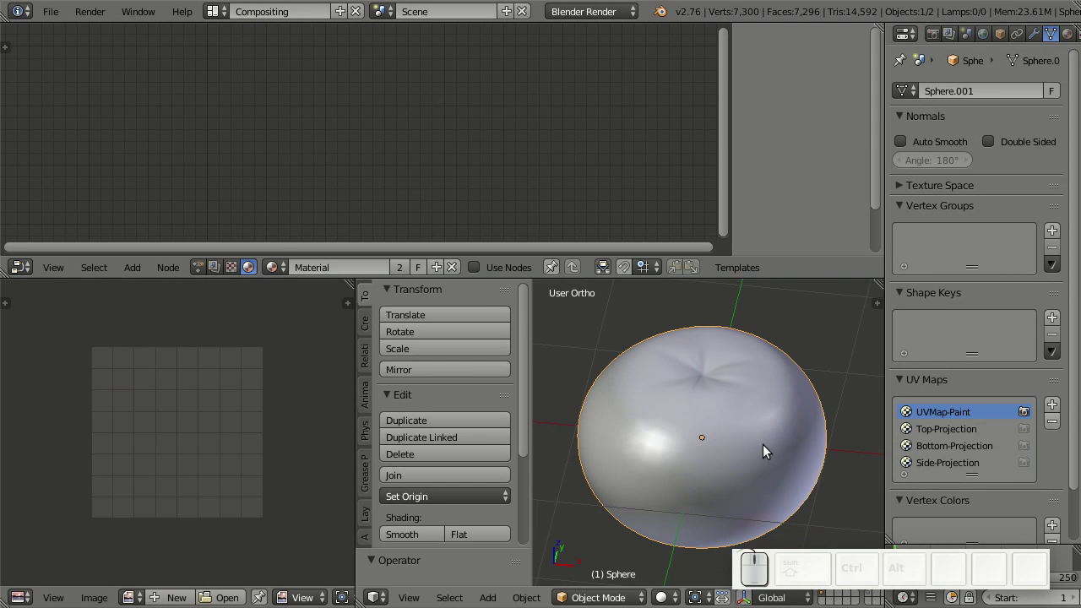
{"action": "middle_click", "coordinate": [750, 451]}
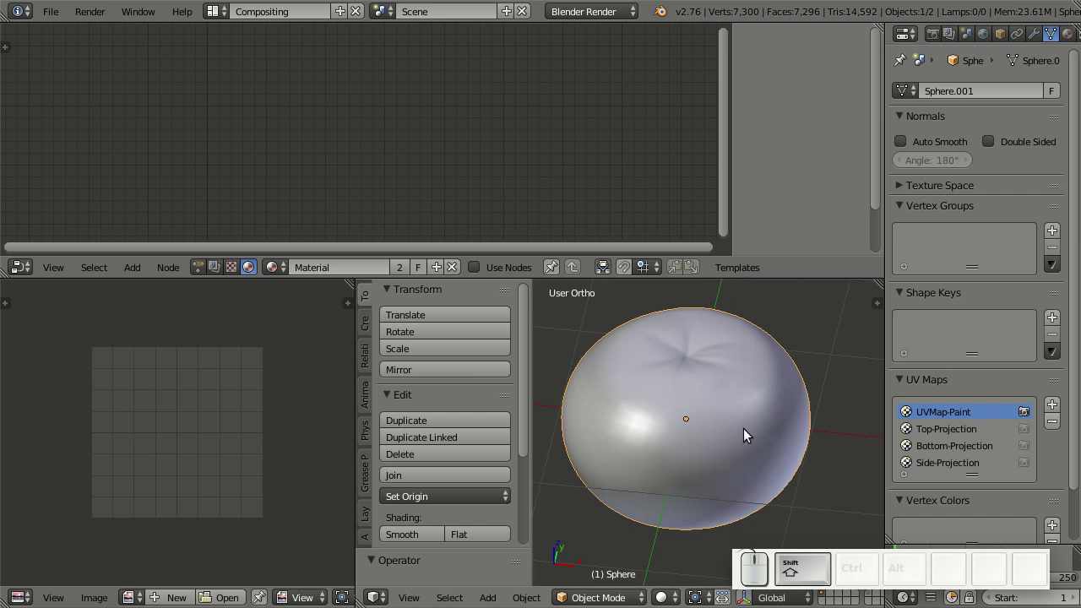
{"action": "key", "text": "Tab"}
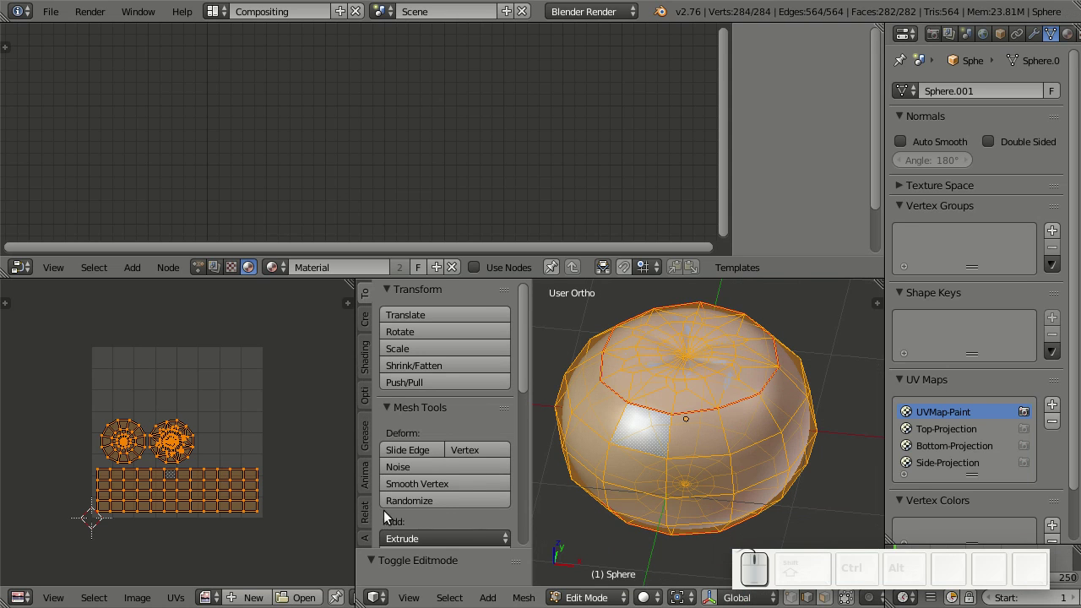
{"action": "key", "text": "Tab"}
{"action": "left_click", "coordinate": [964, 430]}
{"action": "key", "text": "Tab"}
Toggle the face selection and make the Bottom-Projection UV map active
{"action": "scroll", "scroll_direction": "down", "scroll_amount": 3}
{"action": "scroll", "scroll_direction": "up", "scroll_amount": 3}
{"action": "scroll", "scroll_direction": "down", "scroll_amount": 3}
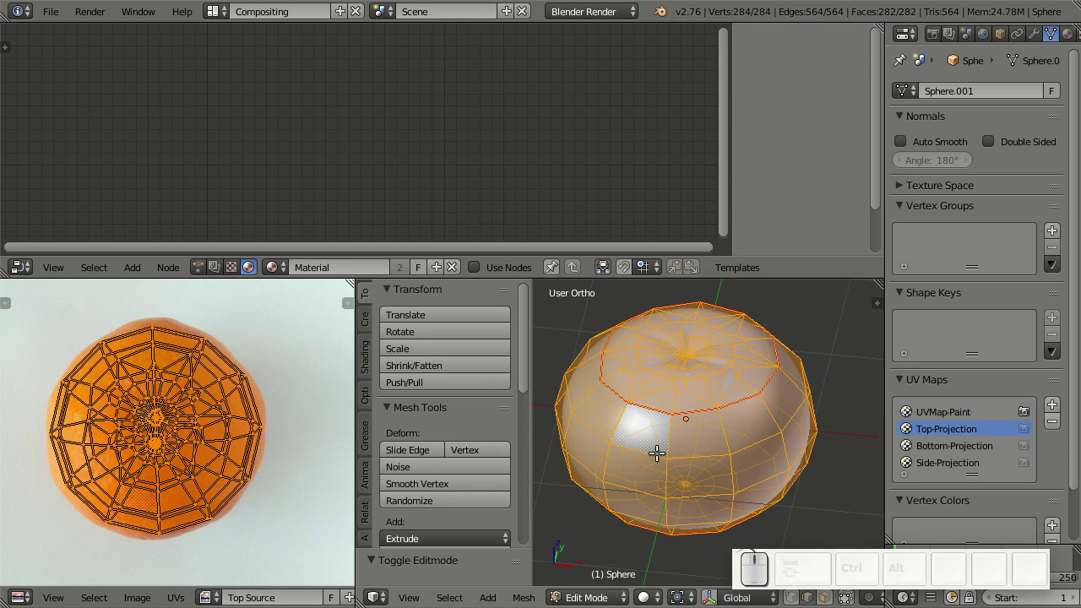
{"action": "key", "text": "a"}
{"action": "key", "text": "a"}
{"action": "left_click", "coordinate": [981, 451]}
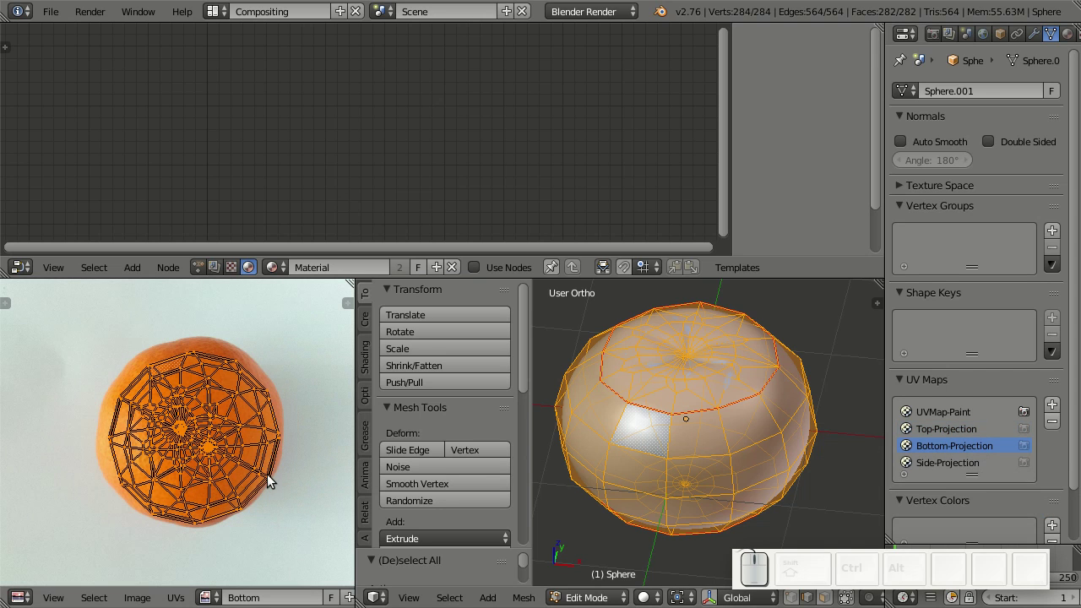
Reselect all faces, activate the Side-Projection UV map, and exit mesh editing
{"action": "key", "text": "a"}
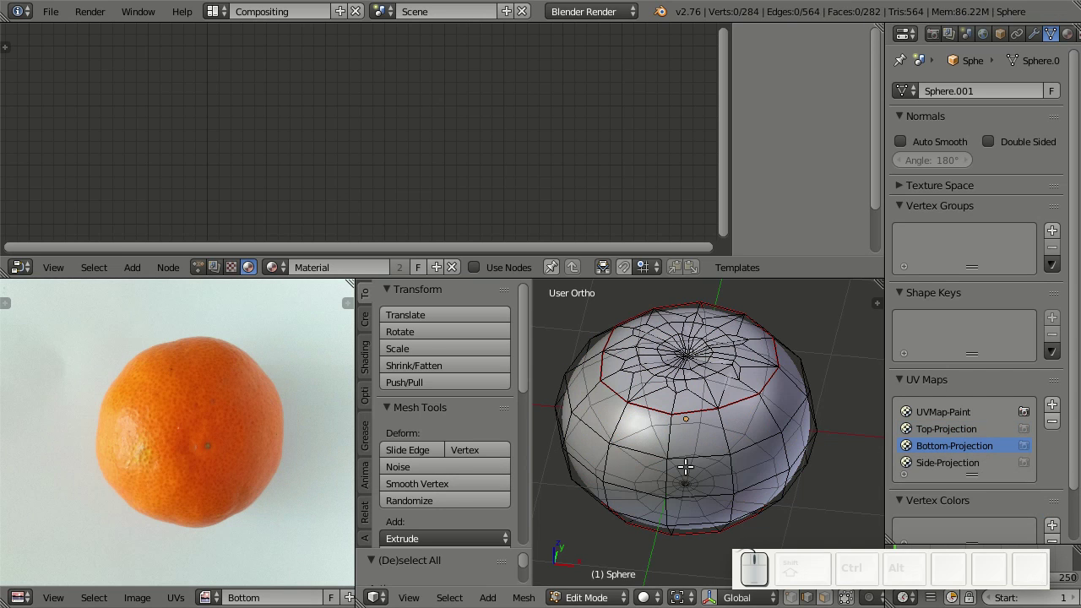
{"action": "key", "text": "a"}
{"action": "left_click", "coordinate": [973, 473]}
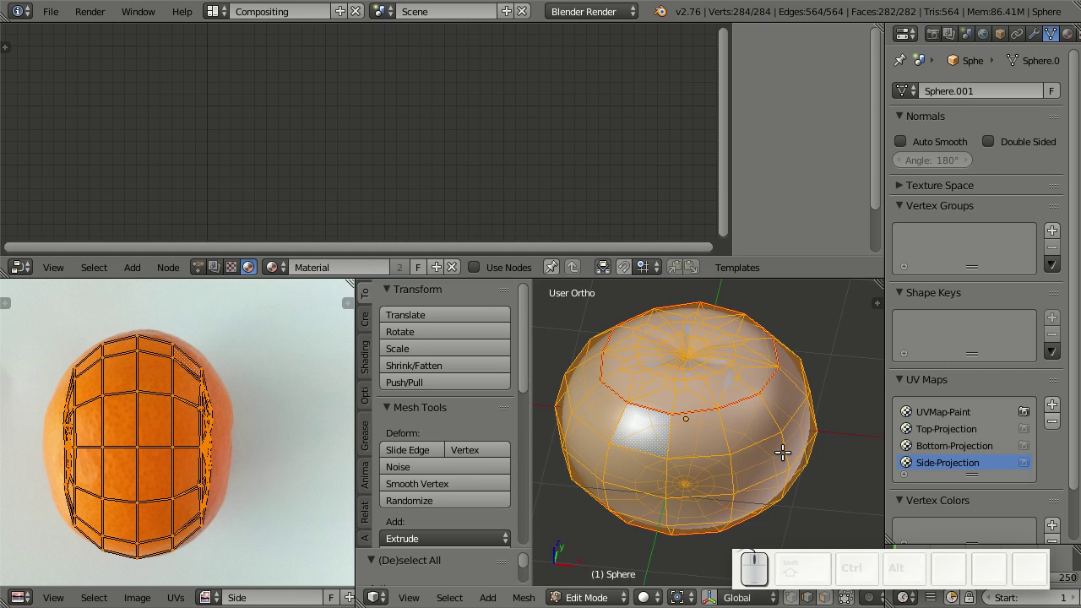
{"action": "key", "text": "Tab"}
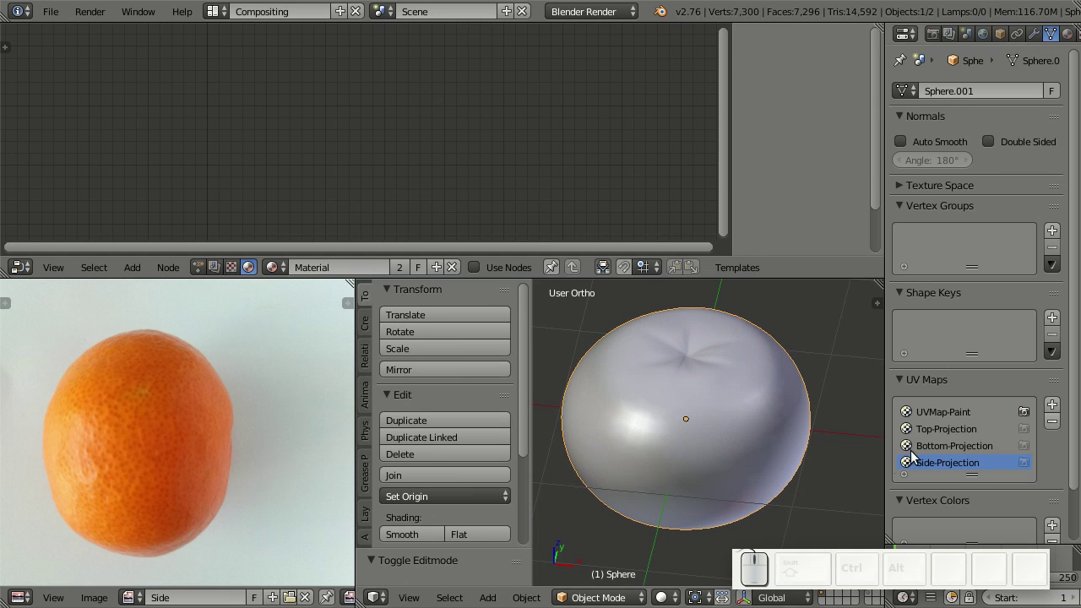
Set the render engine to Cycles and switch the sphere into Texture Paint mode
{"action": "left_click_drag", "start_coordinate": [614, 14], "coordinate": [611, 28]}
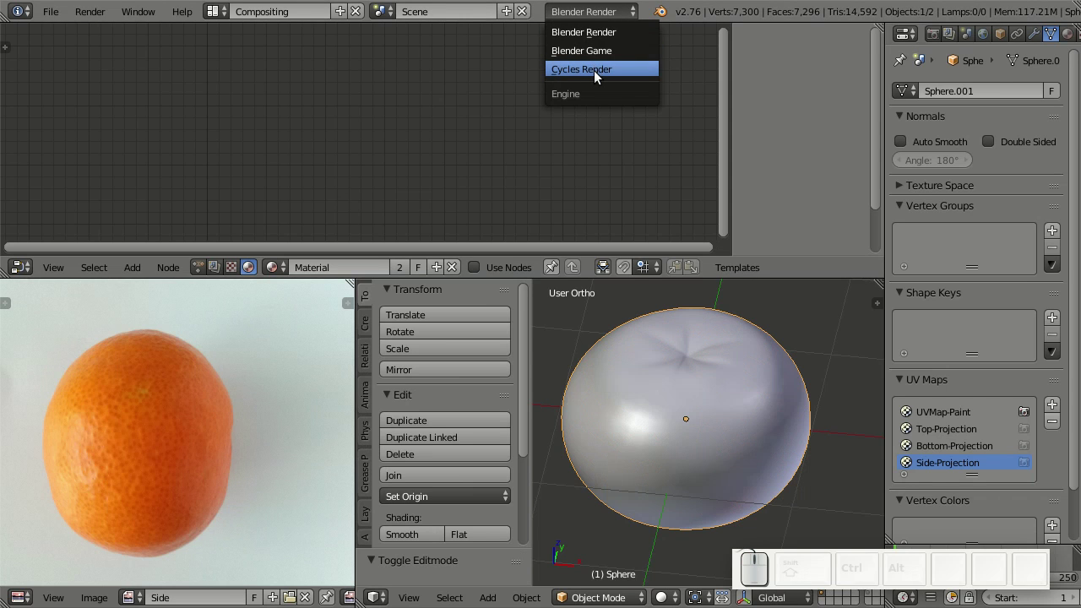
{"action": "left_click", "coordinate": [599, 76]}
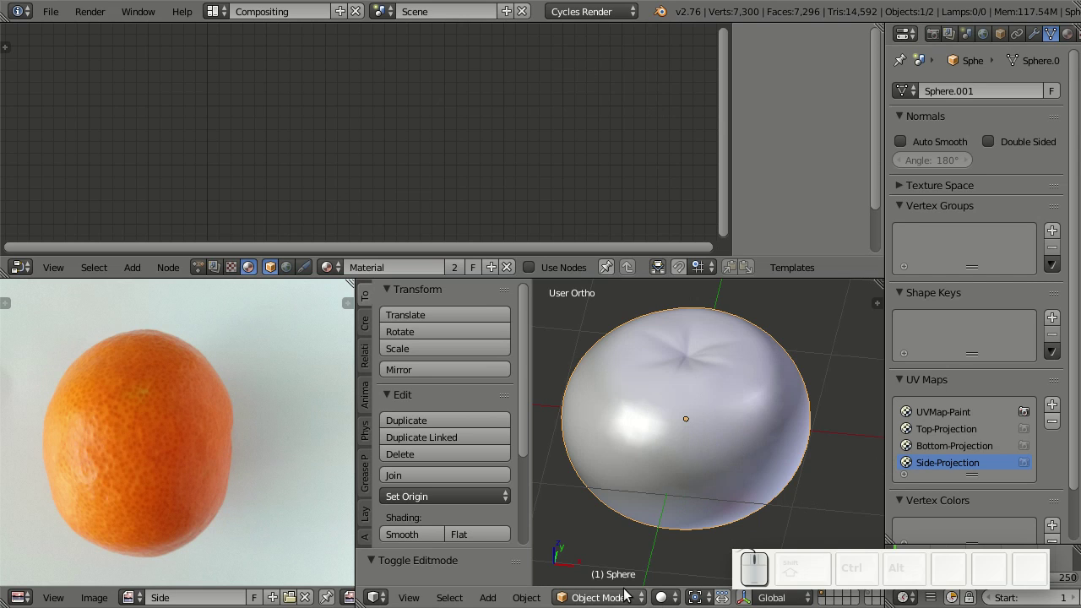
{"action": "left_click", "coordinate": [638, 603]}
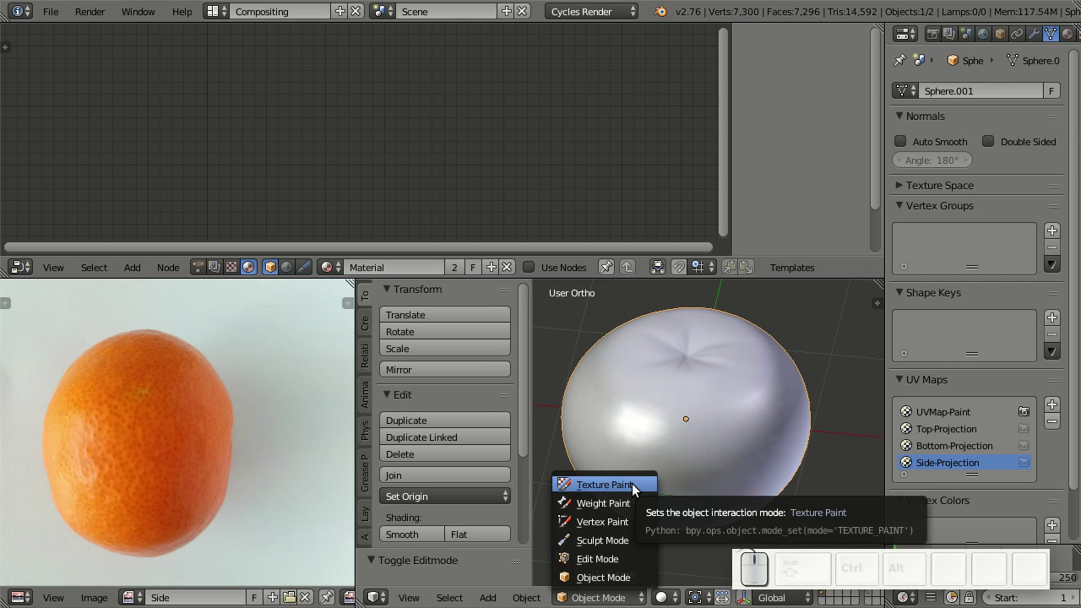
{"action": "left_click", "coordinate": [635, 491]}
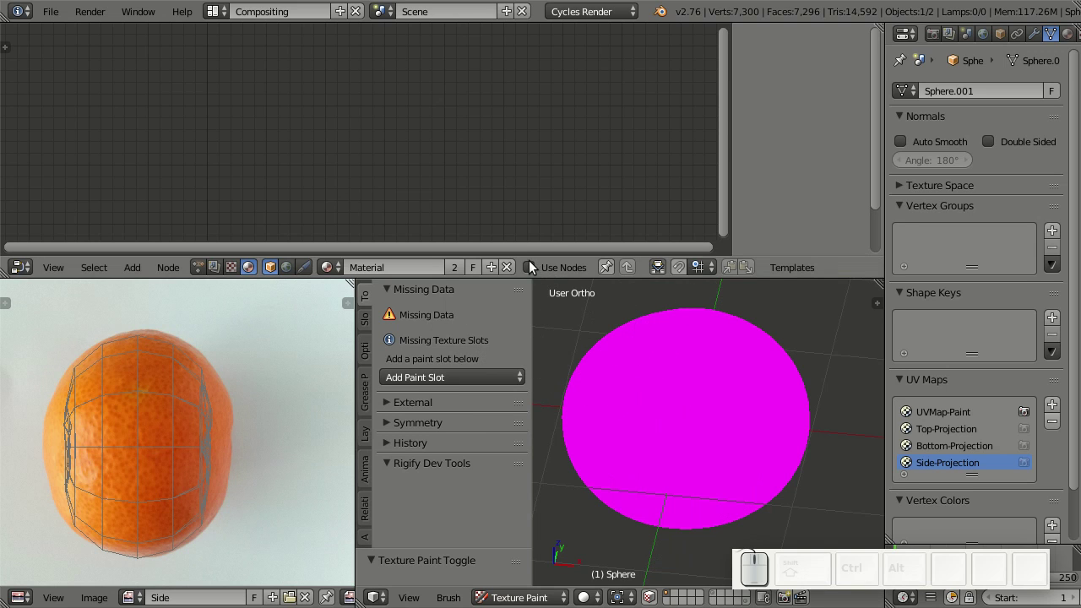
Enable Use Nodes for the material and add an Image Texture node
{"action": "left_click", "coordinate": [531, 275]}
{"action": "scroll", "scroll_direction": "down", "scroll_amount": 3}
{"action": "left_click_drag", "start_coordinate": [352, 174], "coordinate": [356, 148]}
{"action": "key", "text": "shift+a"}
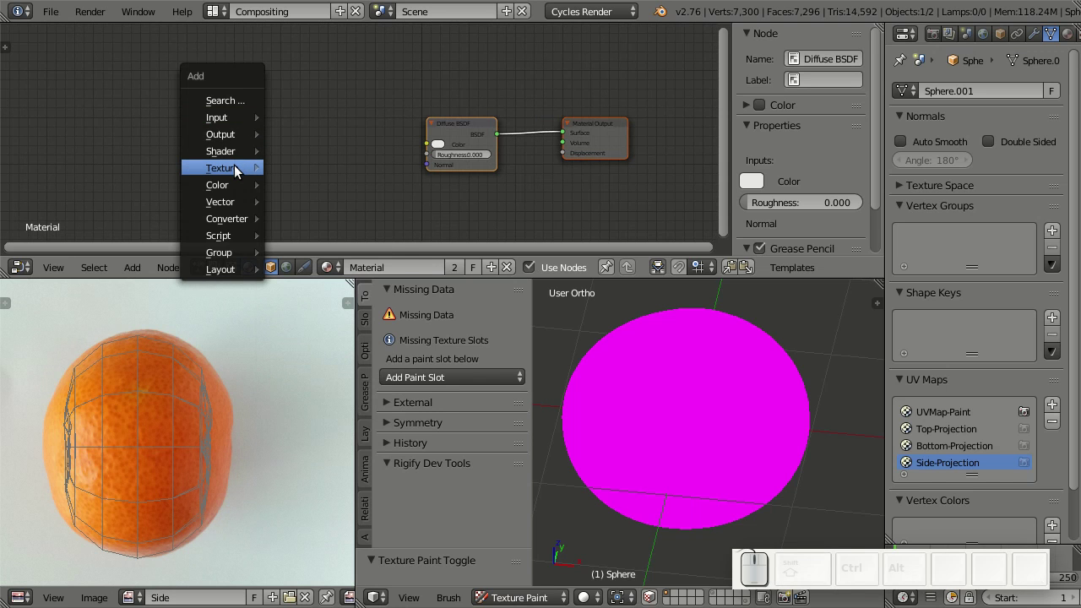
{"action": "left_click", "coordinate": [337, 211]}
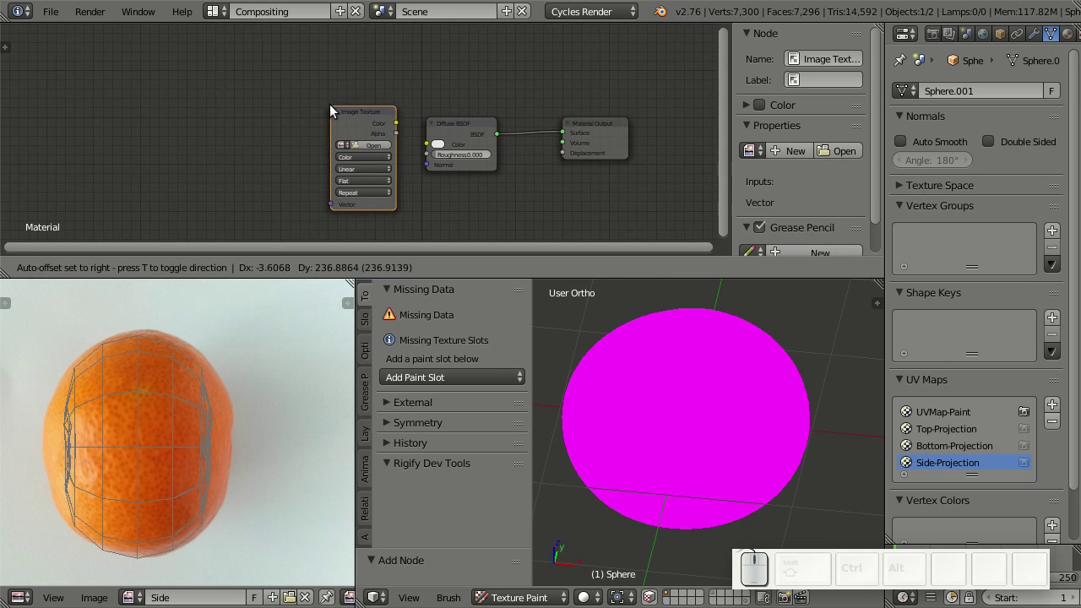
{"action": "left_click", "coordinate": [333, 108]}
Add a UV Map node set to UVMap-Paint, load t-paint into the texture, and link UV to Vector
{"action": "scroll", "scroll_direction": "up", "scroll_amount": 3}
{"action": "key", "text": "shift+a"}
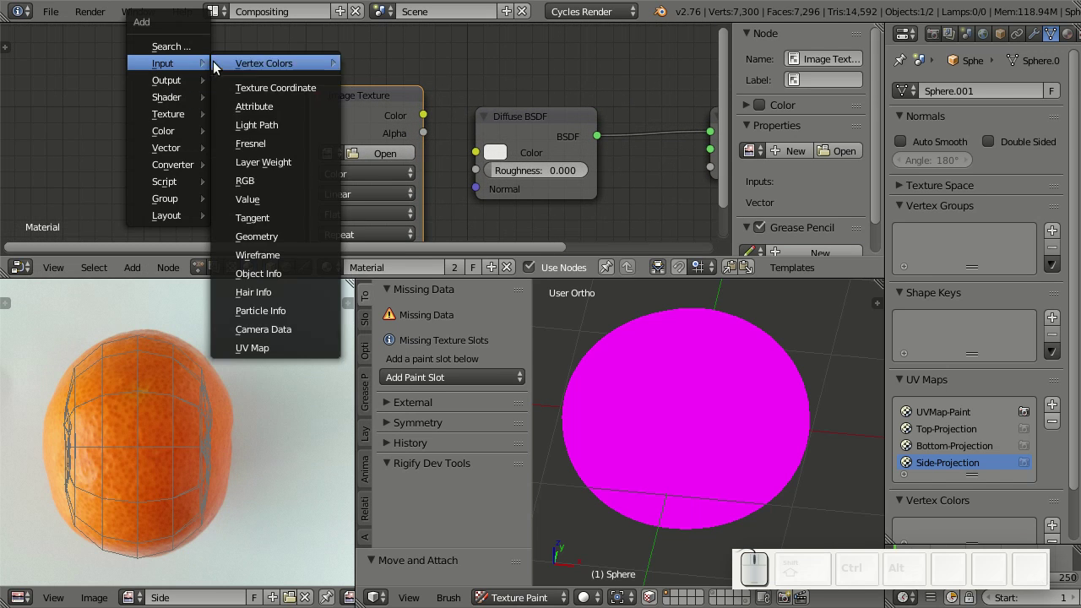
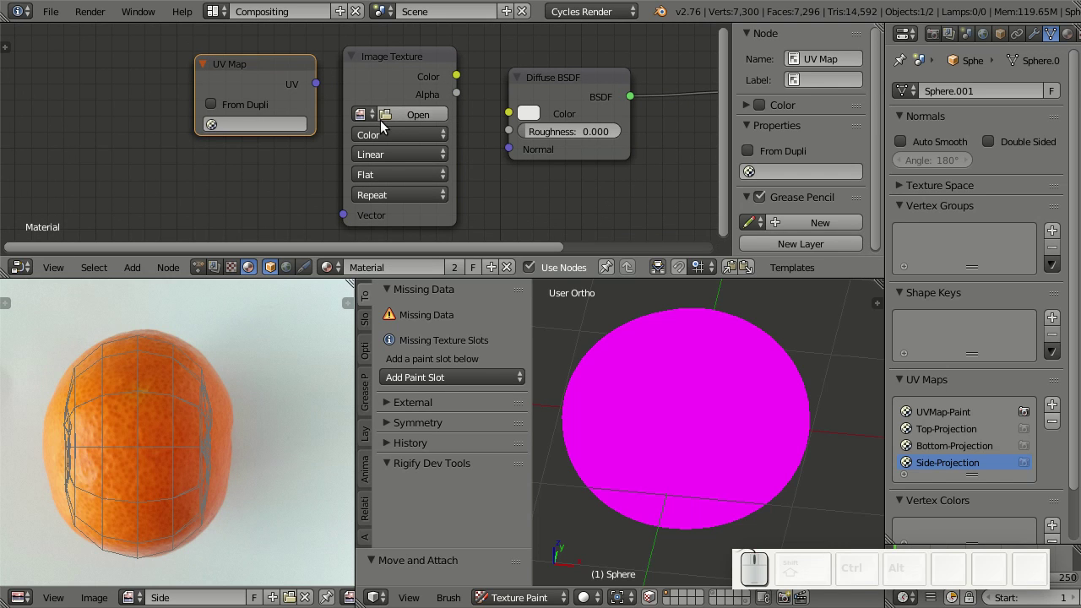
{"action": "left_click", "coordinate": [368, 121]}
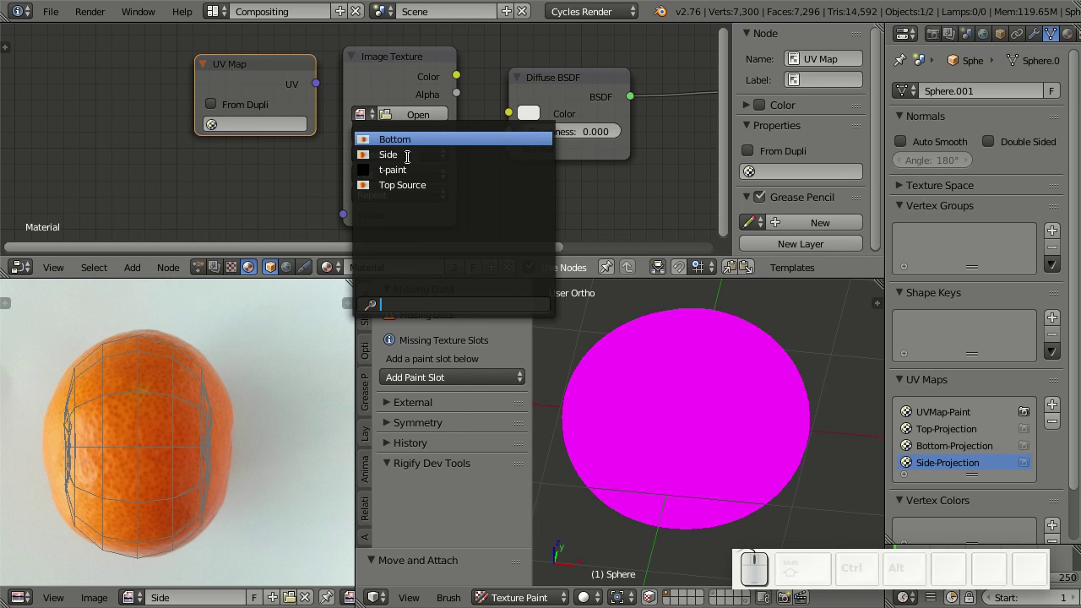
{"action": "left_click", "coordinate": [415, 169]}
{"action": "left_click", "coordinate": [292, 129]}
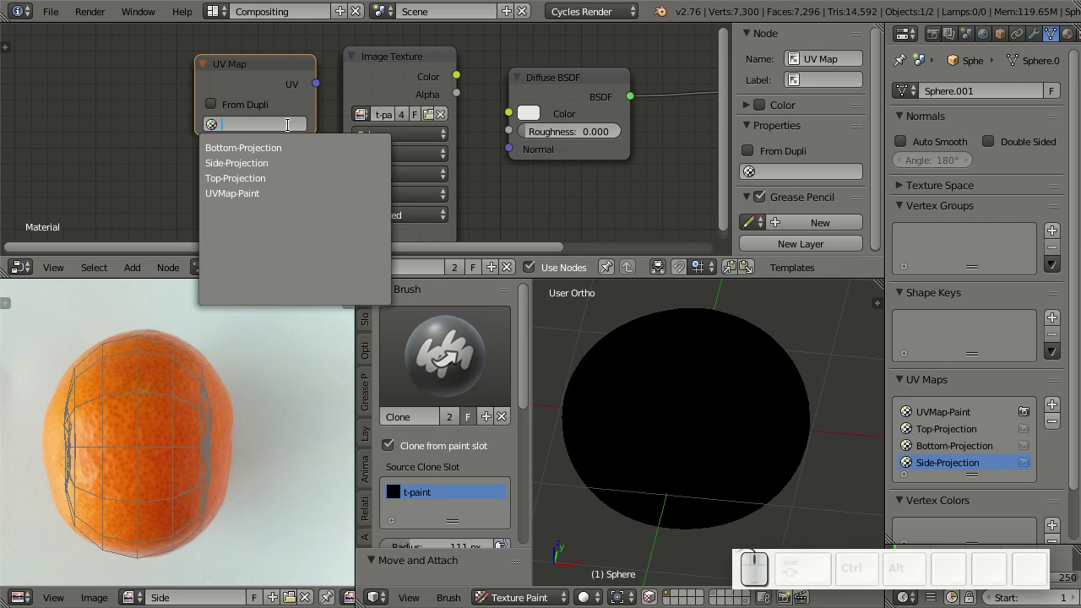
{"action": "left_click_drag", "start_coordinate": [260, 198], "coordinate": [522, 199]}
Choose the TexDraw drawing brush from the brush picker
{"action": "scroll", "scroll_direction": "down", "scroll_amount": 3}
{"action": "scroll", "scroll_direction": "down", "scroll_amount": 3}
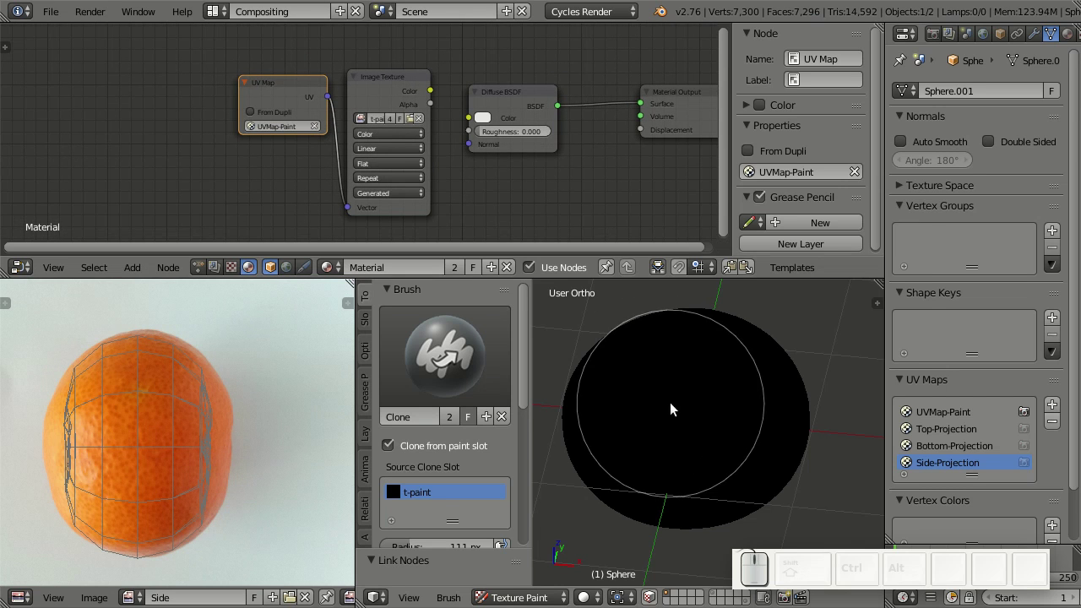
{"action": "left_click", "coordinate": [469, 367]}
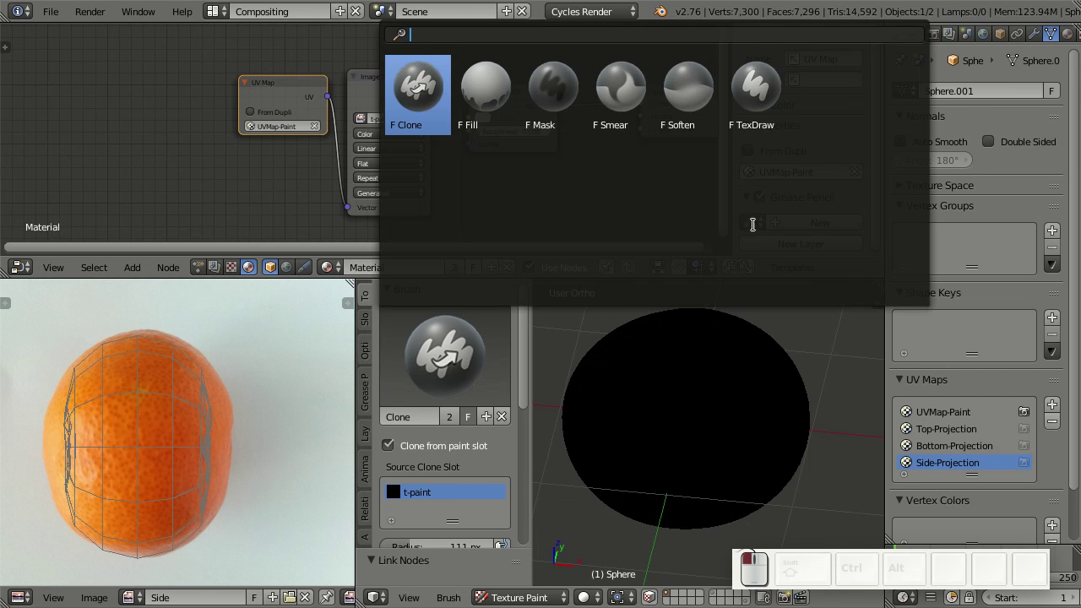
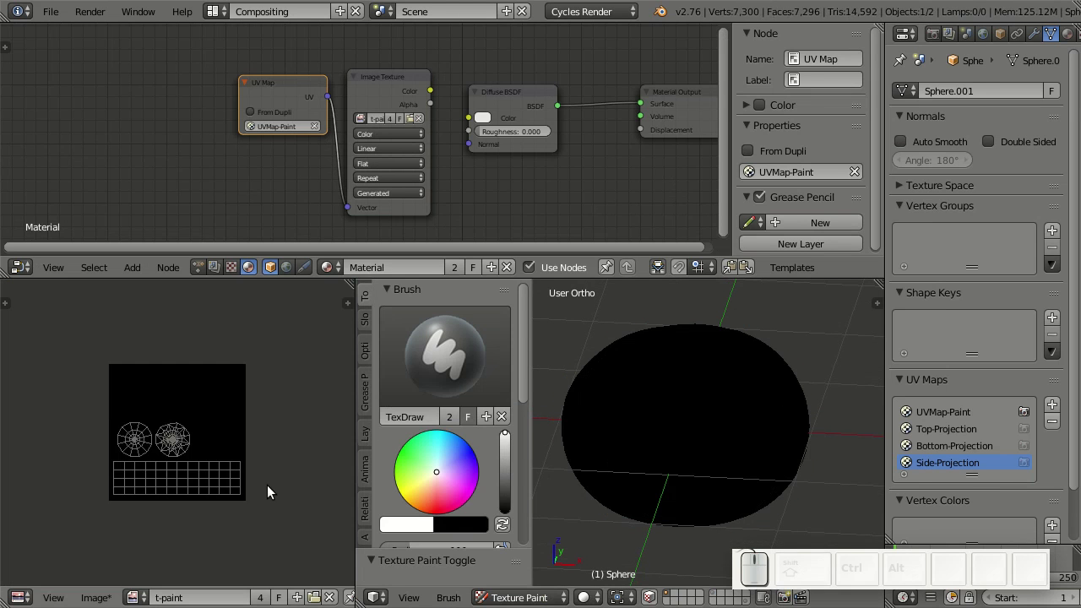
Lower the brush strength, paint a test stroke on the black sphere, and undo it
{"action": "scroll", "scroll_direction": "up", "scroll_amount": 3}
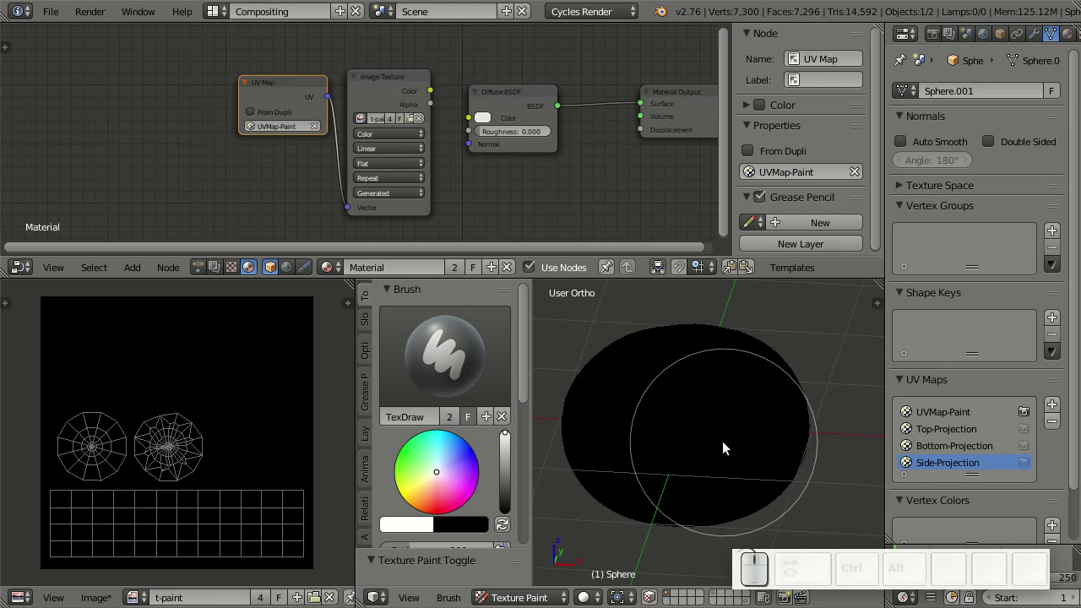
{"action": "middle_click", "coordinate": [736, 442]}
{"action": "scroll", "scroll_direction": "down", "scroll_amount": 3}
{"action": "left_click_drag", "start_coordinate": [485, 497], "coordinate": [488, 442]}
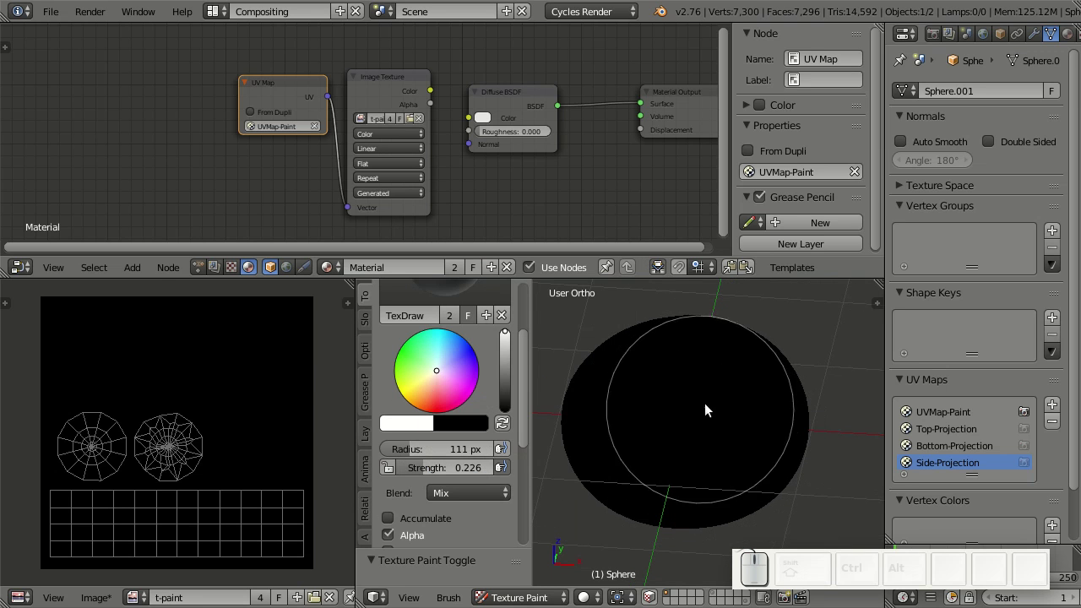
{"action": "left_click_drag", "start_coordinate": [686, 418], "coordinate": [760, 439]}
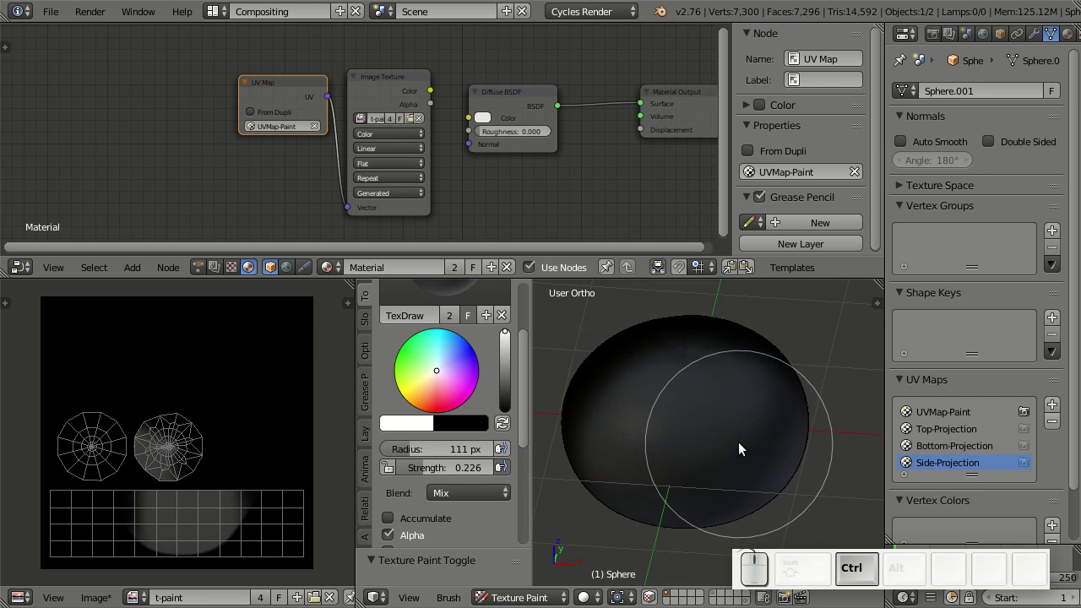
{"action": "key", "text": "ctrl+z"}
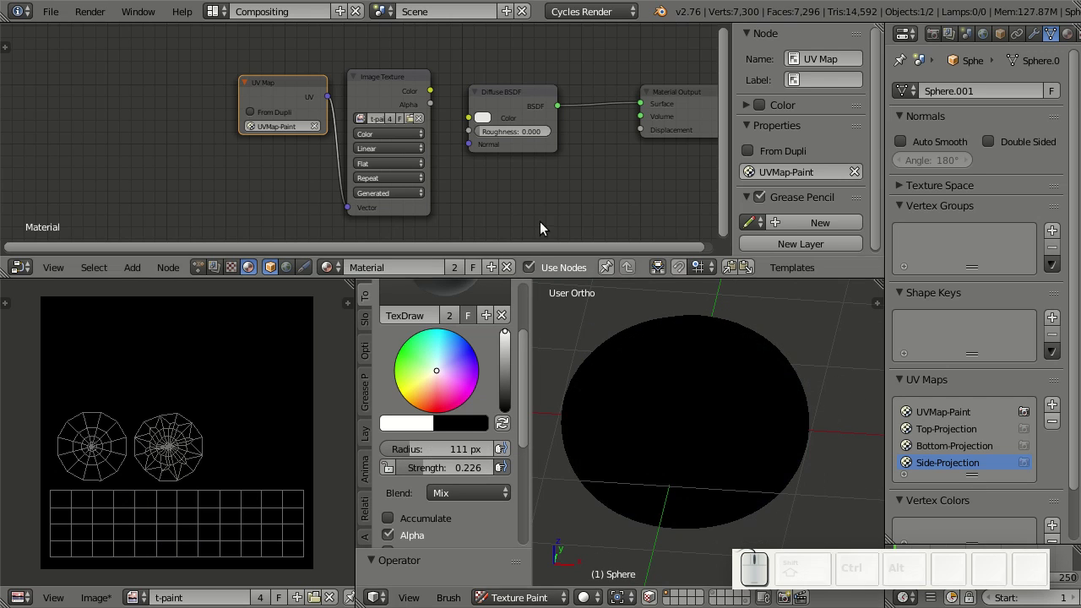
Duplicate the UV Map and Image Texture nodes with Shift+D and open the copy's image list
{"action": "right_click", "coordinate": [301, 105]}
{"action": "right_click", "coordinate": [380, 88]}
{"action": "middle_click", "coordinate": [467, 189]}
{"action": "key", "text": "shift+d"}
{"action": "left_click", "coordinate": [429, 225]}
{"action": "scroll", "scroll_direction": "up", "scroll_amount": 3}
{"action": "middle_click", "coordinate": [488, 182]}
{"action": "left_click", "coordinate": [393, 107]}
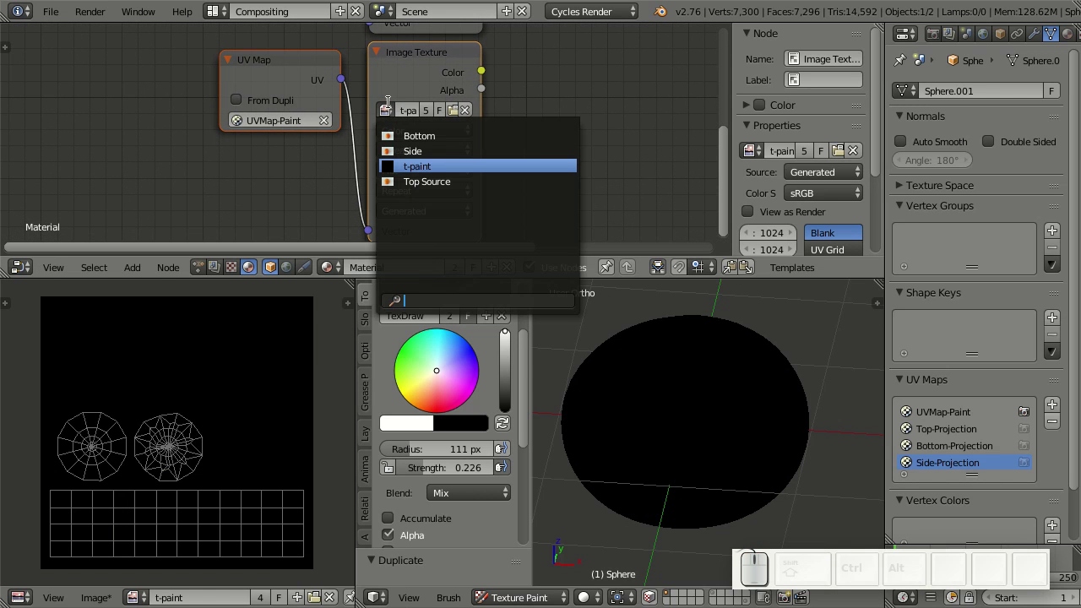
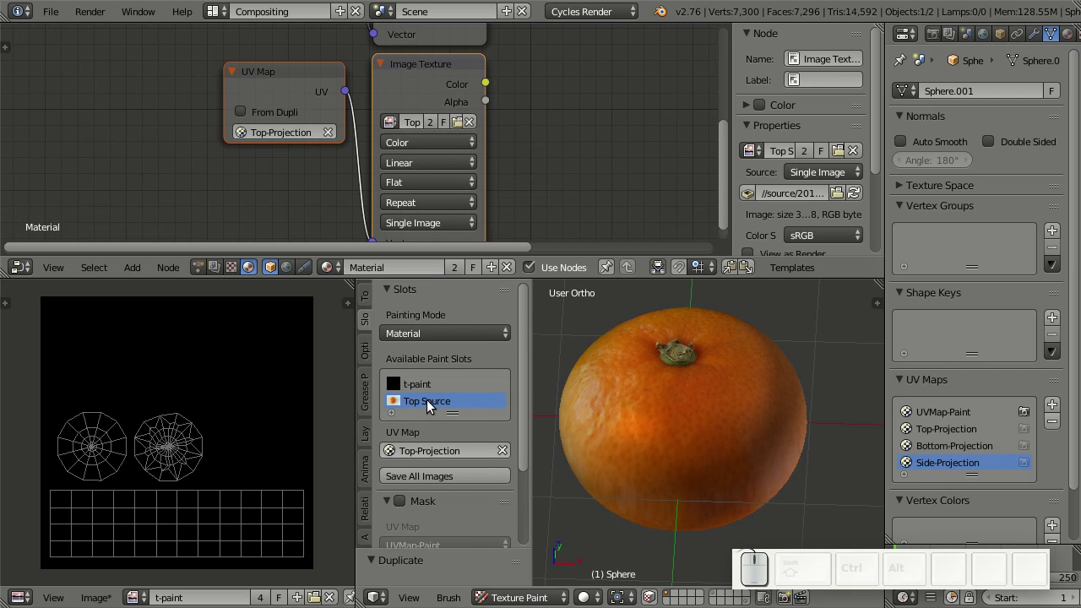
Set the Clone brush to take colours from the Top Source photo at full strength 1.0
{"action": "left_click_drag", "start_coordinate": [433, 387], "coordinate": [454, 376]}
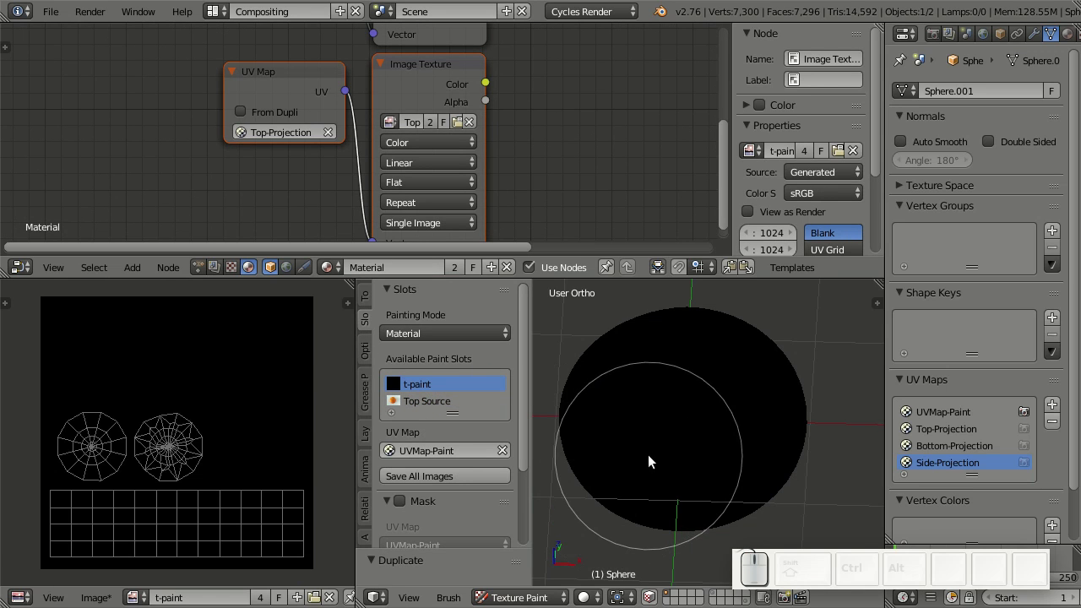
{"action": "left_click", "coordinate": [366, 302]}
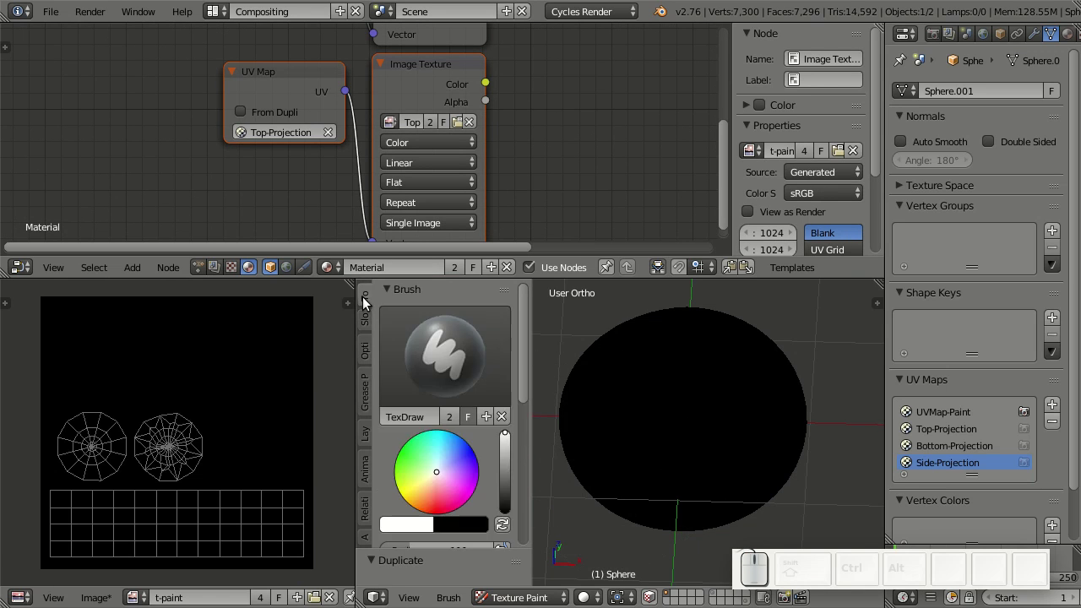
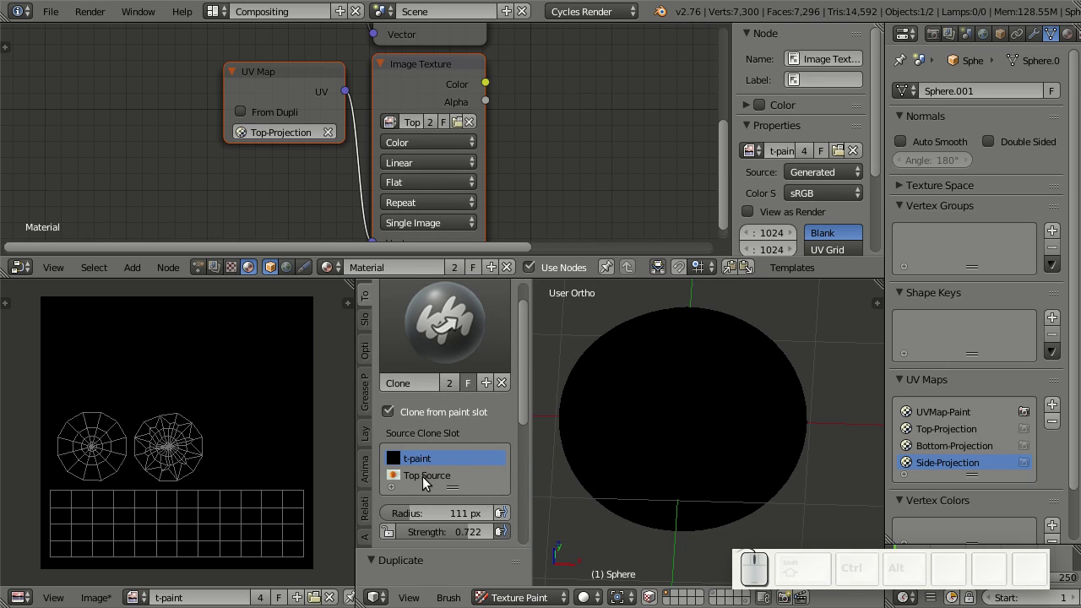
{"action": "left_click_drag", "start_coordinate": [388, 412], "coordinate": [390, 412]}
{"action": "left_click", "coordinate": [405, 482]}
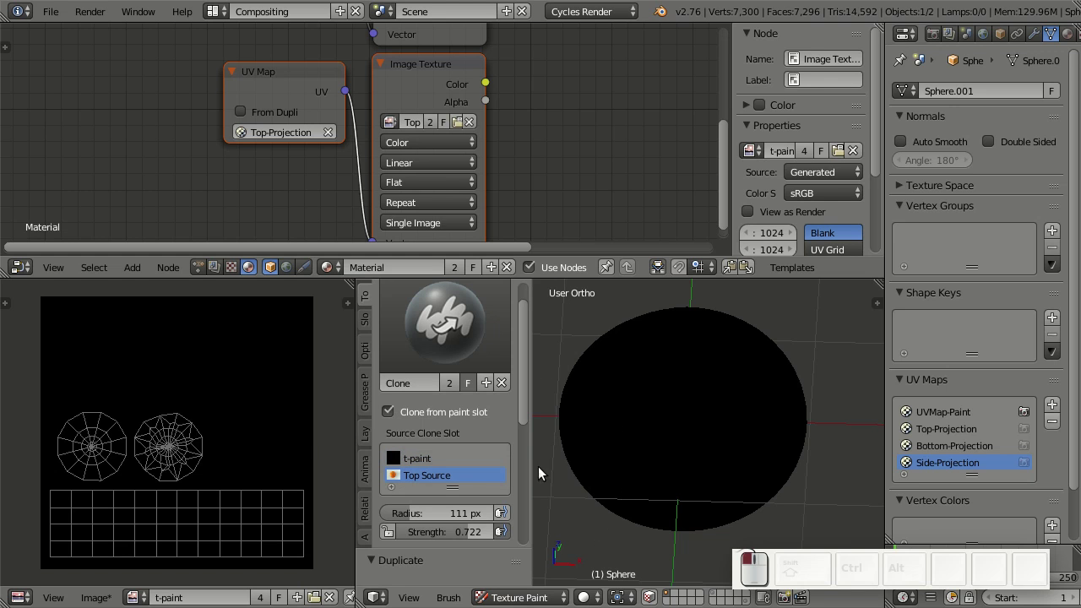
{"action": "middle_click", "coordinate": [706, 479]}
{"action": "left_click_drag", "start_coordinate": [731, 445], "coordinate": [539, 472]}
From top view, clone-paint the Top Source photo onto the sphere's top cap
{"action": "left_click_drag", "start_coordinate": [510, 533], "coordinate": [664, 389]}
{"action": "key", "text": "KP_7"}
{"action": "left_click_drag", "start_coordinate": [622, 433], "coordinate": [717, 457]}
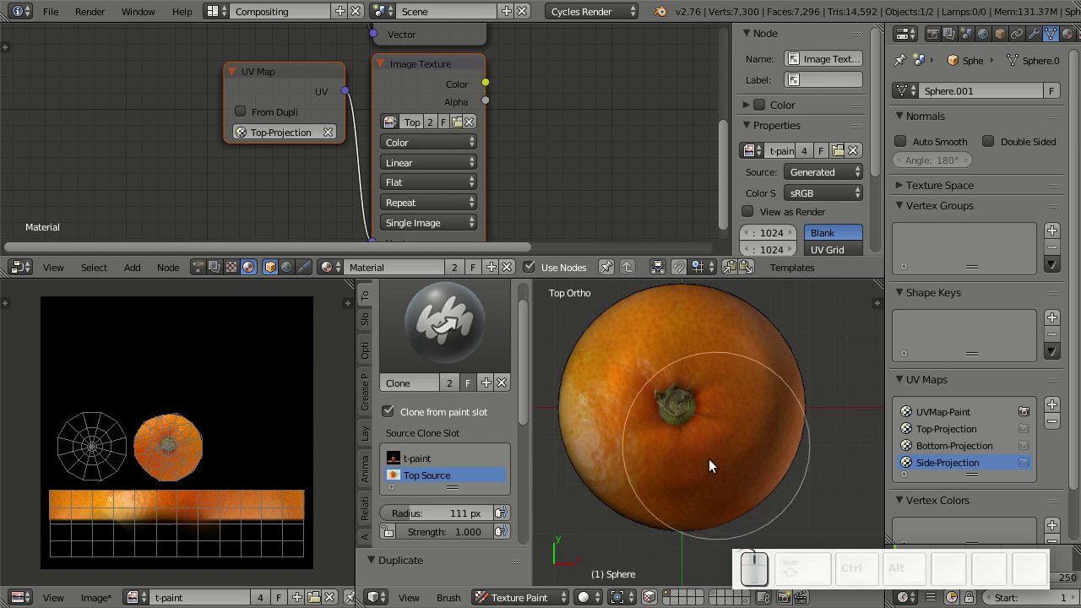
{"action": "left_click_drag", "start_coordinate": [659, 477], "coordinate": [667, 442]}
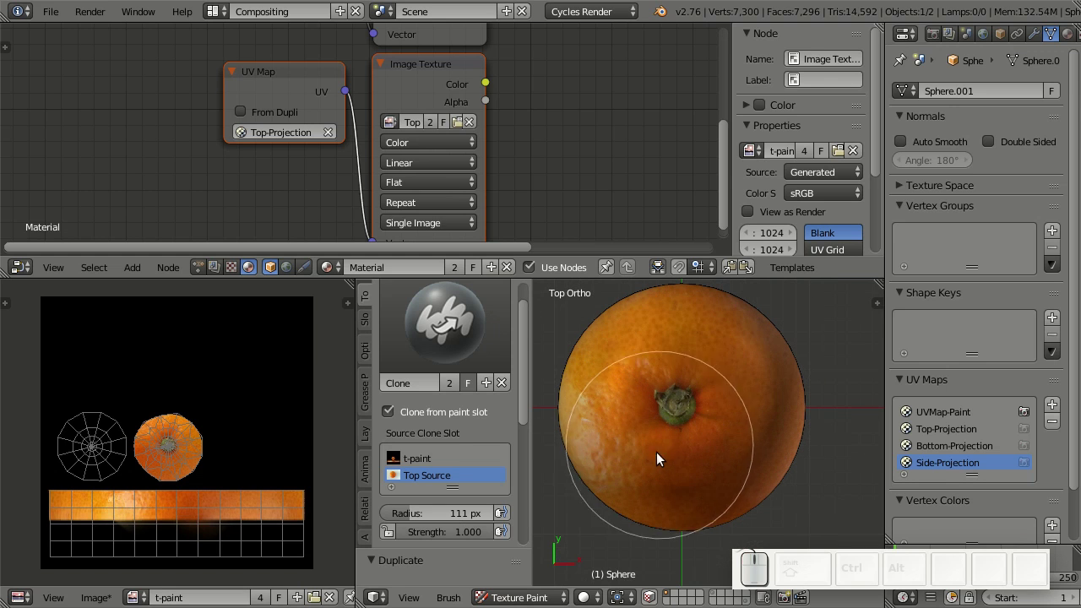
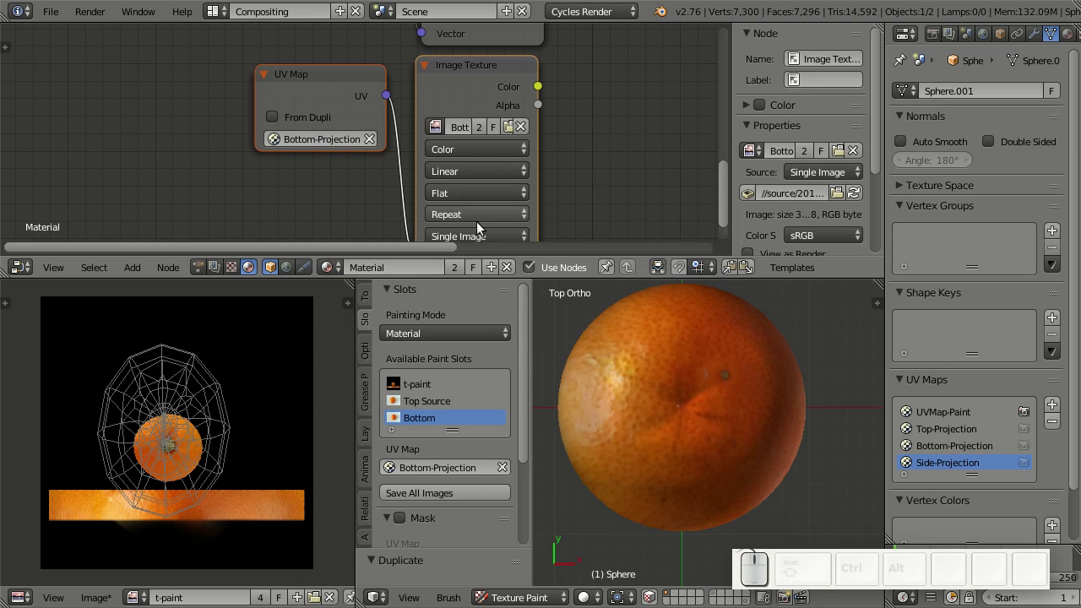
Assign the Bottom photo as clone source and target the t-paint image slot, undoing stray strokes
{"action": "left_click_drag", "start_coordinate": [606, 170], "coordinate": [557, 271]}
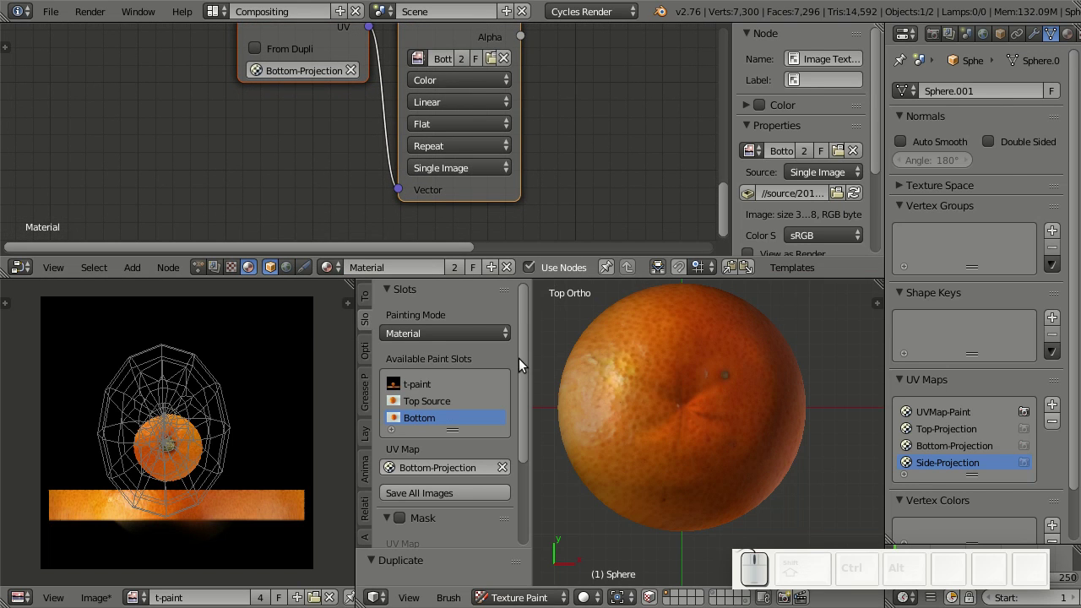
{"action": "left_click_drag", "start_coordinate": [367, 300], "coordinate": [419, 376]}
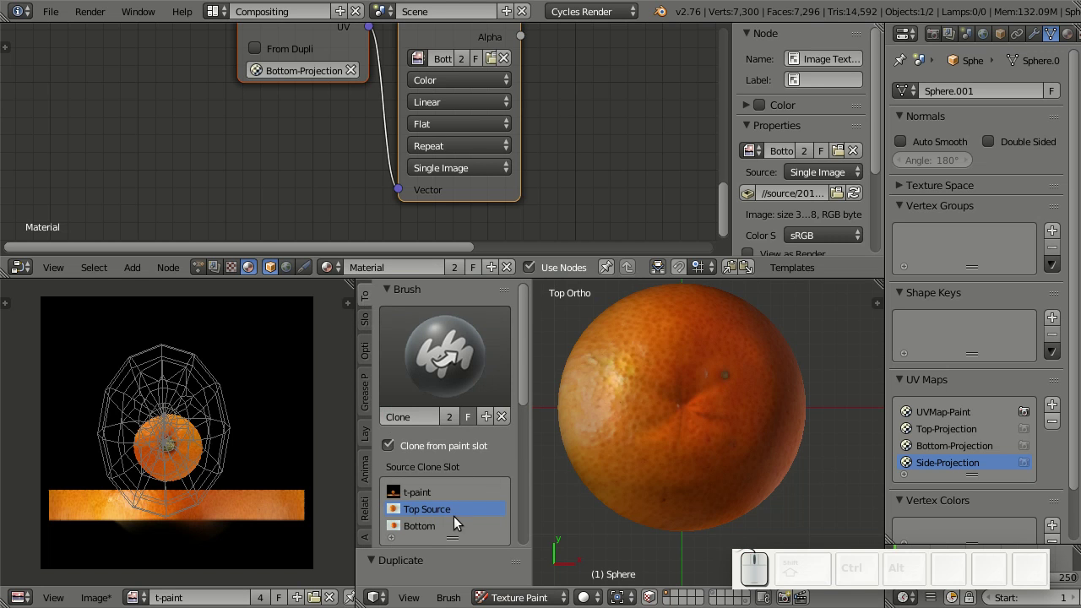
{"action": "left_click", "coordinate": [442, 530]}
{"action": "left_click_drag", "start_coordinate": [771, 441], "coordinate": [715, 443]}
{"action": "left_click_drag", "start_coordinate": [713, 445], "coordinate": [528, 427]}
{"action": "key", "text": "ctrl+z"}
{"action": "left_click_drag", "start_coordinate": [661, 464], "coordinate": [600, 282]}
{"action": "left_click", "coordinate": [377, 326]}
{"action": "key", "text": "ctrl+z"}
{"action": "left_click", "coordinate": [426, 383]}
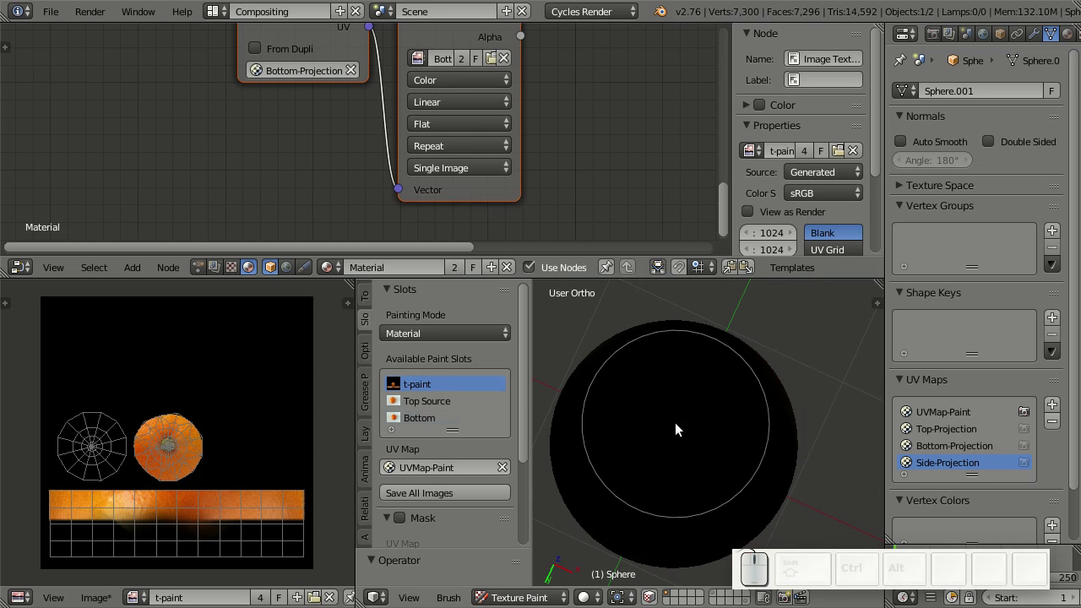
From bottom view, clone-paint the Bottom photo onto the sphere's underside and check the result
{"action": "left_click_drag", "start_coordinate": [685, 456], "coordinate": [481, 332]}
{"action": "left_click", "coordinate": [366, 297]}
{"action": "left_click_drag", "start_coordinate": [661, 479], "coordinate": [649, 446]}
{"action": "key", "text": "ctrl+KP_7"}
{"action": "left_click_drag", "start_coordinate": [691, 449], "coordinate": [728, 412]}
{"action": "left_click_drag", "start_coordinate": [766, 414], "coordinate": [777, 345]}
{"action": "left_click_drag", "start_coordinate": [778, 344], "coordinate": [524, 548]}
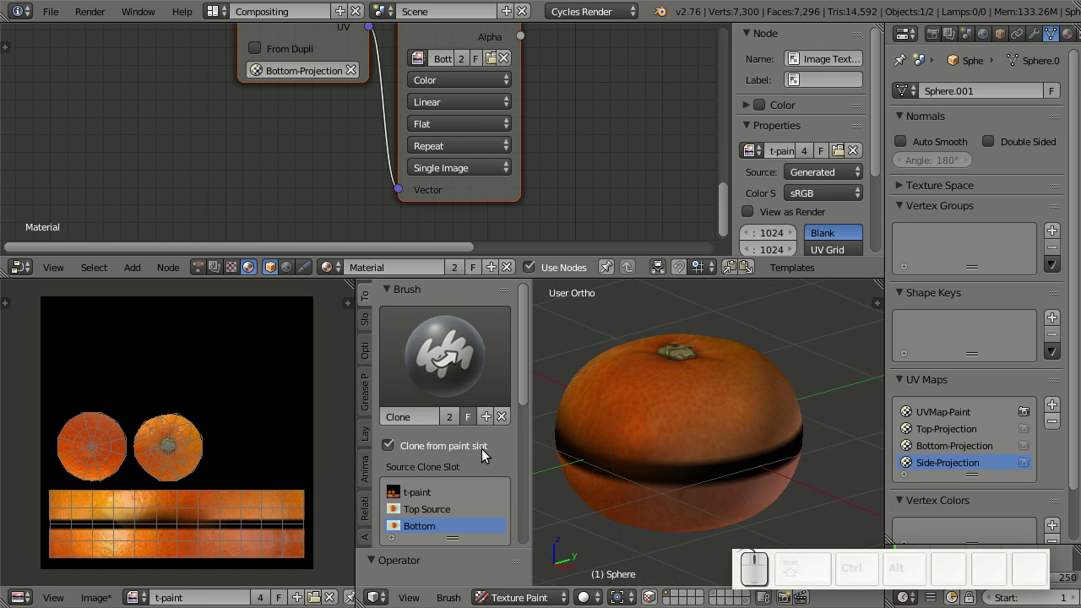
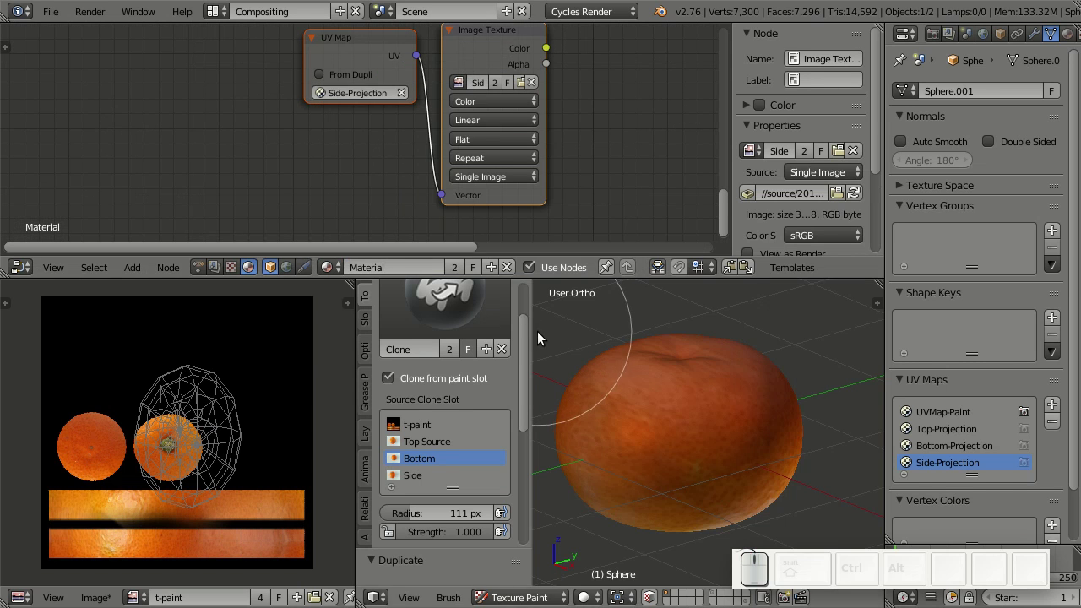
Pick the Side photo as clone source for the t-paint image
{"action": "left_click", "coordinate": [374, 327]}
{"action": "left_click", "coordinate": [428, 393]}
{"action": "left_click", "coordinate": [369, 304]}
{"action": "scroll", "scroll_direction": "down", "scroll_amount": 3}
{"action": "left_click", "coordinate": [430, 411]}
From side view, clone-paint the Side photo over the tangerine's dark middle band
{"action": "middle_click", "coordinate": [625, 442]}
{"action": "key", "text": "f"}
{"action": "left_click", "coordinate": [714, 459]}
{"action": "scroll", "scroll_direction": "up", "scroll_amount": 3}
{"action": "left_click_drag", "start_coordinate": [685, 463], "coordinate": [687, 449]}
{"action": "middle_click", "coordinate": [704, 442]}
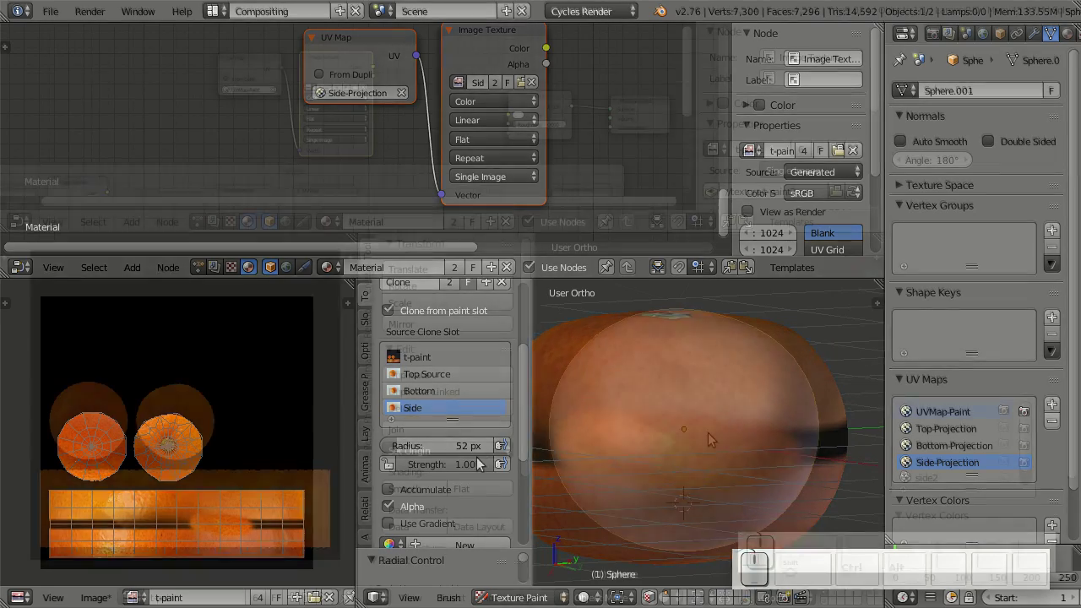
In Texture Paint mode, select the stalk and paint its green t-stalk-paint texture
{"action": "left_click_drag", "start_coordinate": [628, 597], "coordinate": [653, 479]}
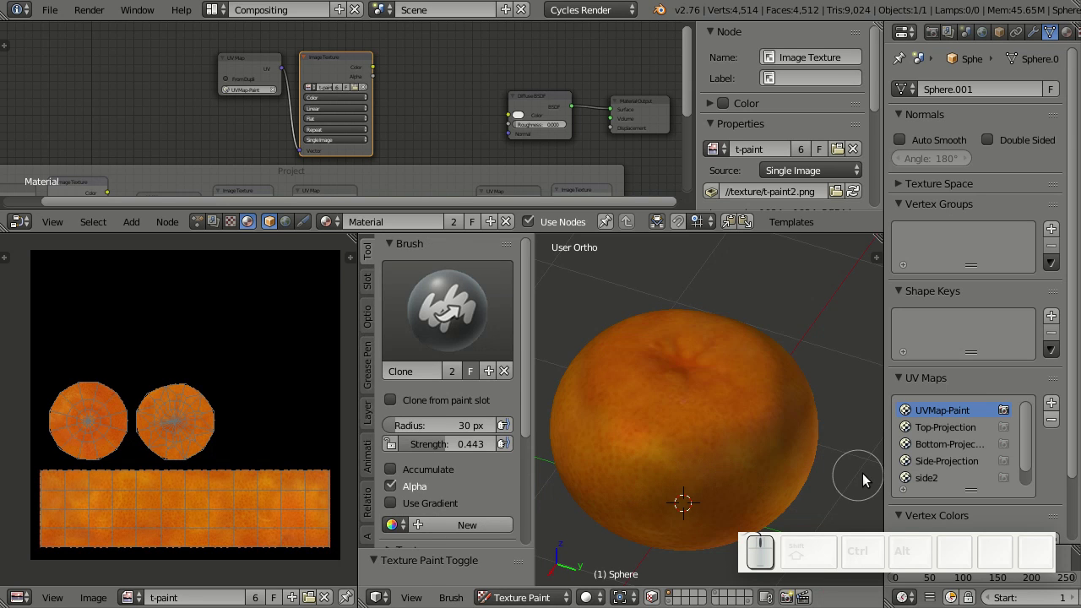
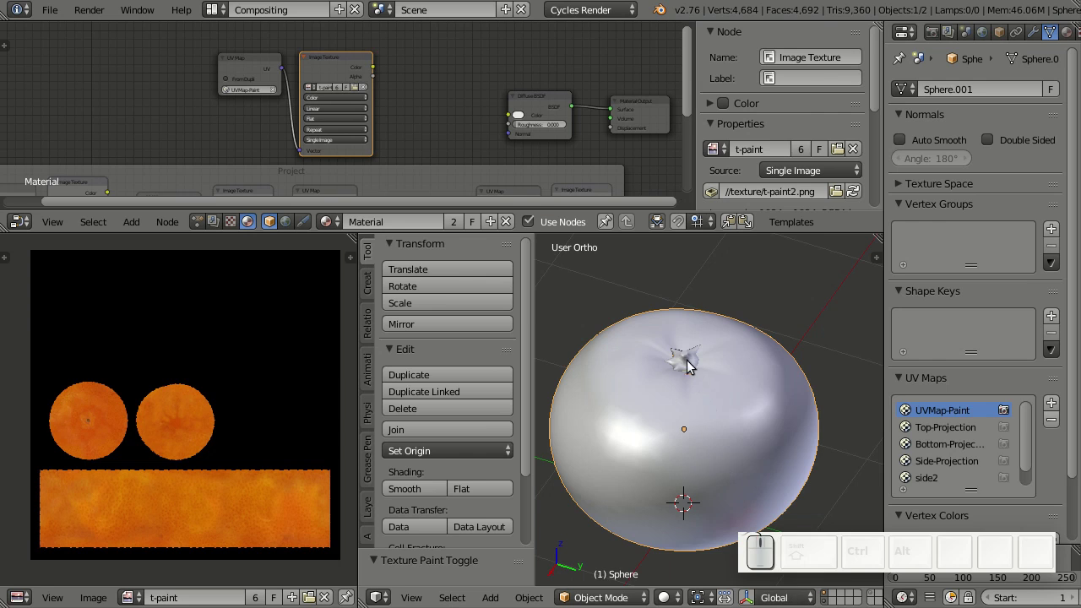
{"action": "right_click", "coordinate": [688, 364]}
{"action": "scroll", "scroll_direction": "up", "scroll_amount": 3}
{"action": "left_click_drag", "start_coordinate": [710, 396], "coordinate": [714, 391]}
{"action": "left_click_drag", "start_coordinate": [618, 598], "coordinate": [632, 487]}
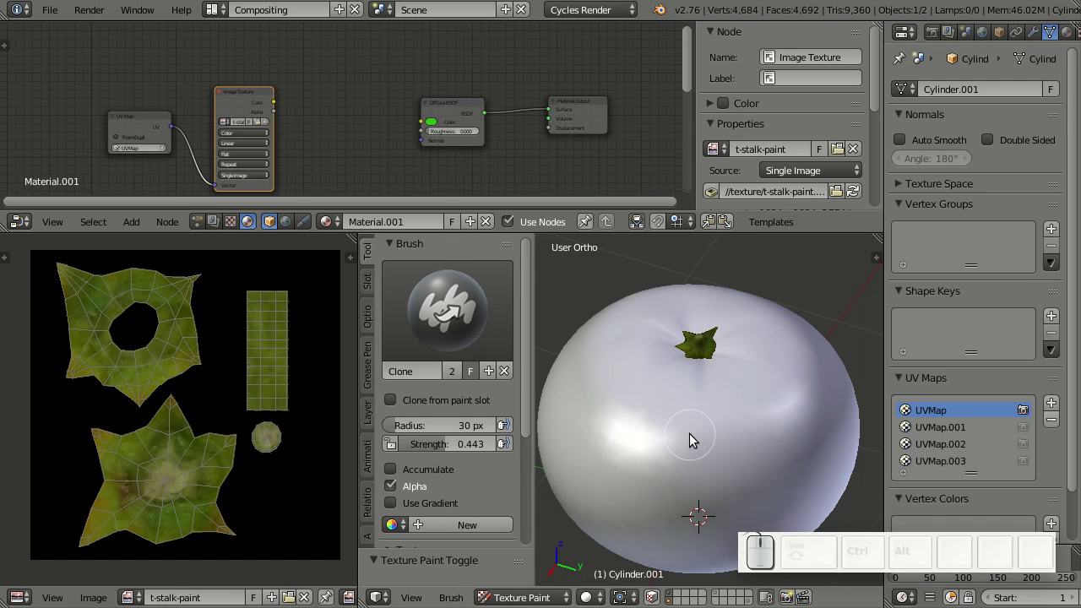
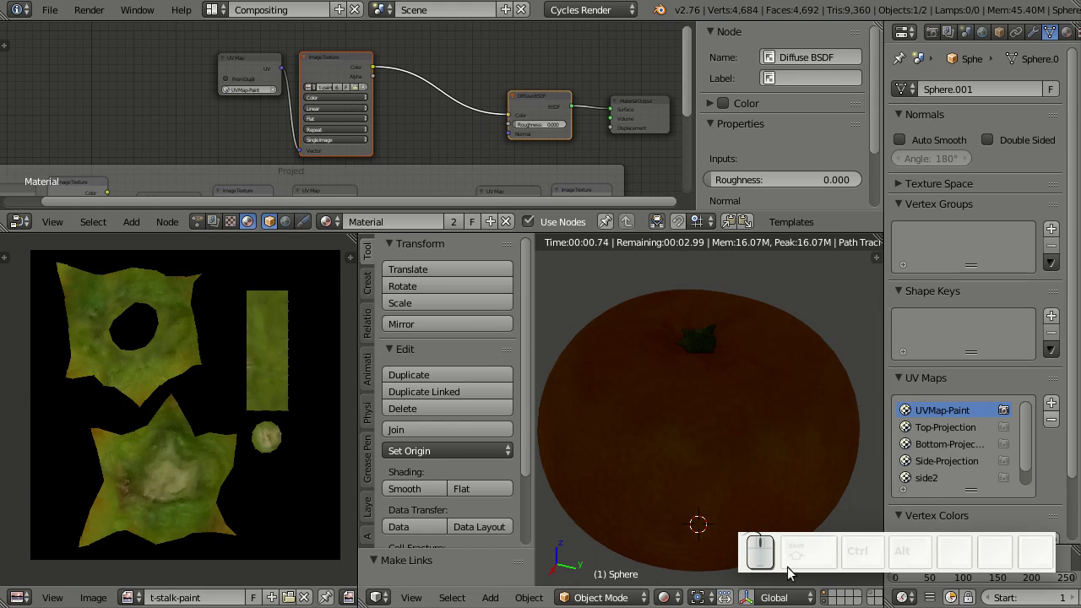
Switch the viewport to Rendered shading to preview the textured tangerine and stalk in Cycles
{"action": "left_click", "coordinate": [873, 599]}
{"action": "scroll", "scroll_direction": "down", "scroll_amount": 3}
{"action": "scroll", "scroll_direction": "up", "scroll_amount": 3}
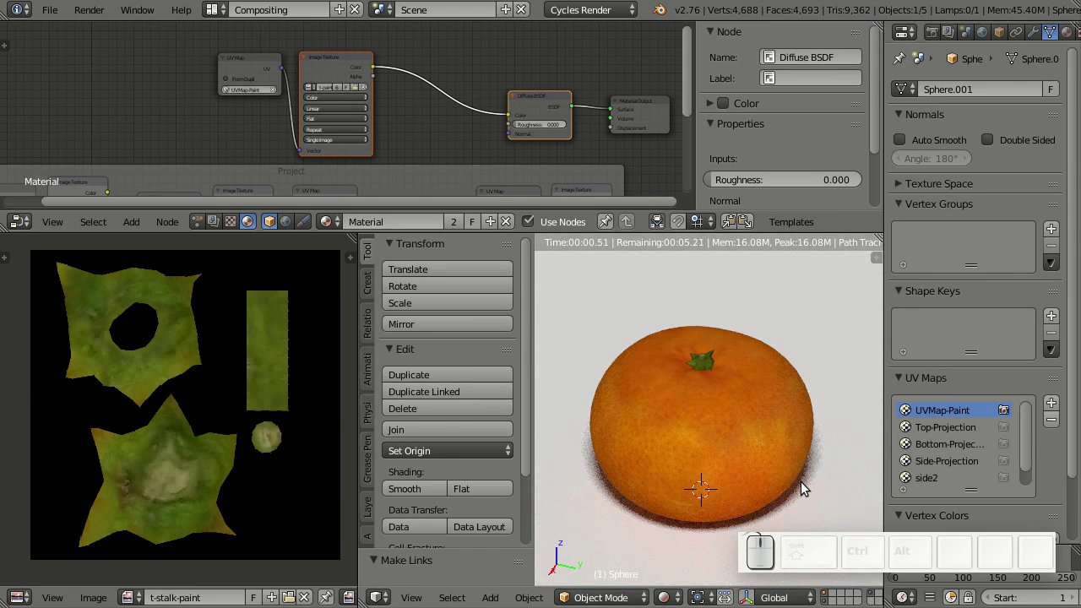